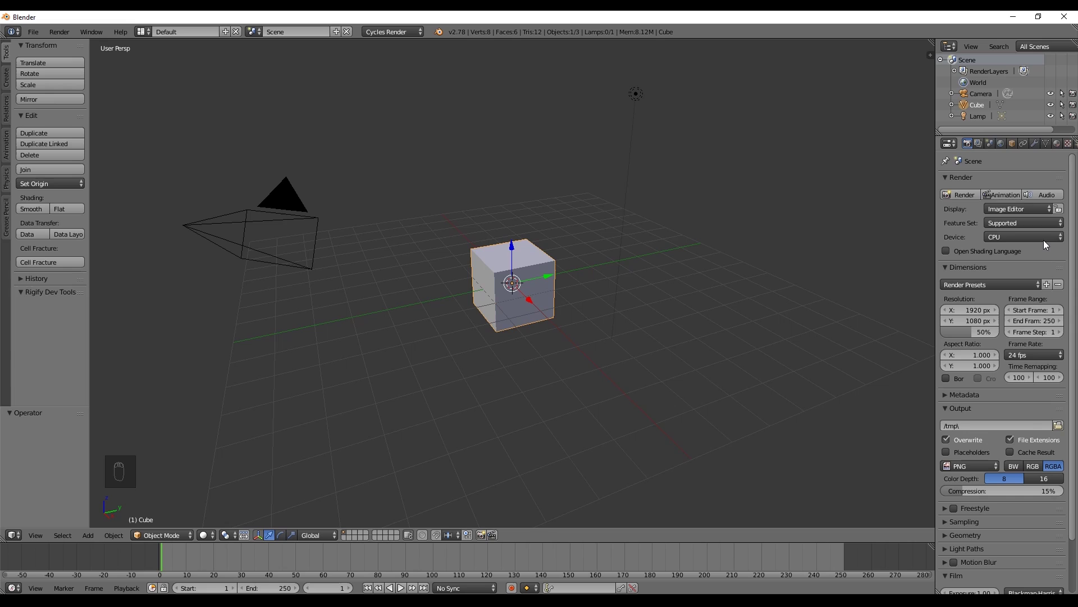
Set Cycles to render on GPU Compute via Preferences and Render properties, then view from the front
left_click_drag(1045, 239, 716, 154)
left_click_drag(41, 31, 76, 292)
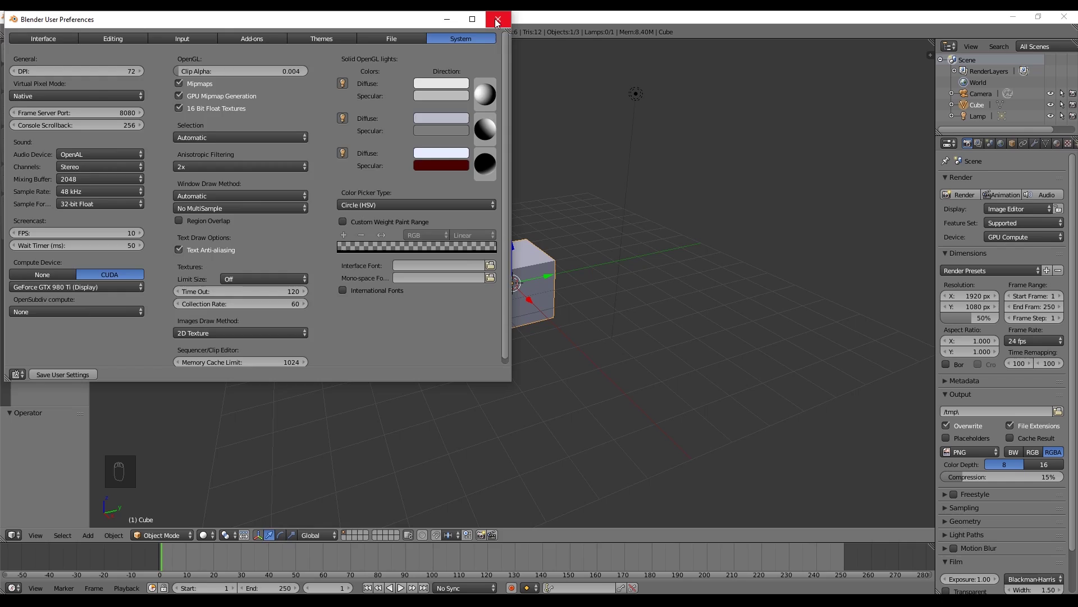
key("KP_1")
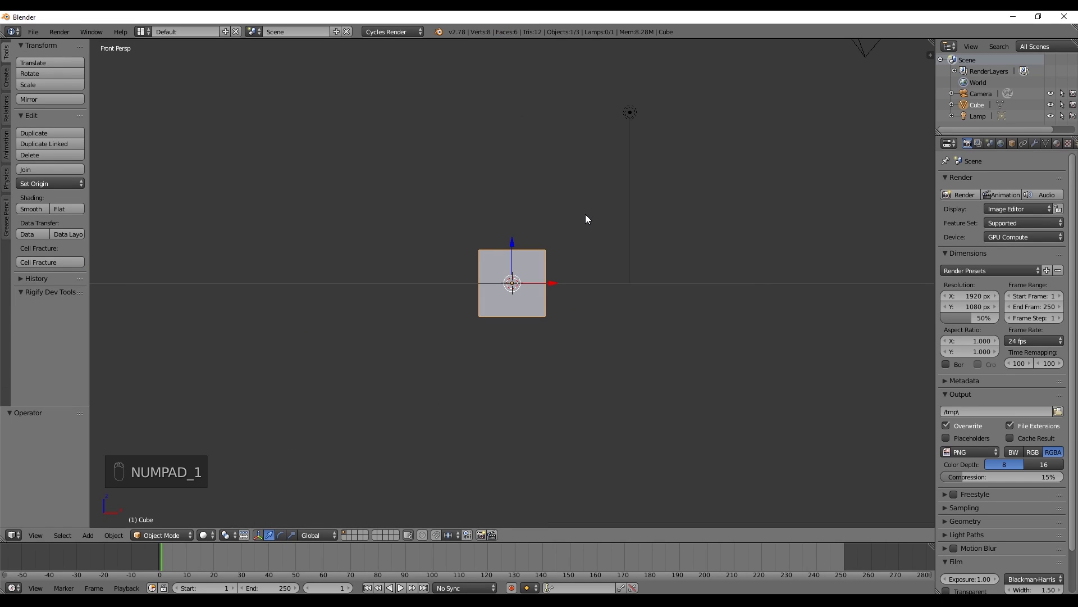
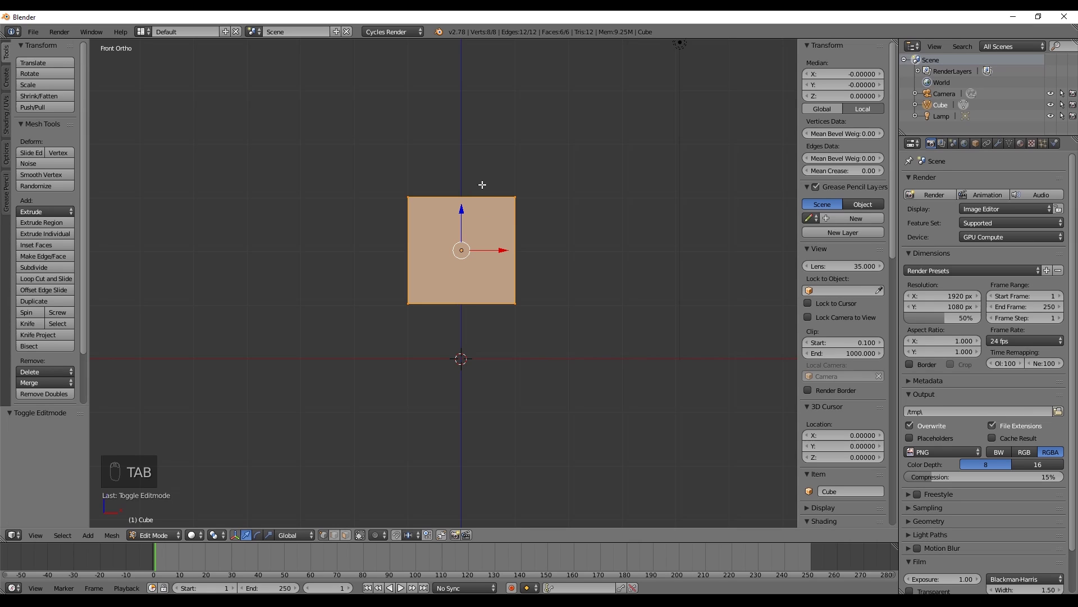
Subdivide the cube repeatedly into a dense 386-vertex mesh and leave Edit Mode
key("w")
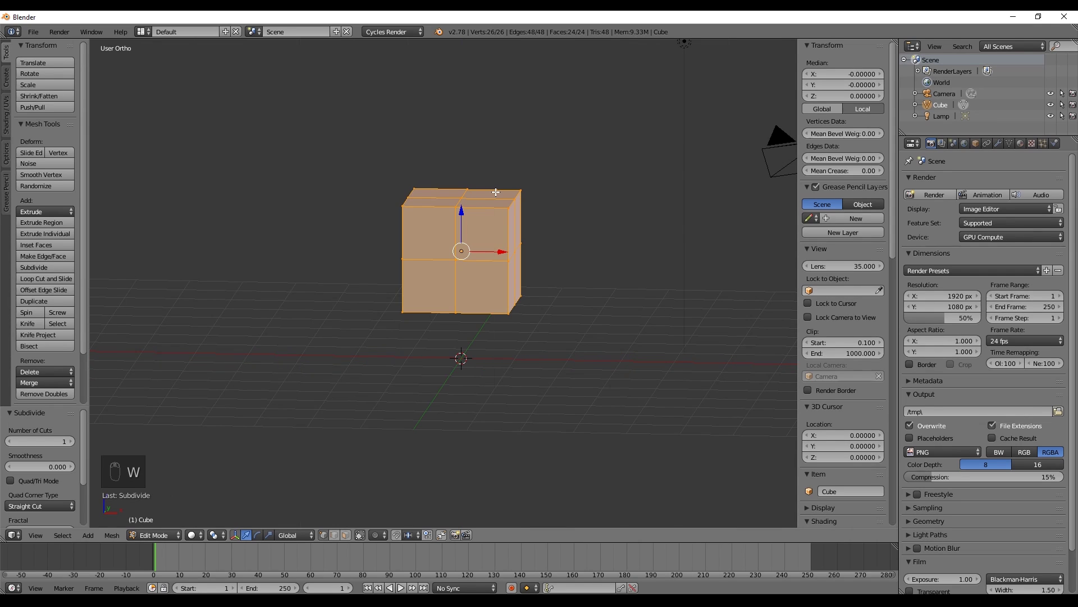
key("w")
key("w")
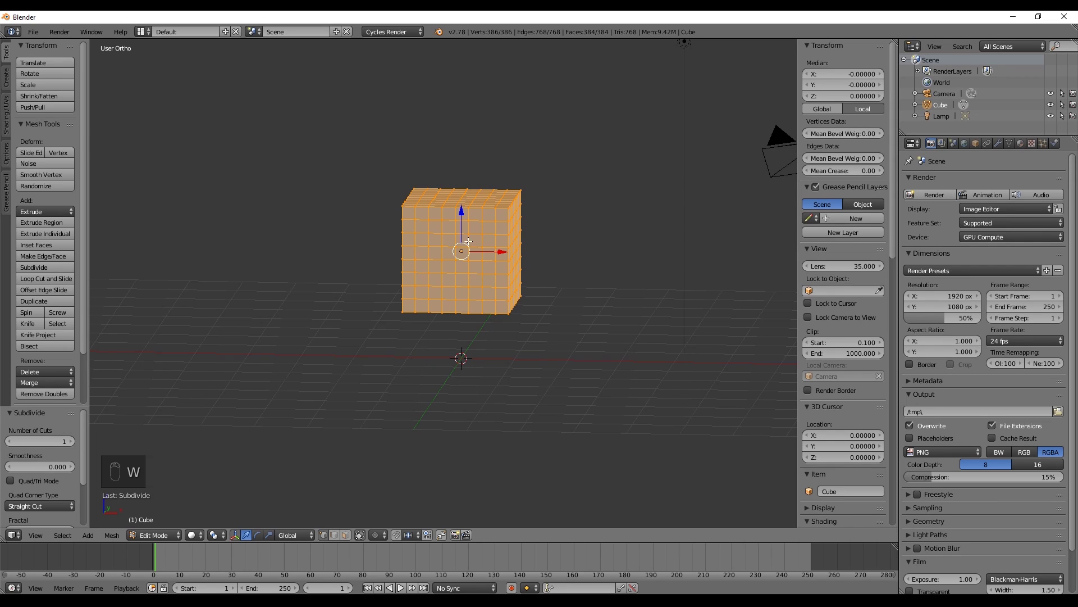
key("KP_5")
key("Tab")
Add a flat plane and enlarge it into a wide ground floor
key("shift+a")
left_click_drag(597, 298, 551, 307)
Confirm the floor size and lift the cube higher above it
key("s")
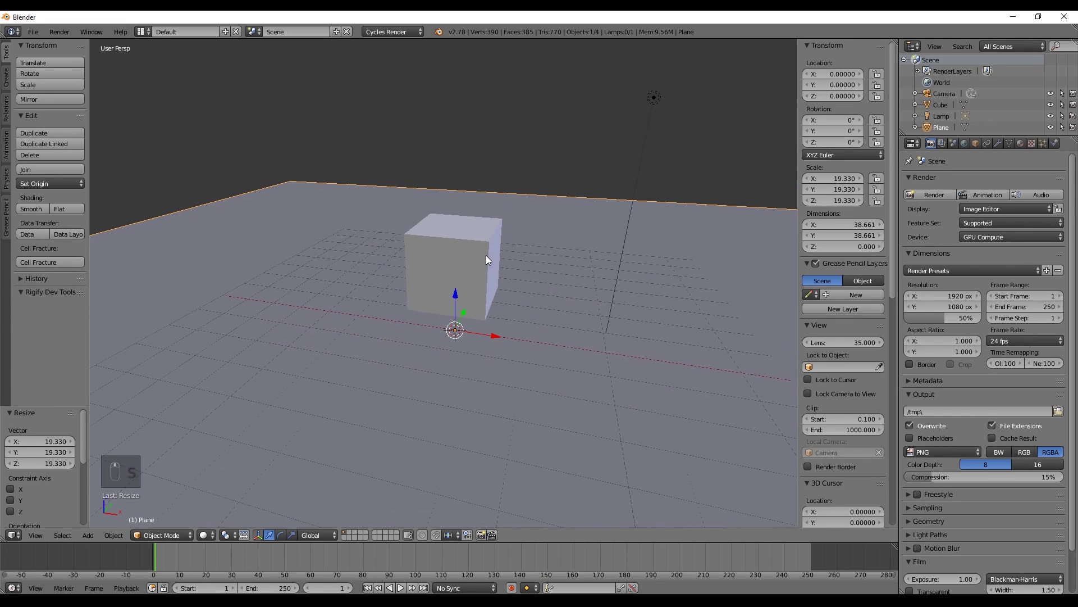
left_click_drag(760, 195, 509, 239)
right_click(454, 260)
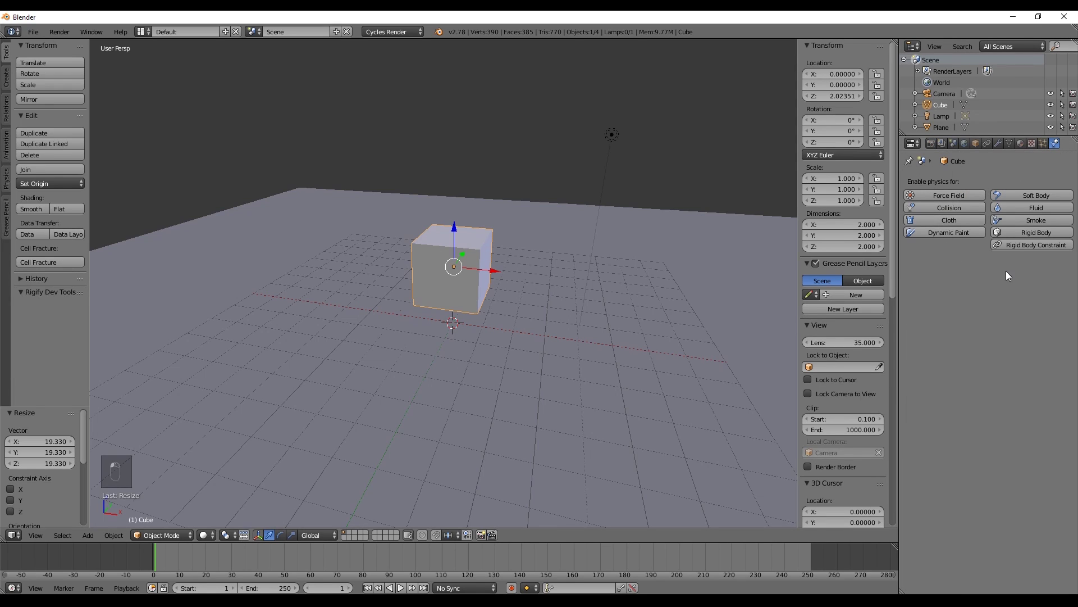
left_click_drag(1040, 197, 846, 229)
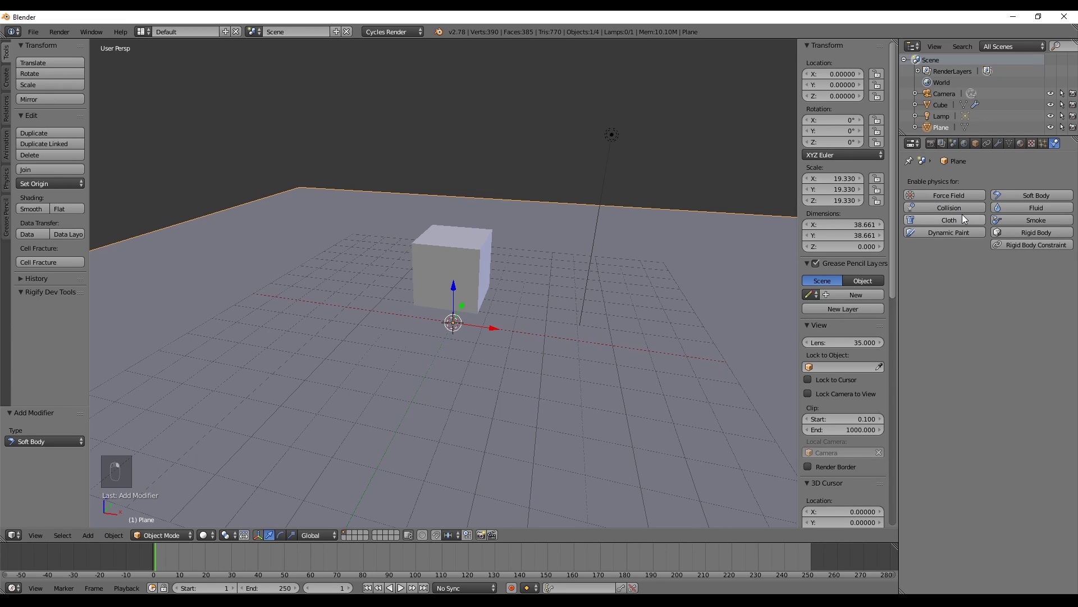
Make the floor a collision surface, give the cube soft body physics and test-play back to frame 1
left_click(587, 213)
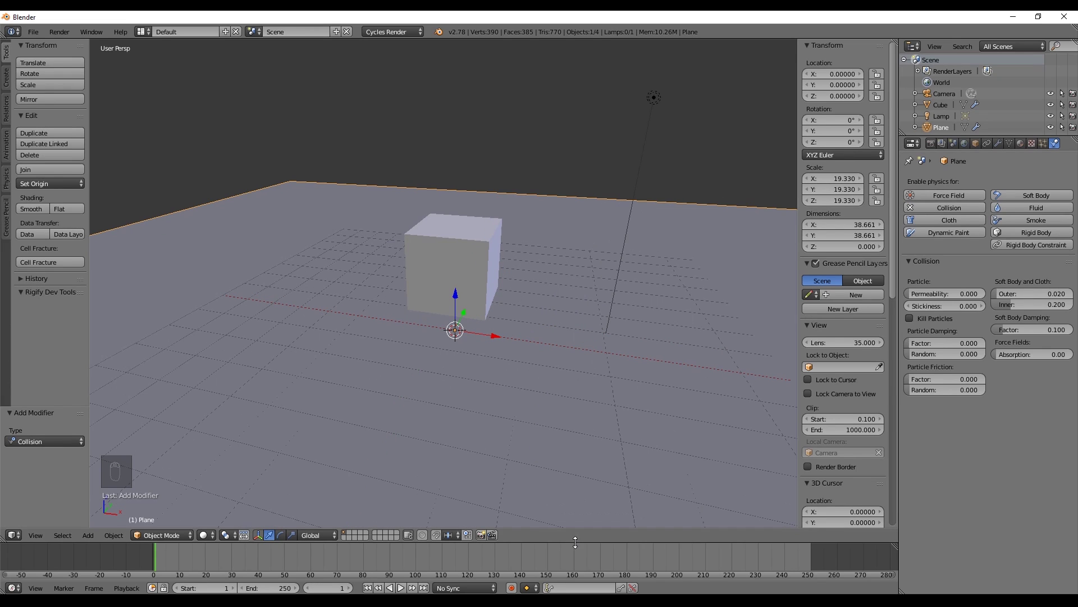
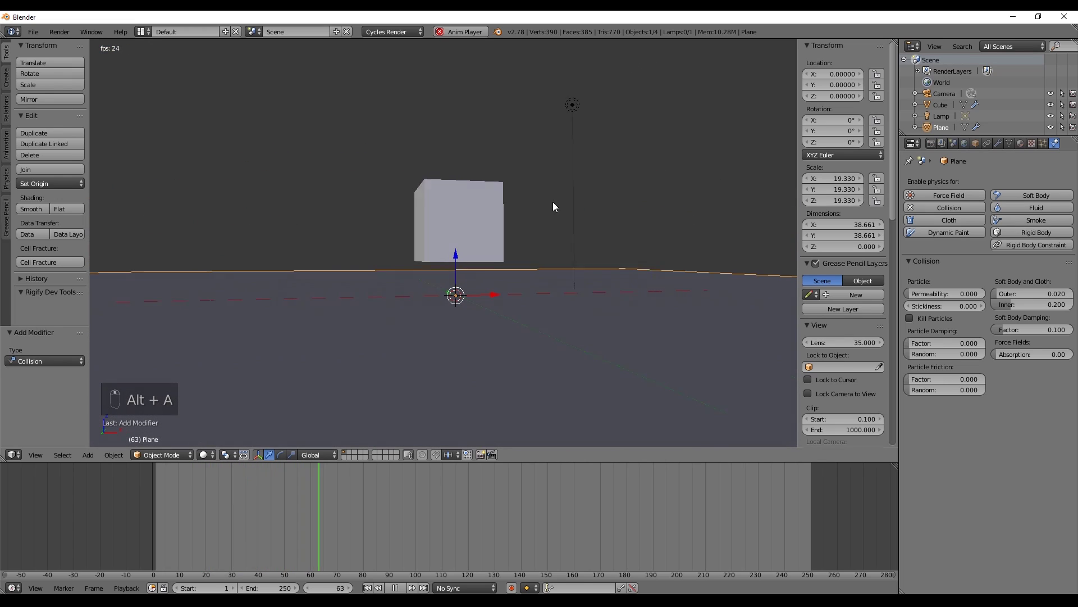
middle_click(523, 220)
key("alt+a")
key("shift+Left")
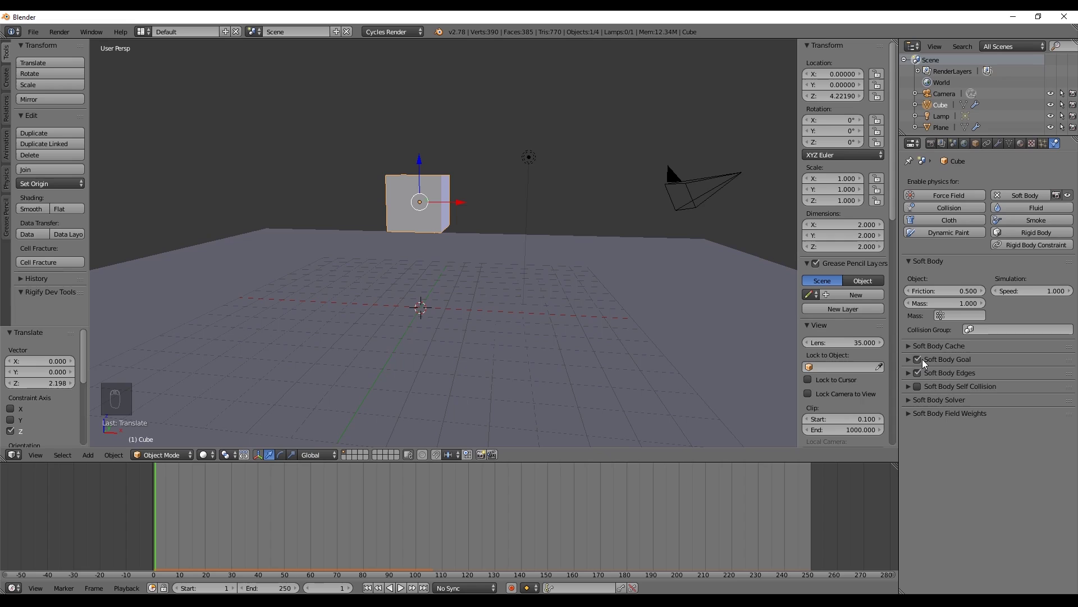
Disable Soft Body Goal so the cube drops and squashes on the floor, replaying from frame 1
key("alt+a")
key("shift+Left")
left_click_drag(466, 217, 430, 242)
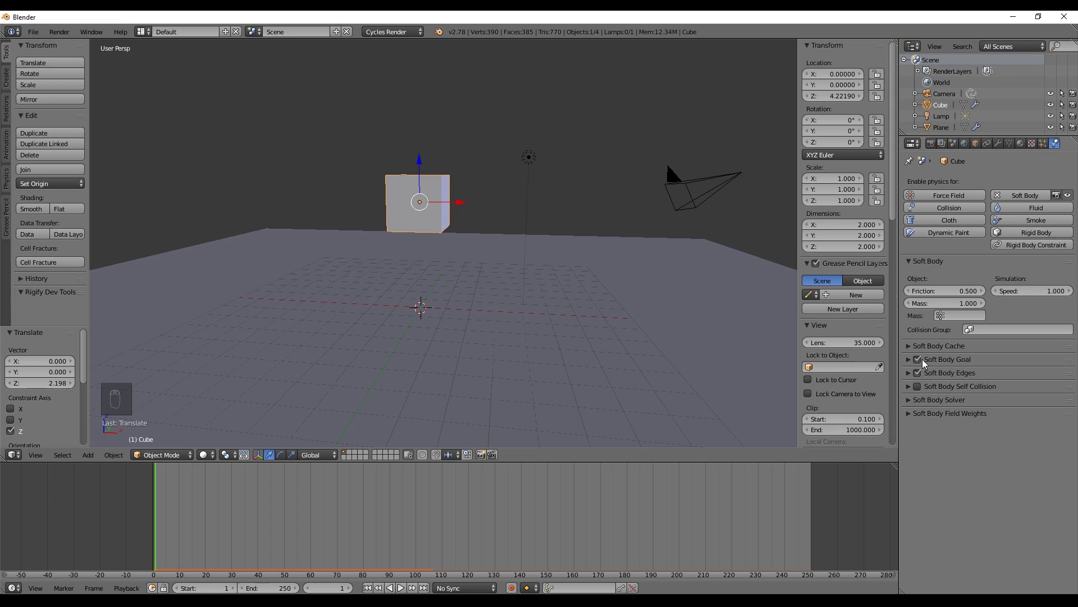
key("alt+a")
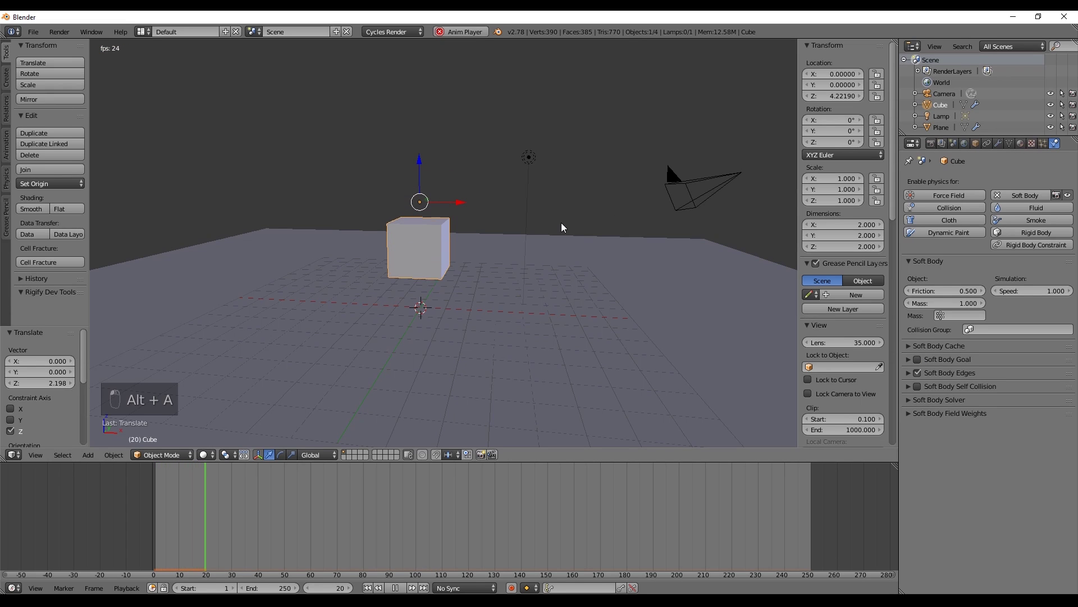
key("alt+a")
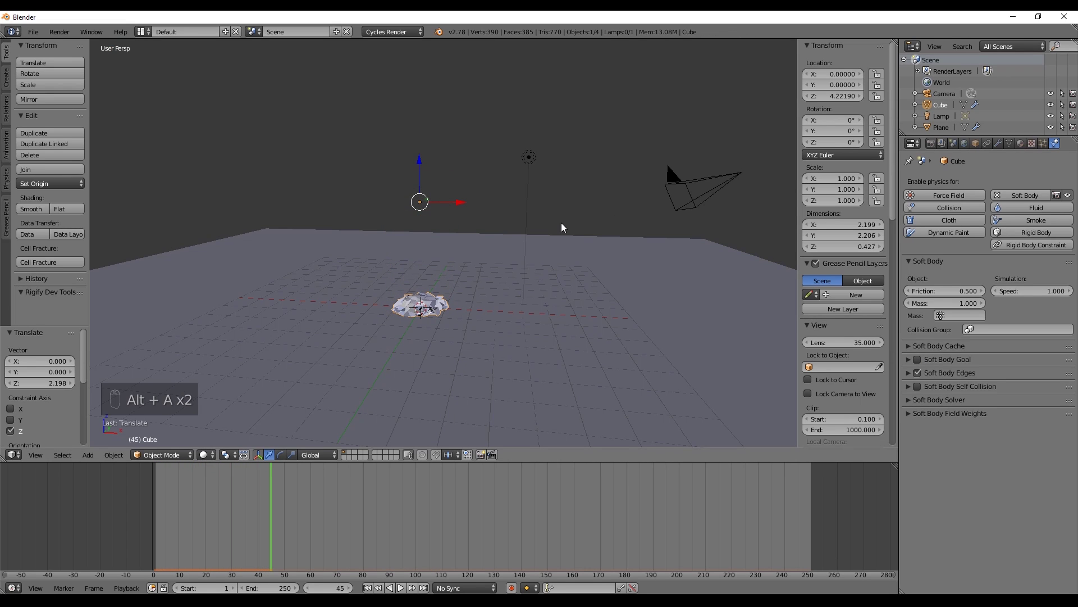
key("shift+Left")
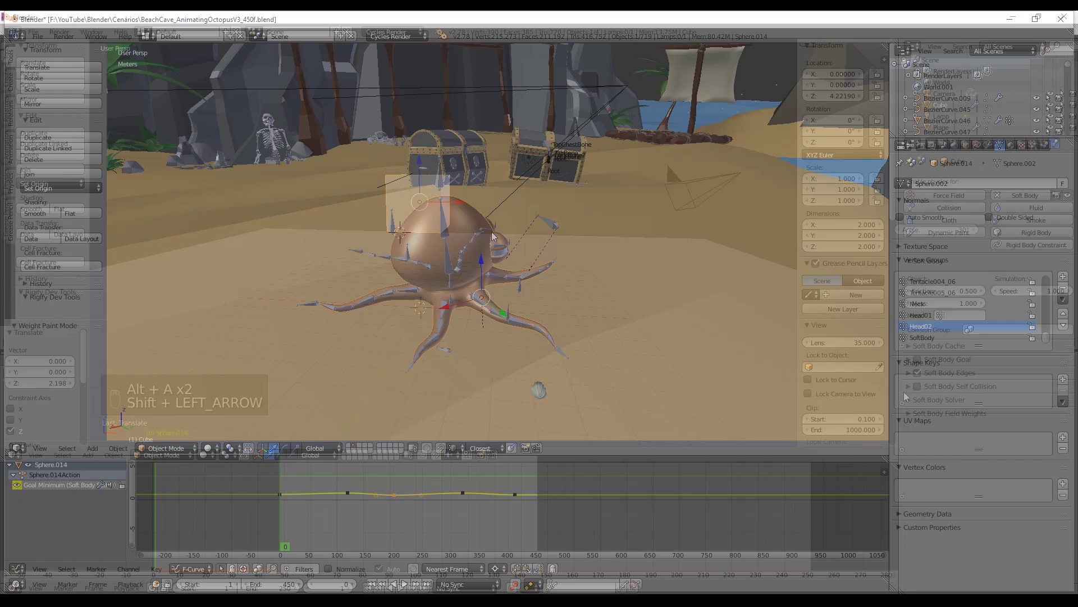
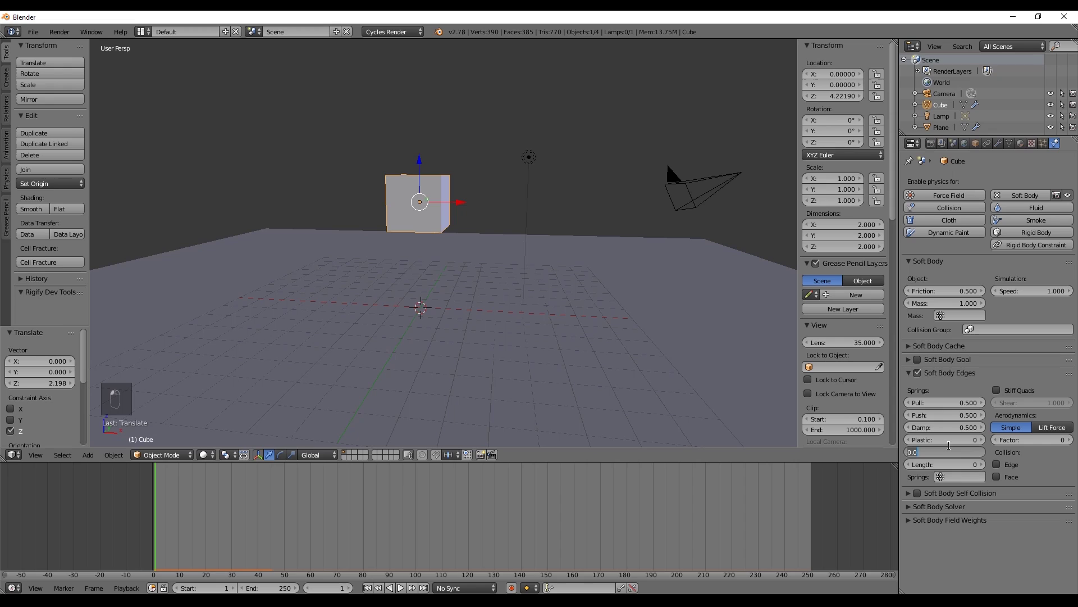
Replay the fall with Bending 5.000, stopping at frame 107
key("alt+a")
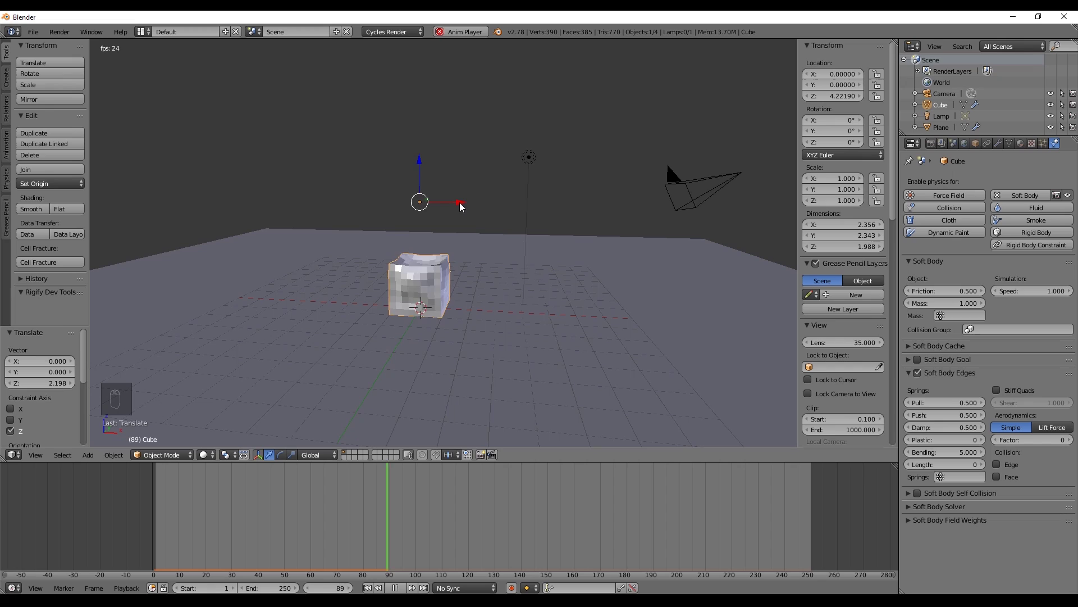
key("alt+a")
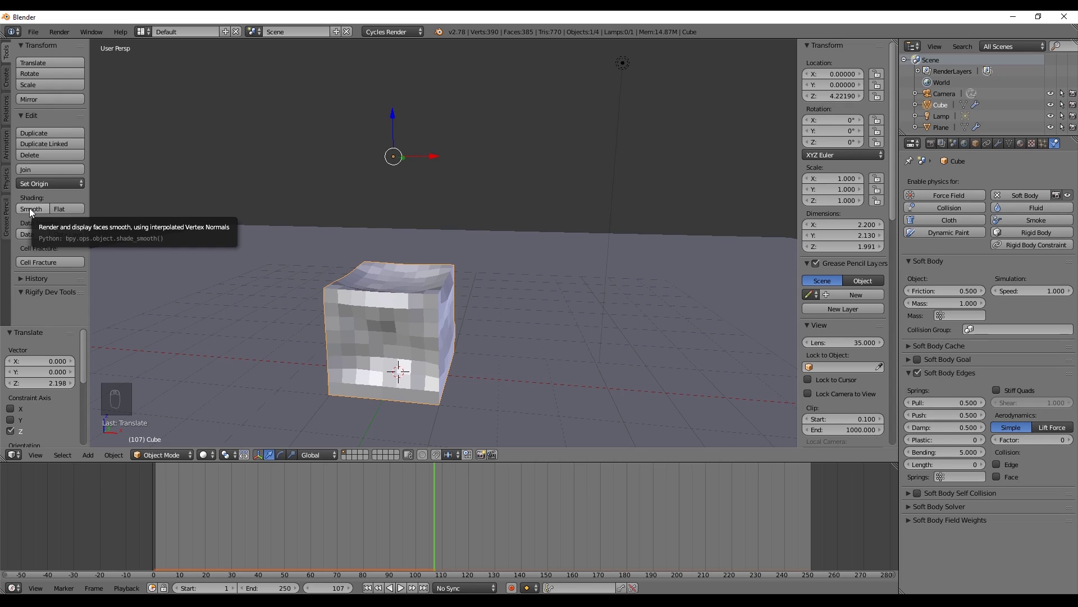
Add a level-2 Subdivision Surface modifier to the cube and return to the animation start
left_click_drag(33, 212, 956, 184)
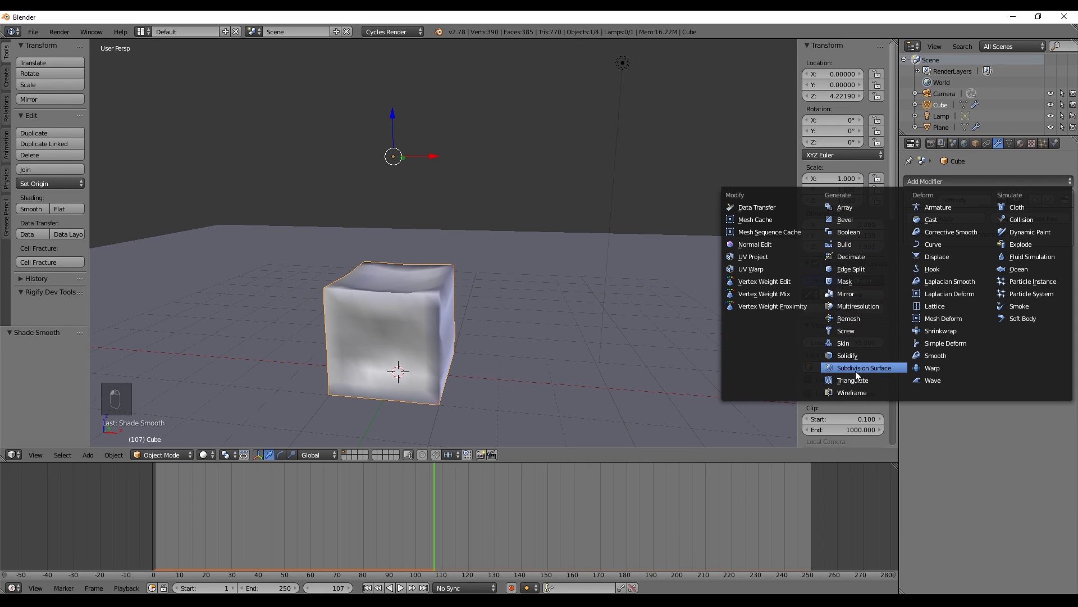
left_click_drag(660, 292, 679, 288)
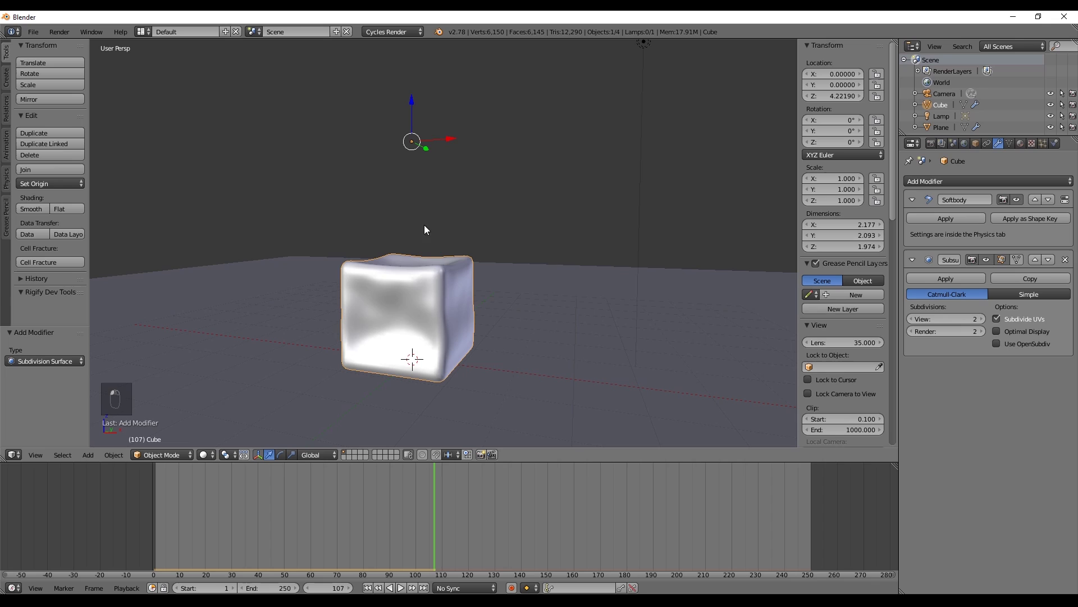
key("shift+Left")
Stiffen the edge springs and bending, replaying the drop several times to compare
key("alt+a")
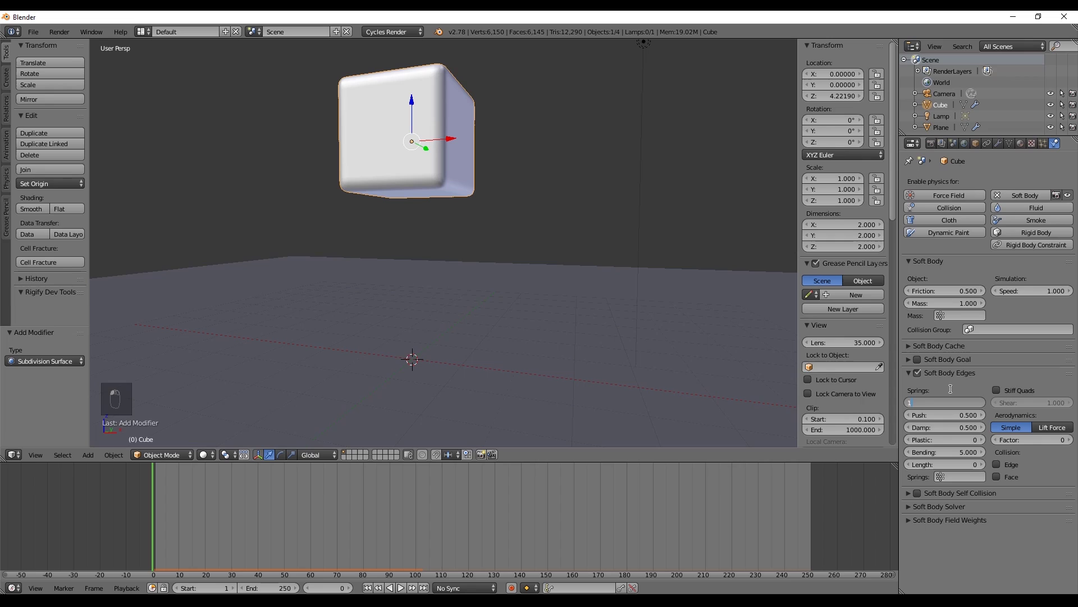
key("BackSpace")
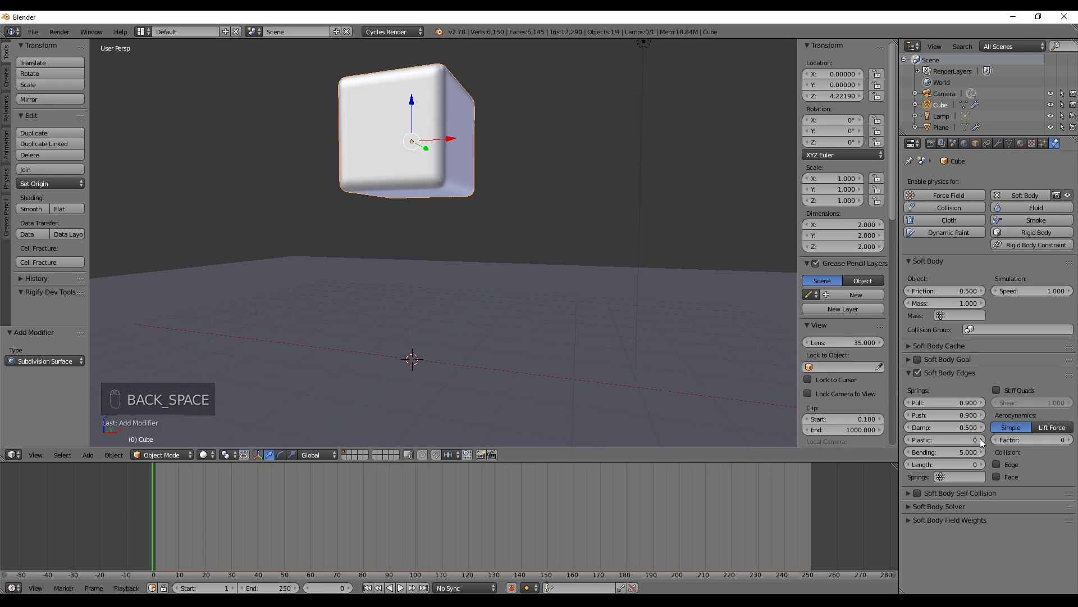
left_click(970, 450)
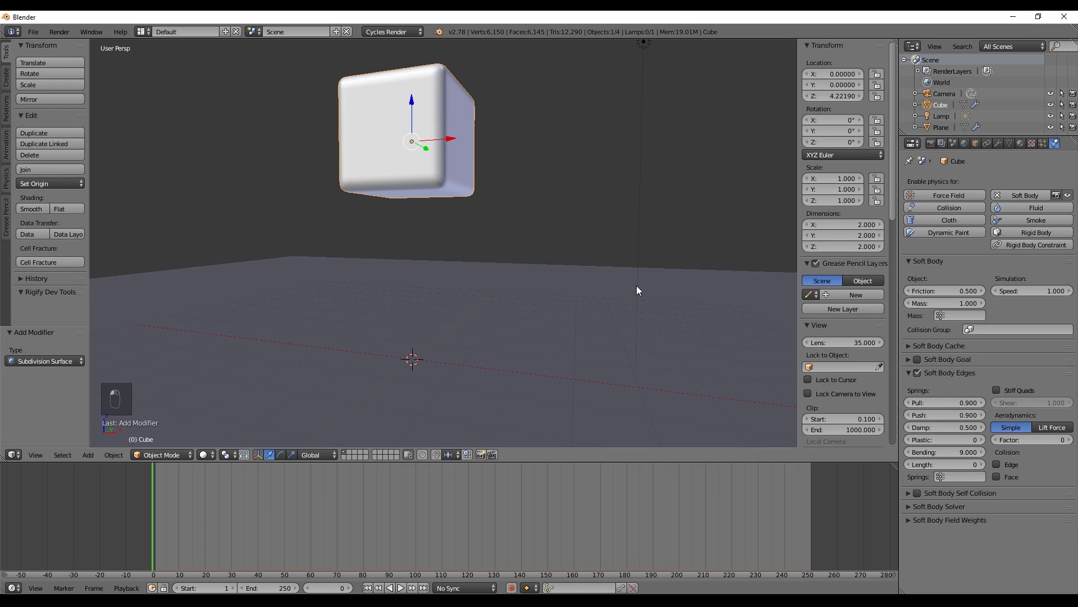
key("alt+a")
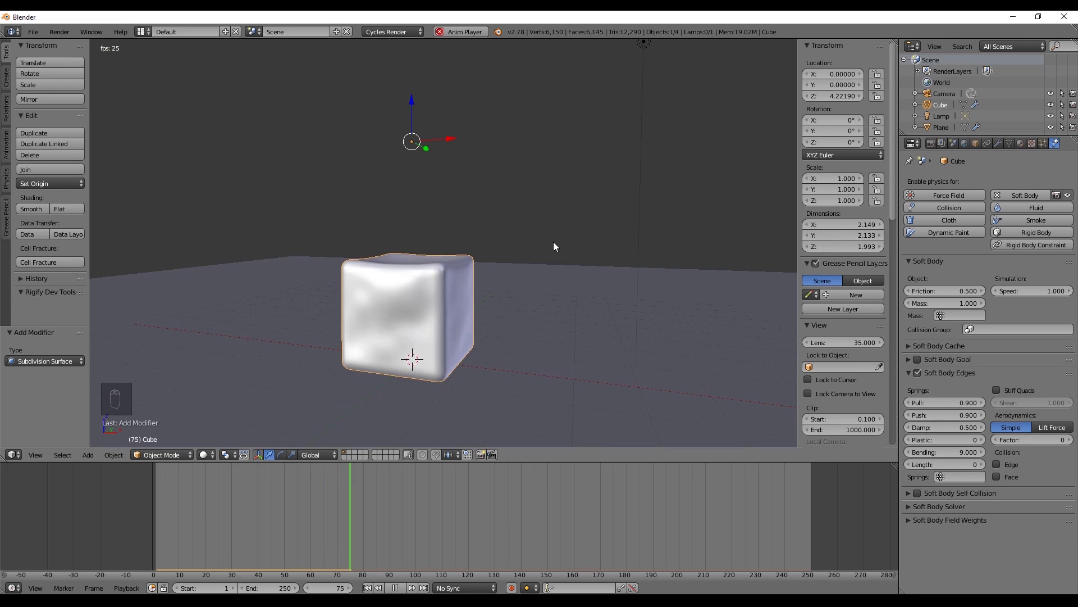
key("alt+a")
key("shift+Left")
key("alt+a")
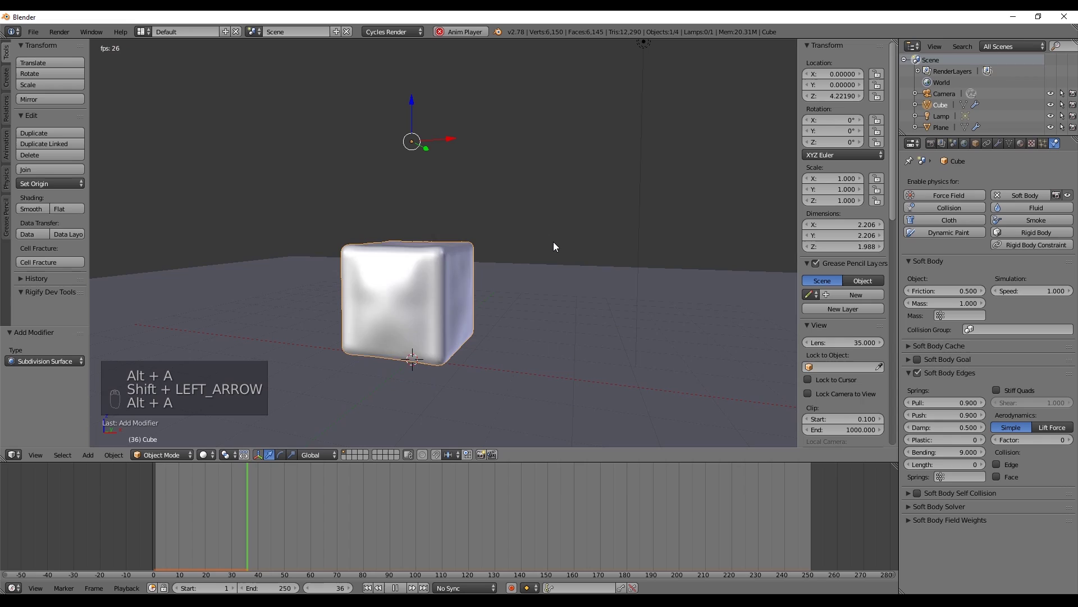
key("alt+a")
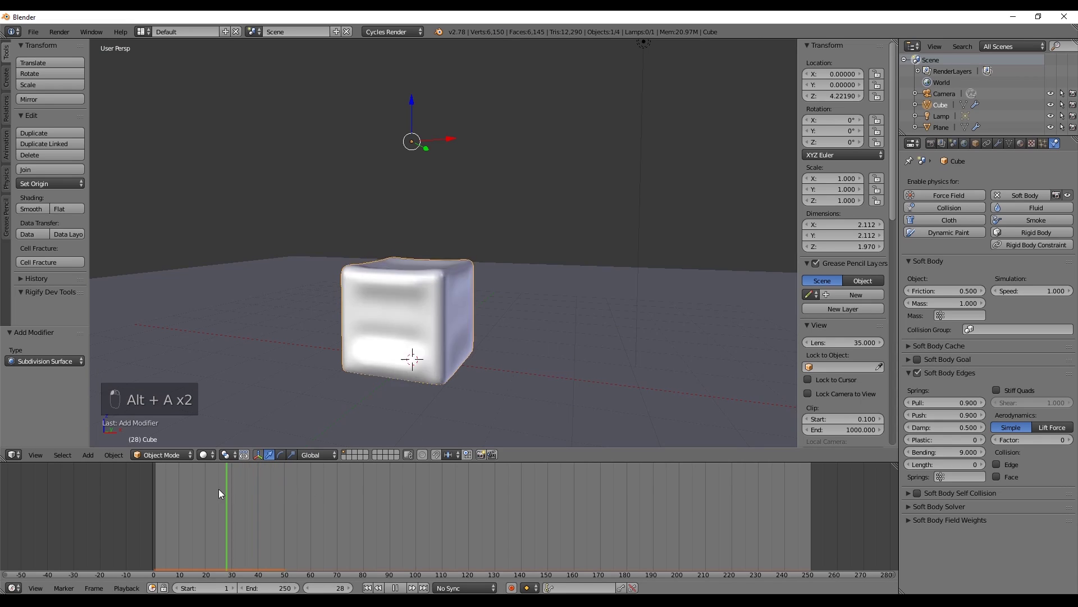
key("alt+a")
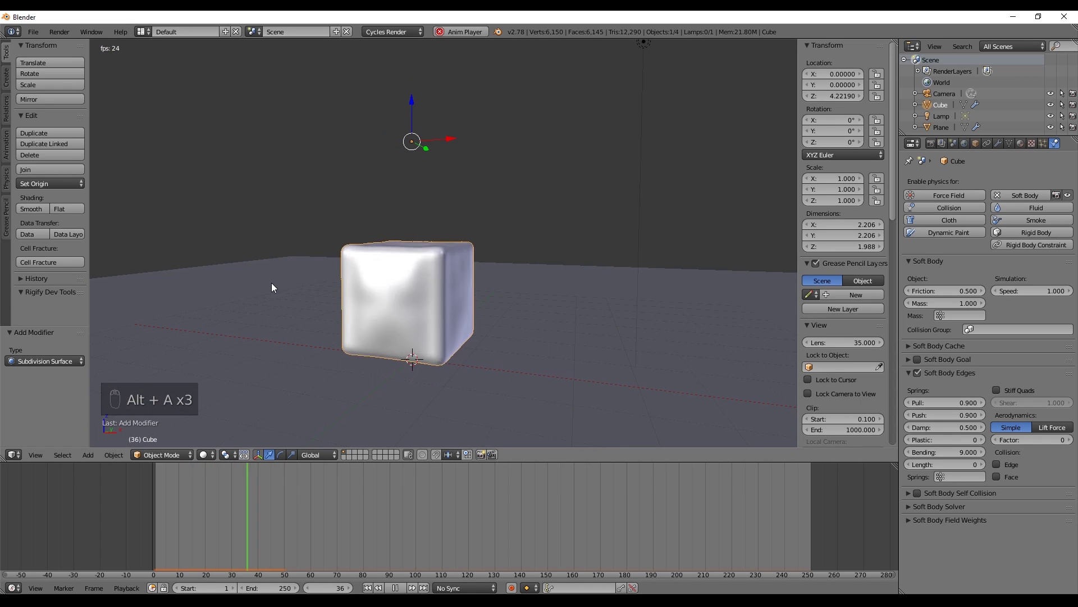
key("alt+a")
key("shift+Left")
Settle on Pull and Push 0.7, Damping 5, Bending 8 after further test playbacks
key("alt+a")
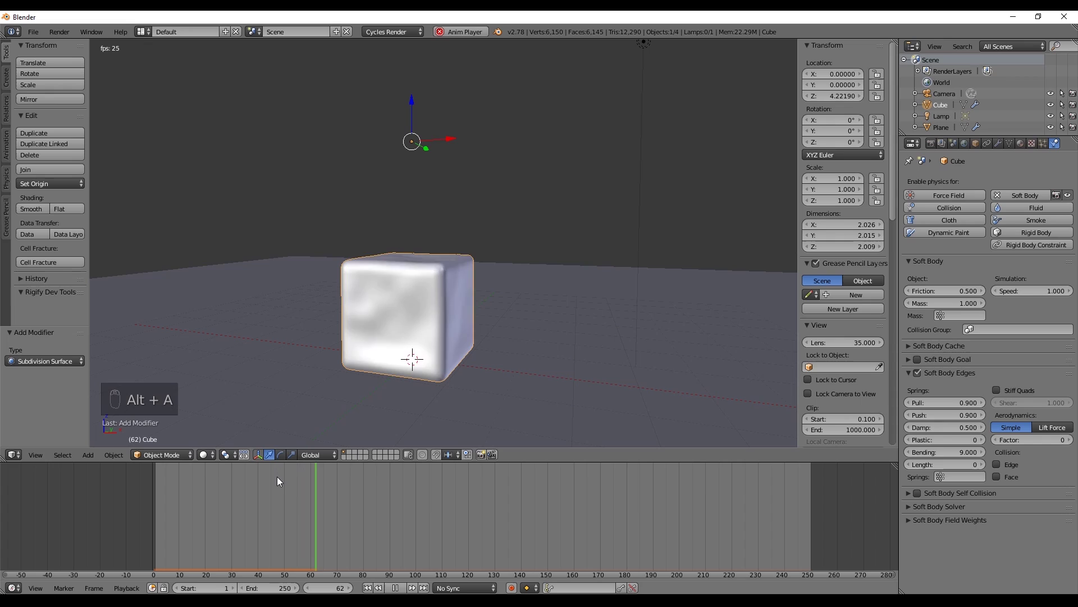
key("alt+a")
key("shift+Left")
key("alt+a")
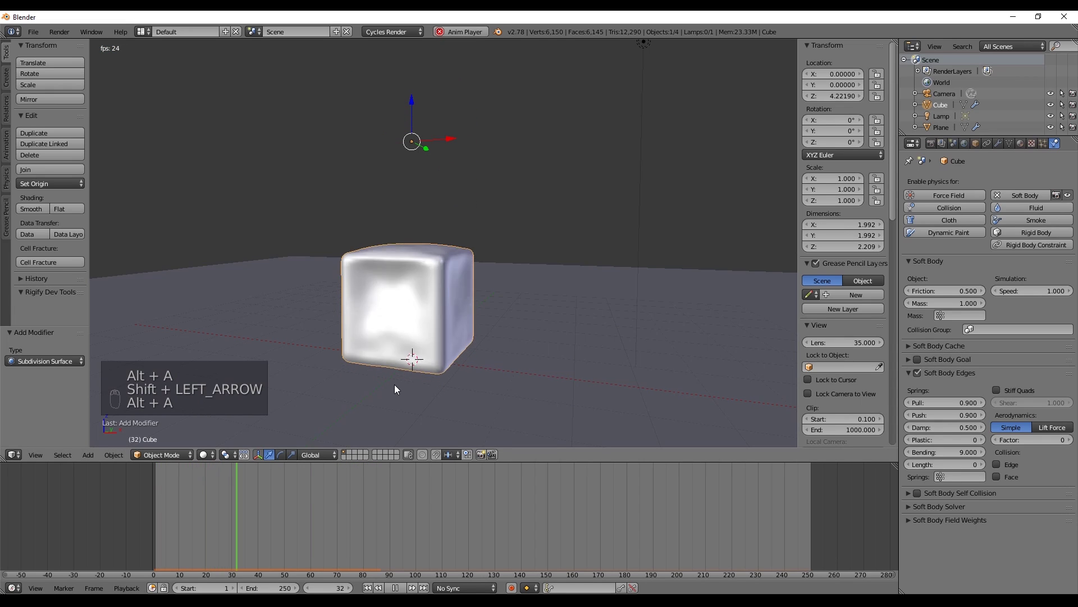
key("a")
key("alt+a")
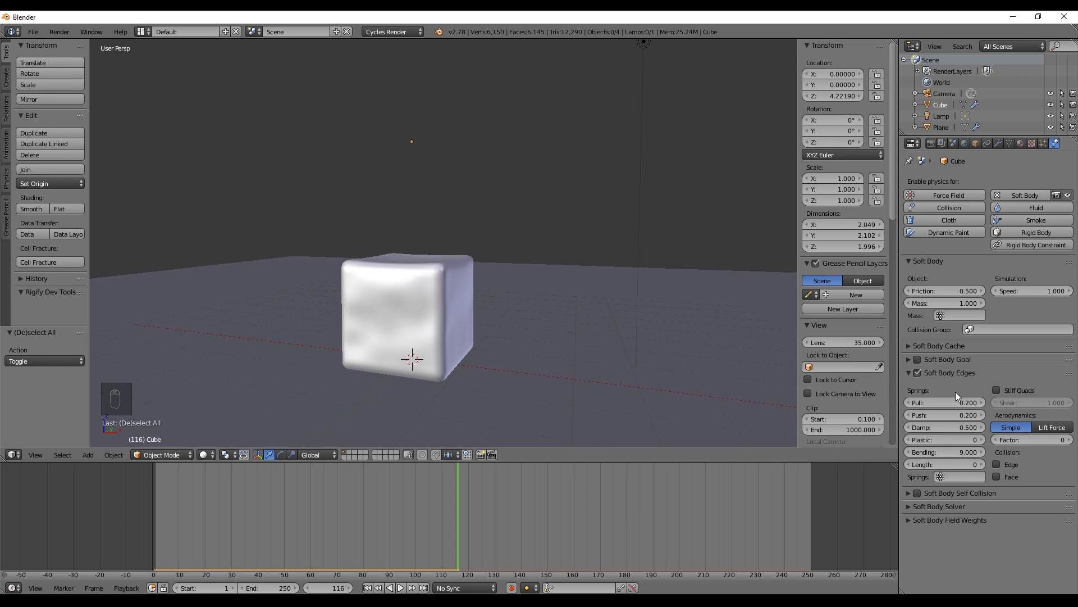
key("alt+a")
key("alt+a")
key("shift+Left")
key("alt+a")
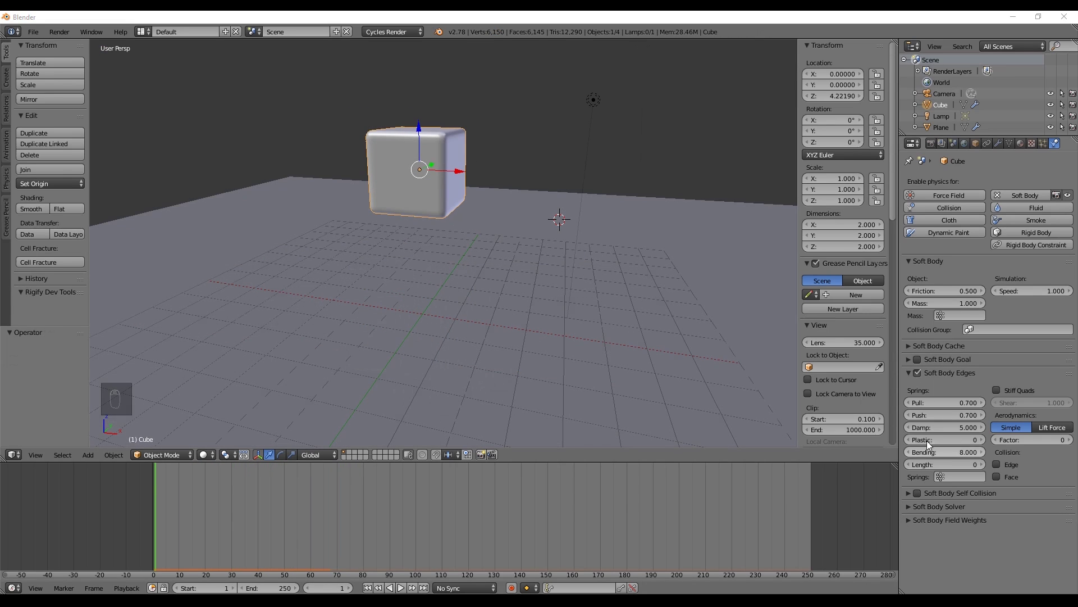
Tilt the cube onto an edge around Y and run drop tests while trying Plastic values
key("shift+Left")
key("a")
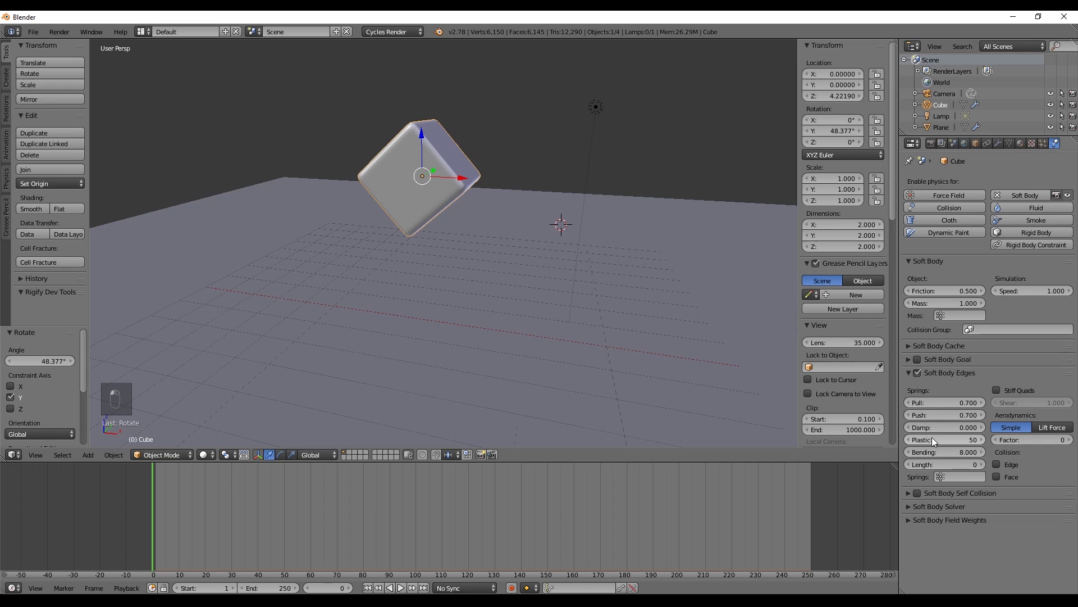
left_click_drag(470, 319, 499, 254)
key("alt+a")
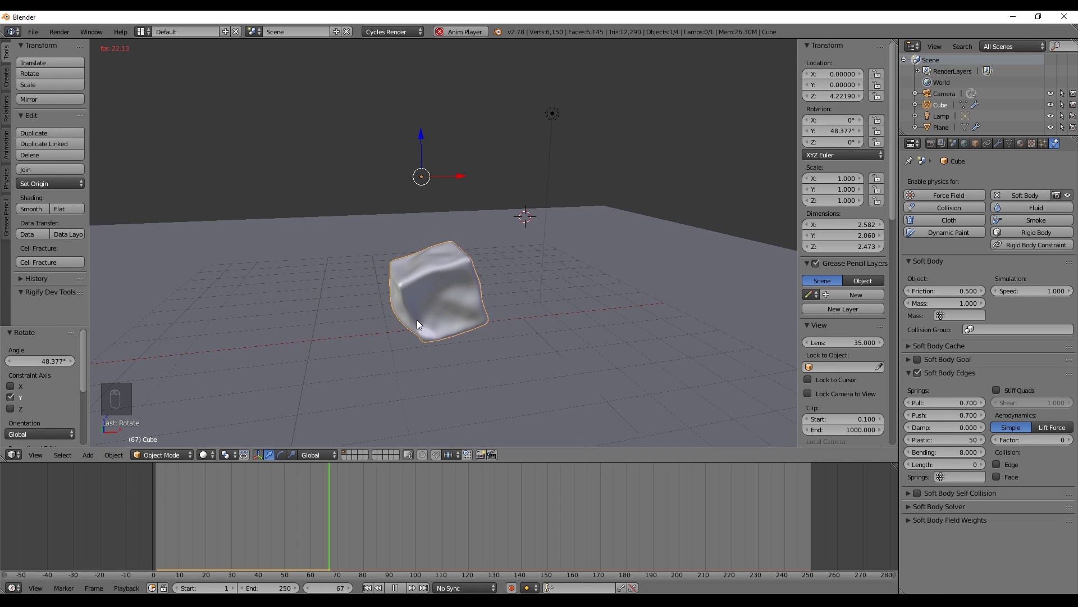
left_click_drag(456, 329, 477, 322)
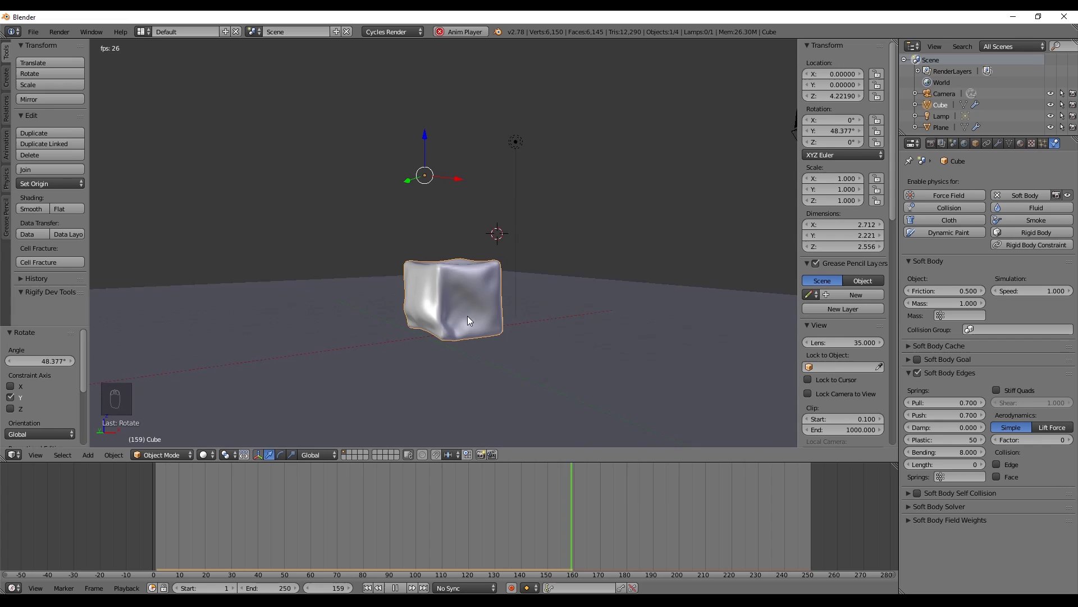
key("alt+a")
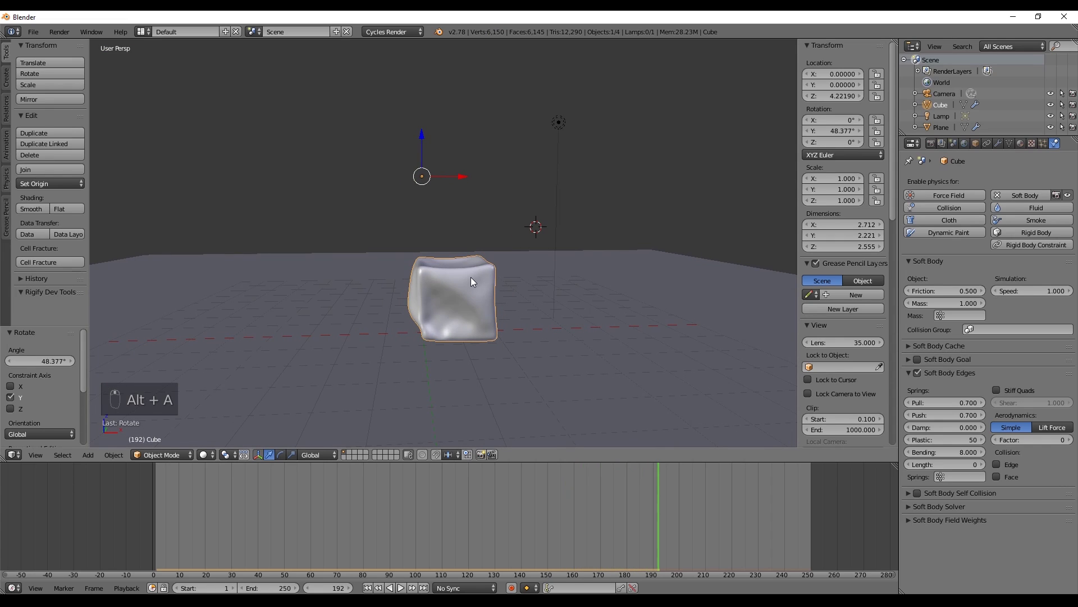
key("shift+Left")
key("alt+a")
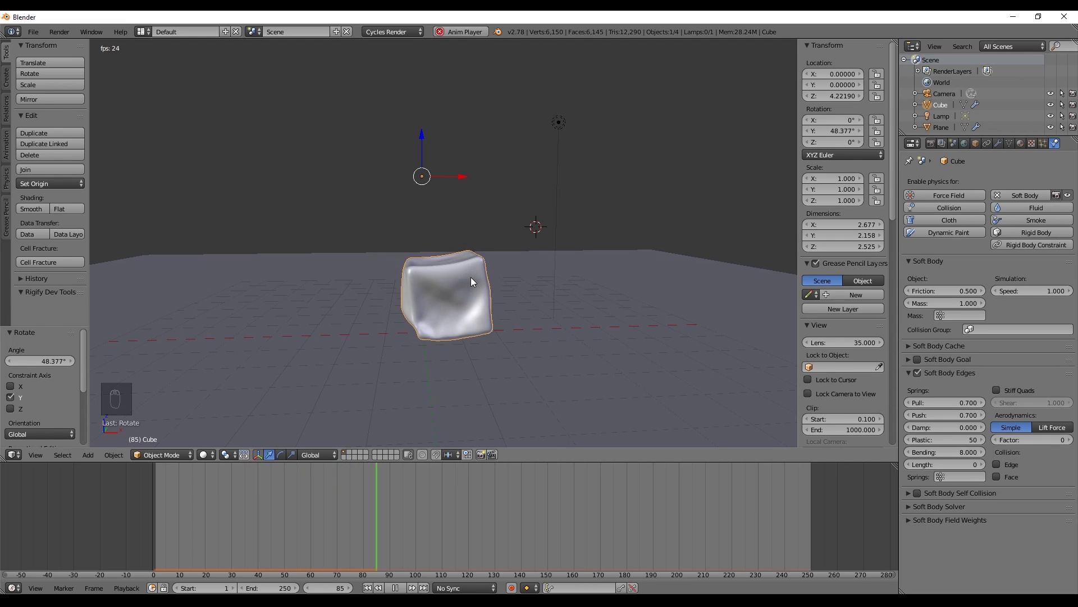
key("alt+a")
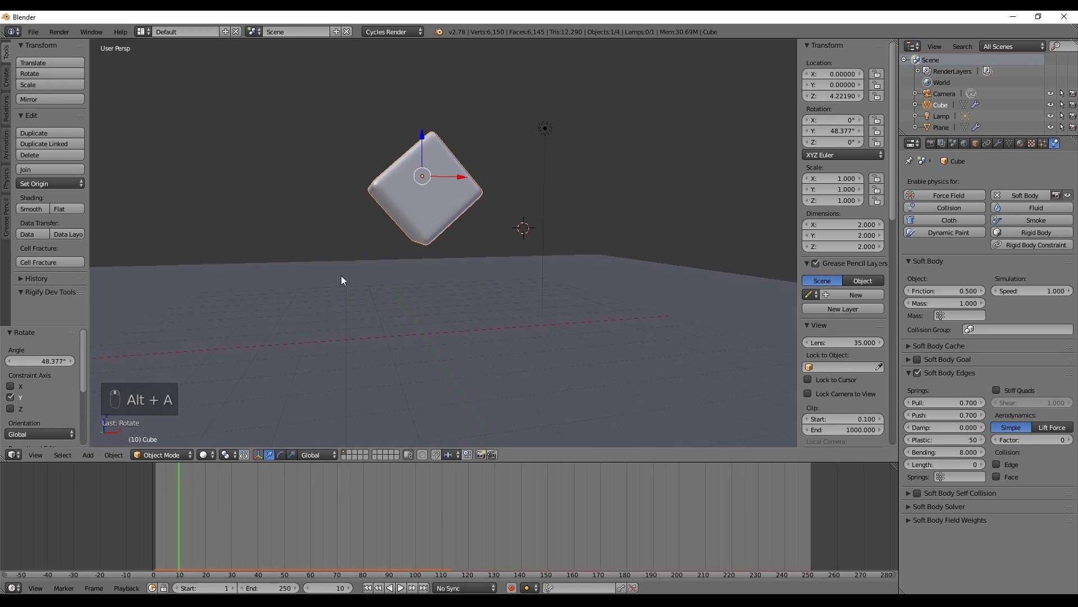
Reset rotation, set Pull 0.8, Push 0.9, Damping 35, Length 100 and return to front orthographic at frame 1
middle_click(369, 277)
key("alt+a")
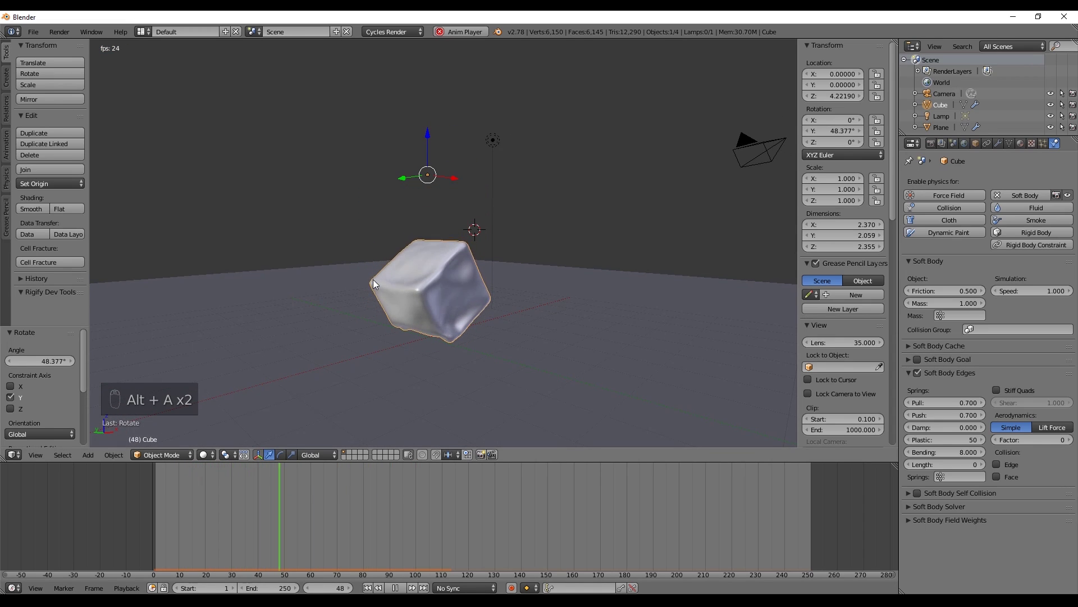
key("alt+a")
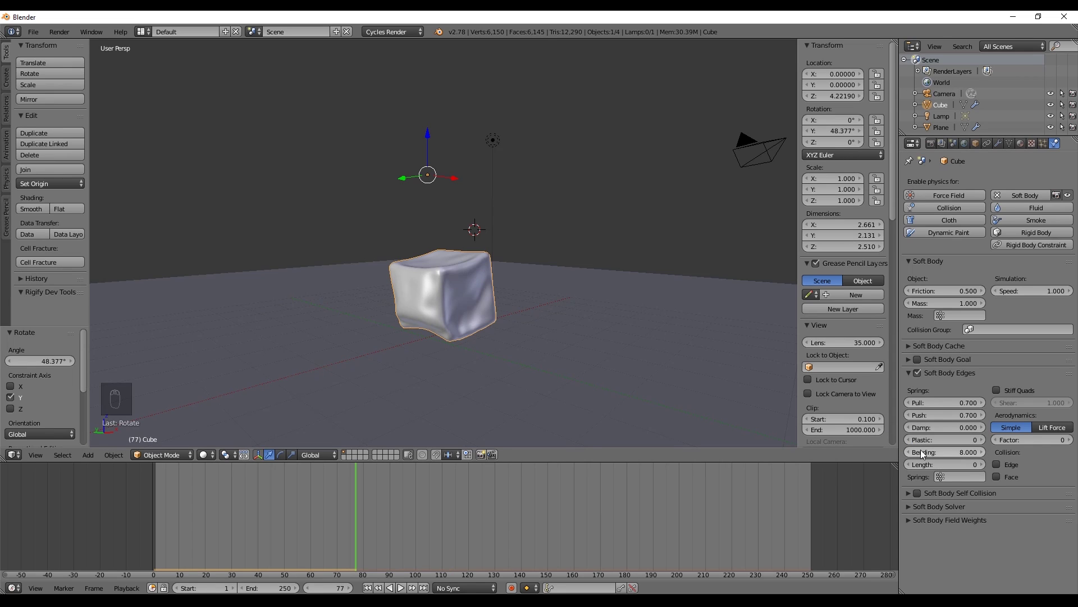
key("shift+Left")
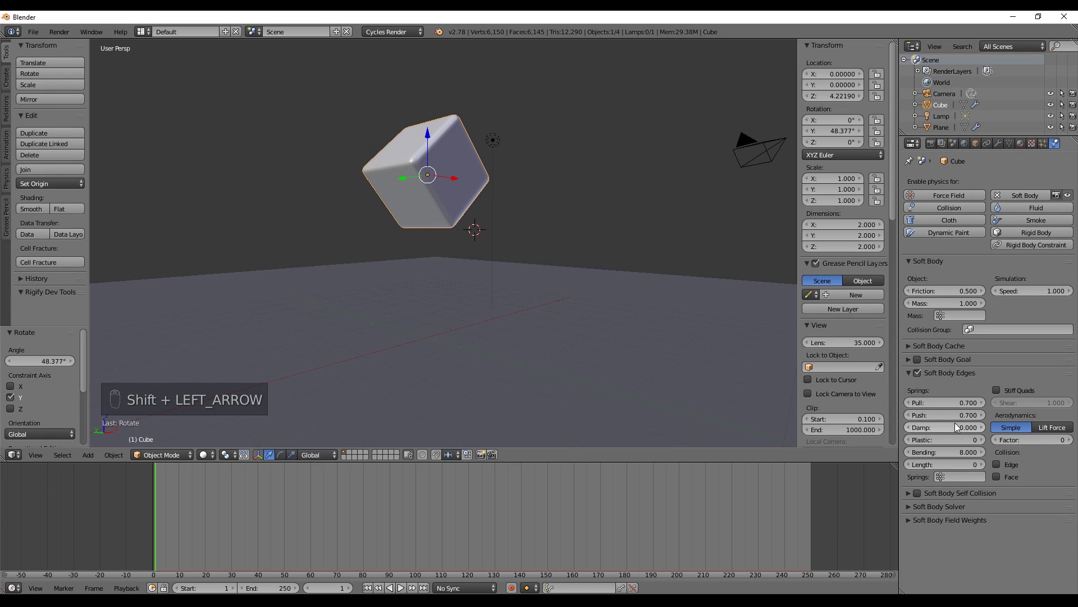
key("KP_1")
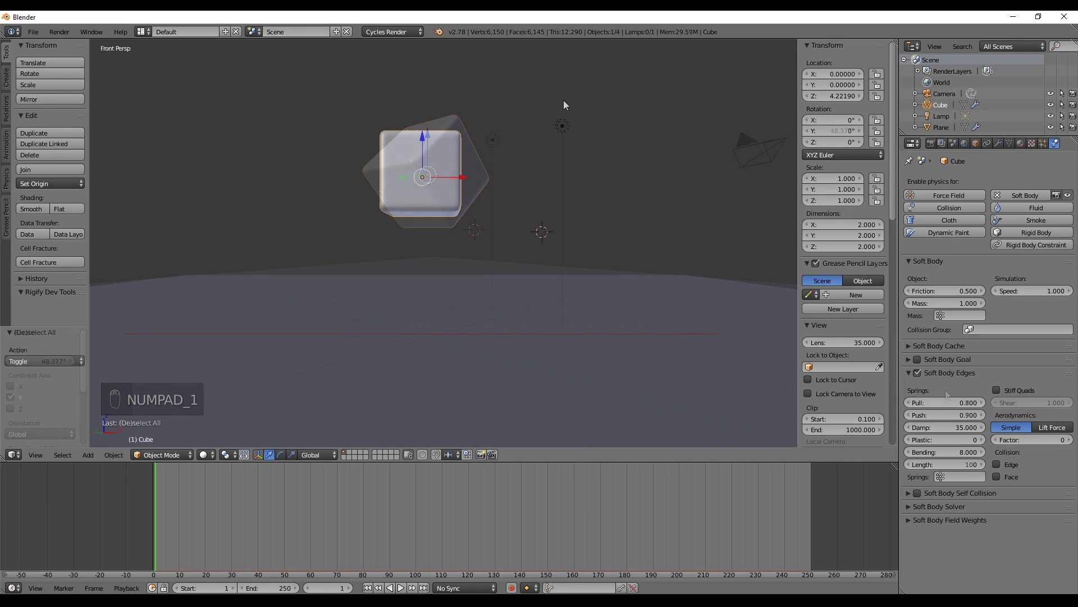
key("KP_5")
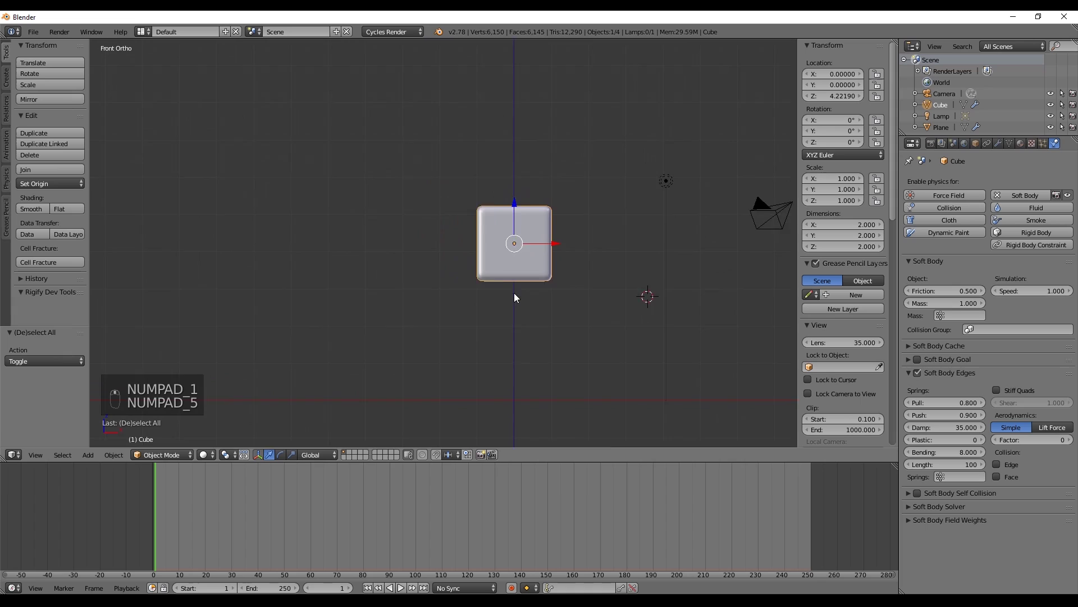
Add Cube.001, stretch it to a tall 1×2×4 bar and place it above-left of the soft cube
key("shift+a")
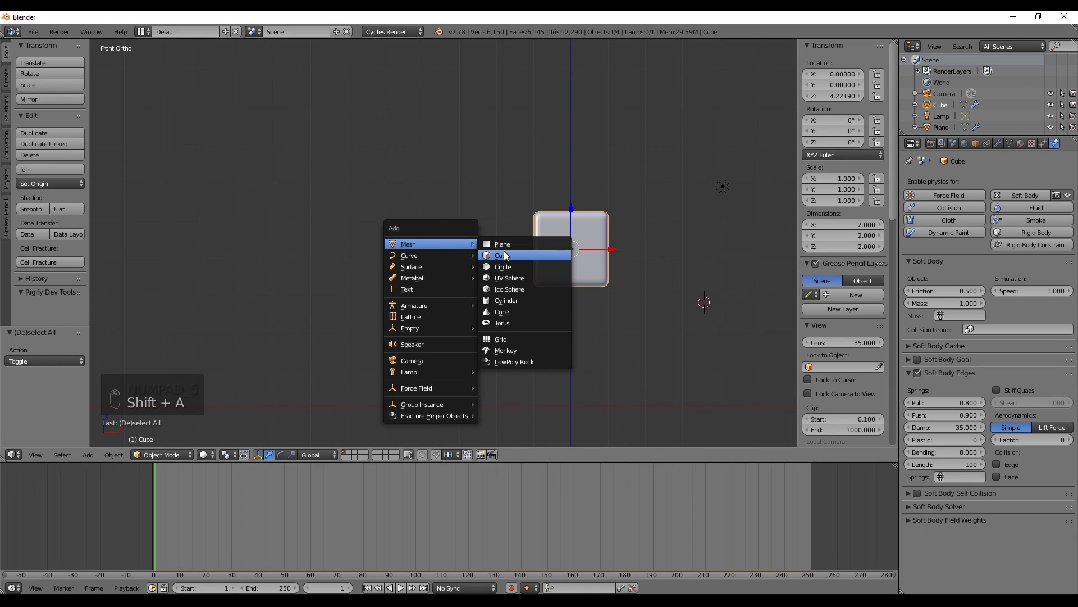
left_click_drag(728, 307, 490, 290)
key("g")
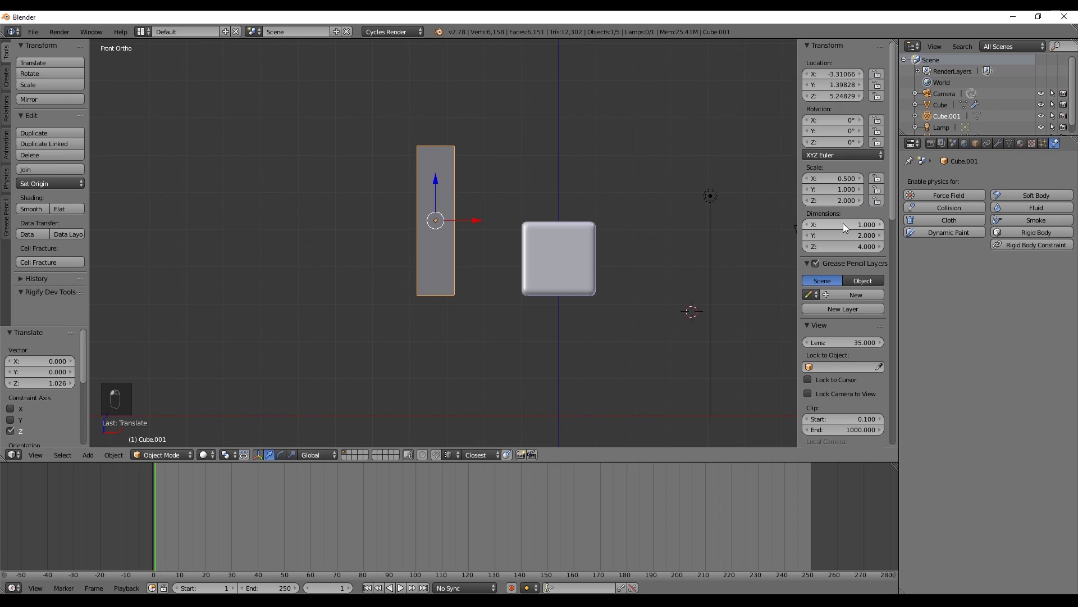
left_click_drag(476, 225, 518, 218)
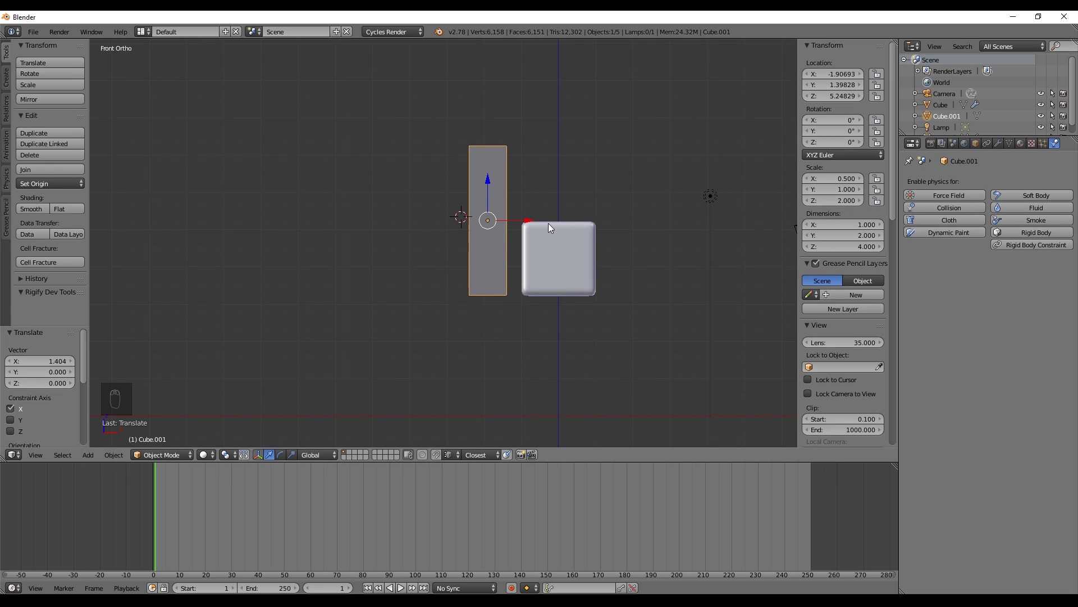
Add Cube.002 scaled X 1.5 and Z 0.5, placed right of the soft cube
key("shift+a")
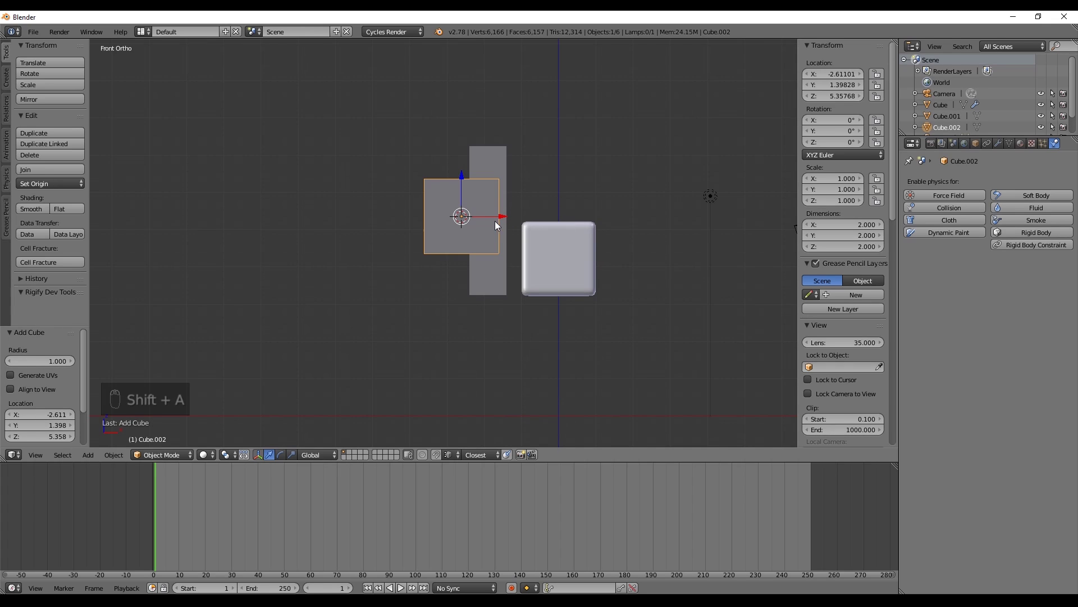
key("g")
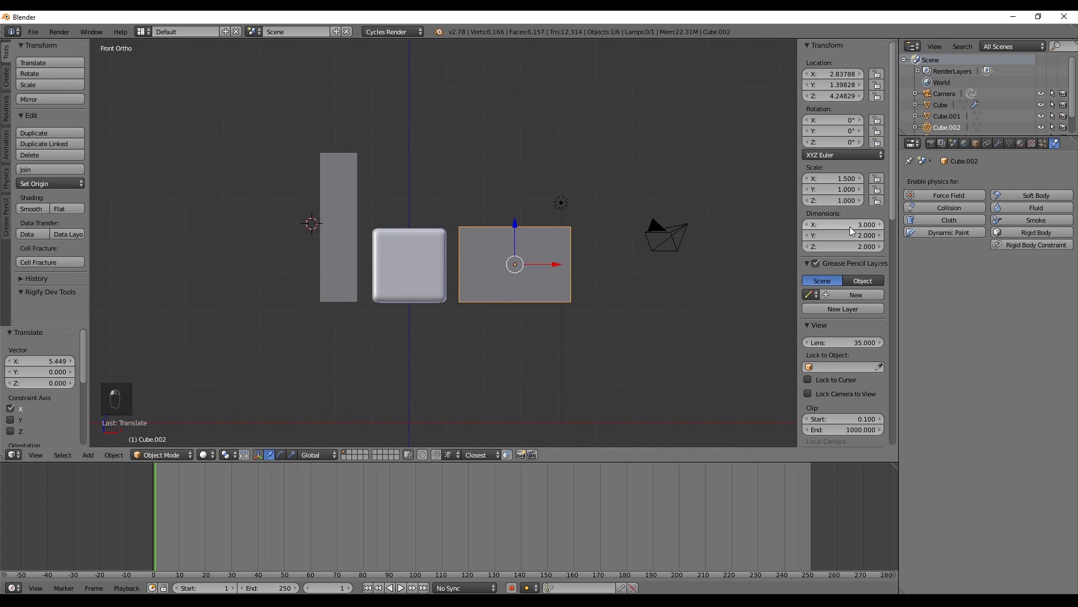
left_click_drag(556, 266, 464, 277)
key("g")
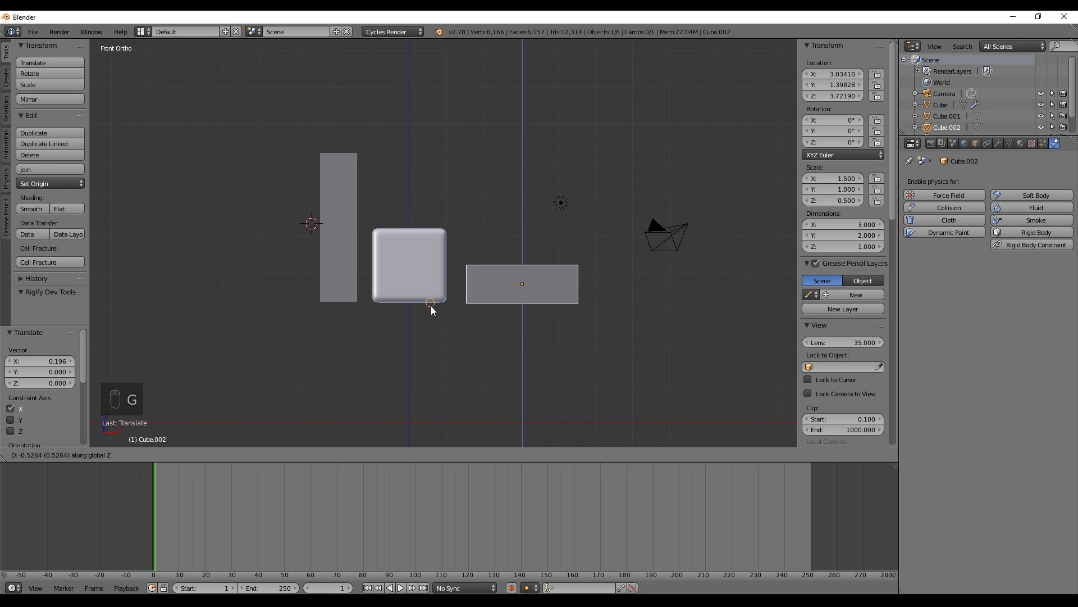
Loop-cut the flat block into three and extrude the middle top face into a T shape
key("Tab")
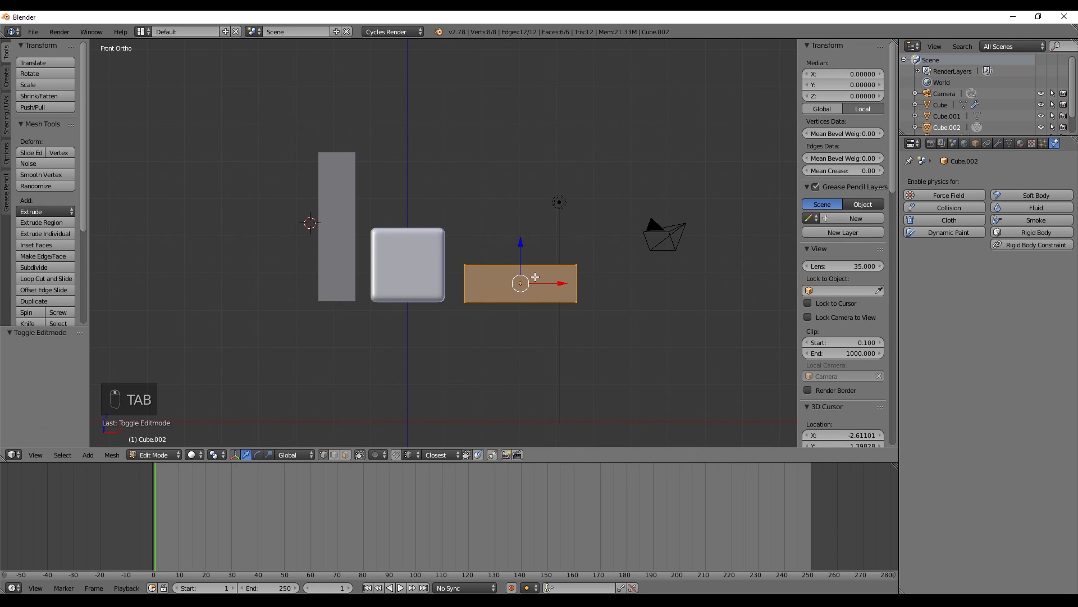
key("ctrl+r")
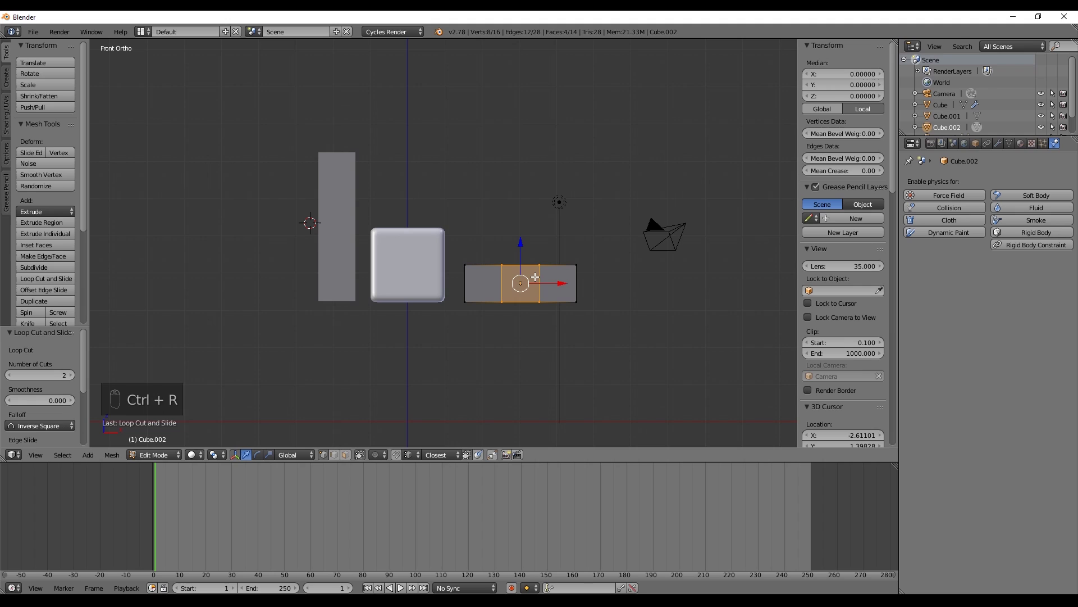
key("ctrl+Tab")
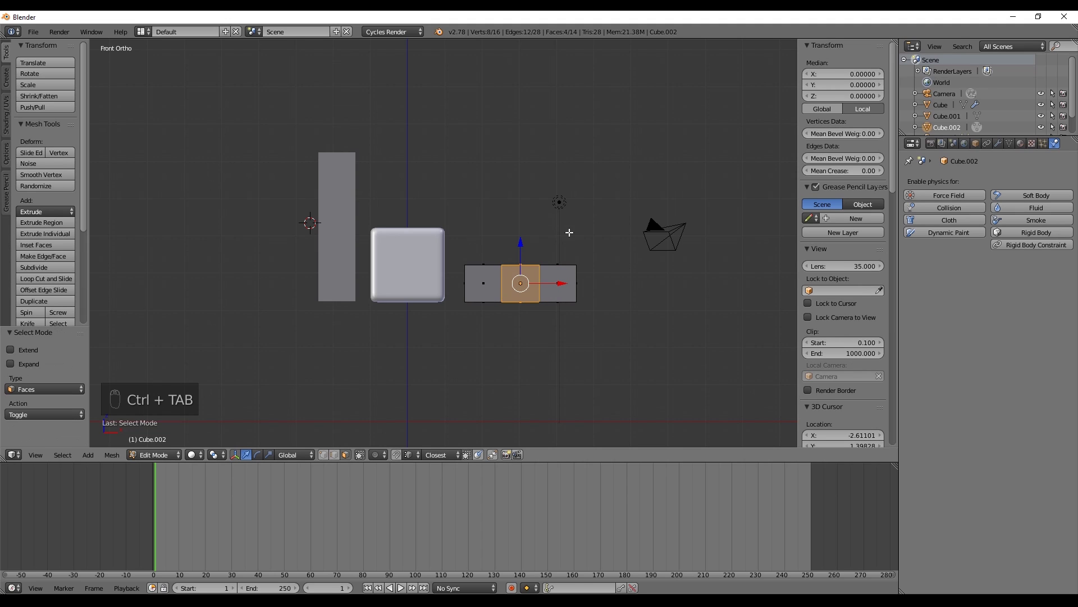
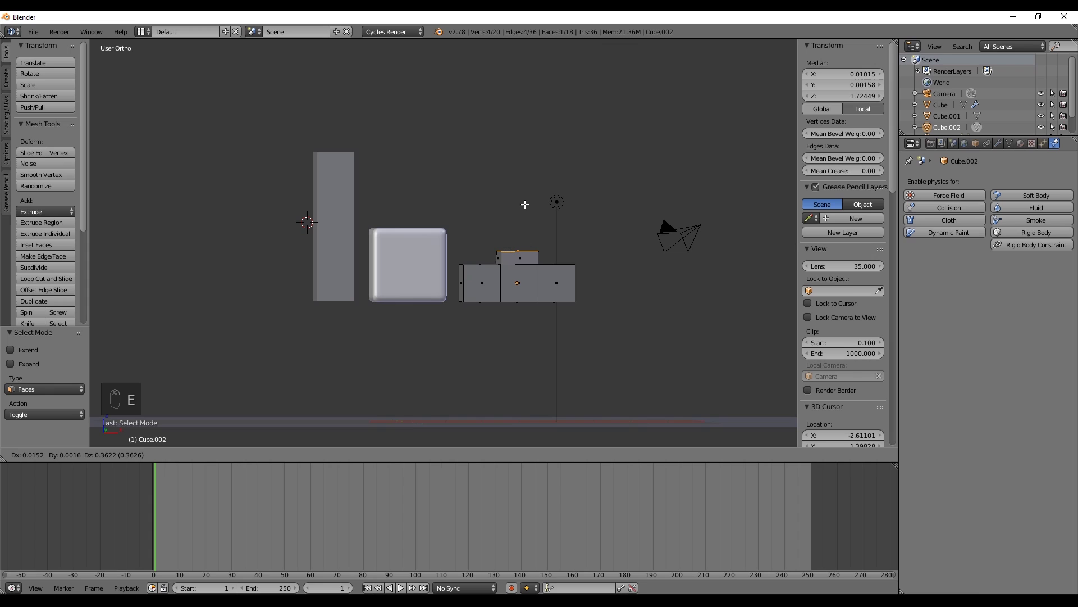
key("Tab")
key("shift+d")
key("Delete")
Add Cube.003 and widen it to 3×2×2
key("shift+a")
key("g")
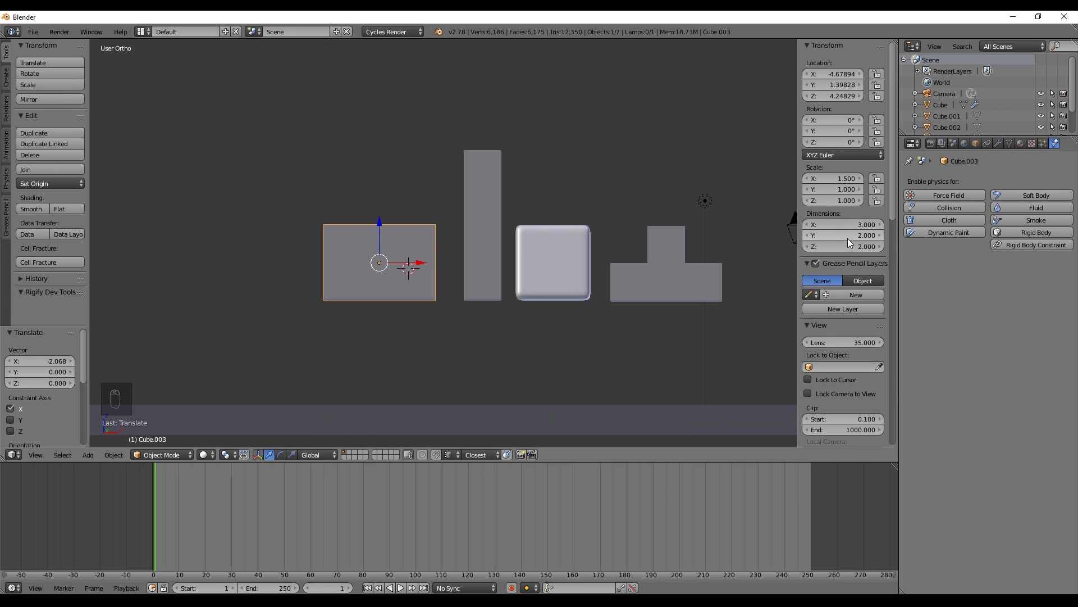
Flatten Cube.003 to half height (3×2×1) and lower it into place
key("ctrl+z")
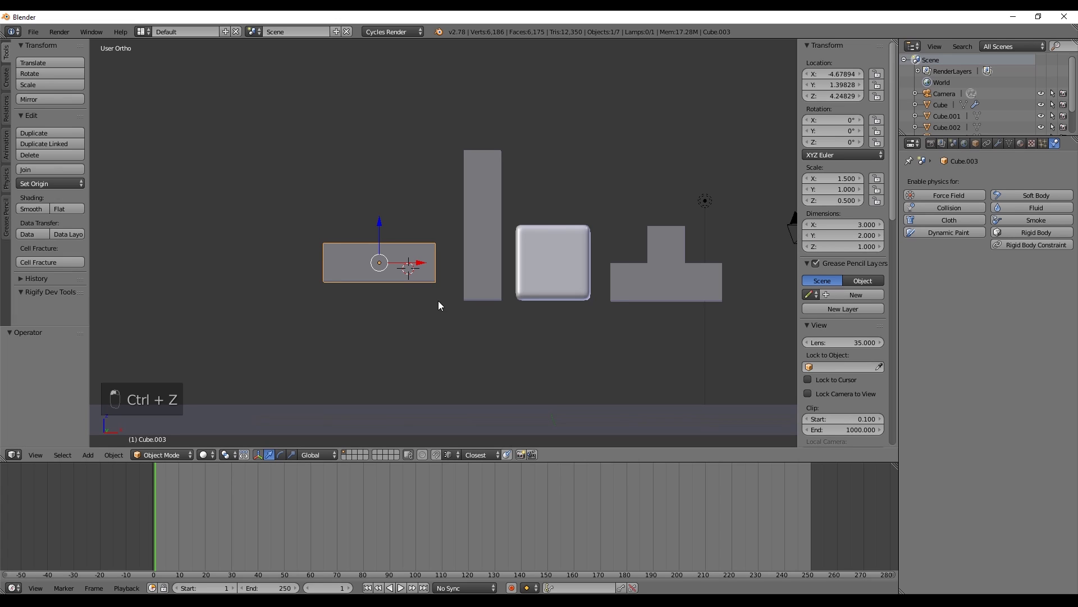
key("g")
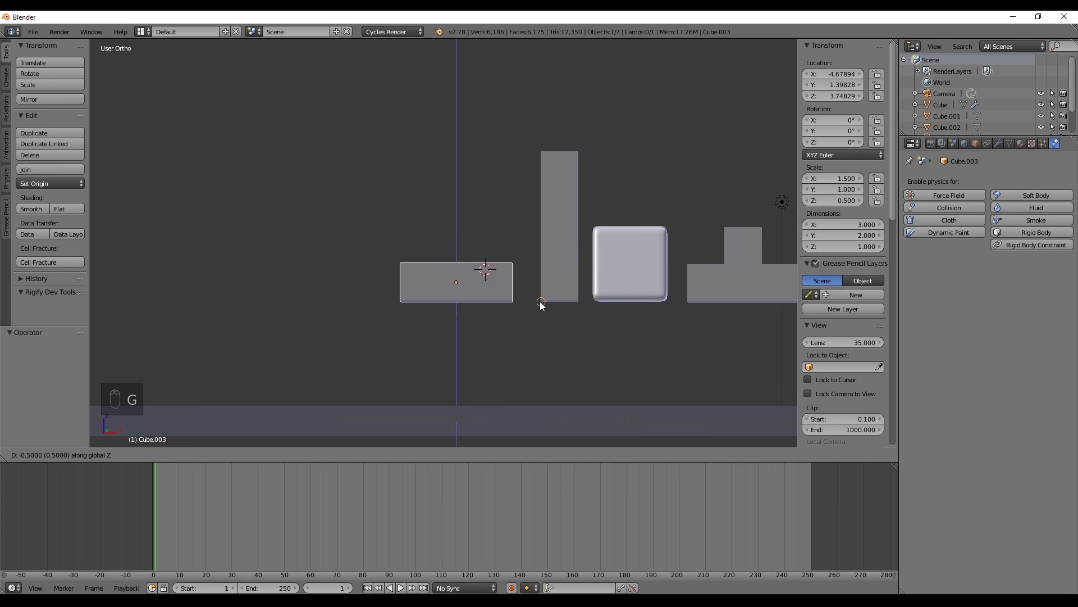
key("KP_1")
Extrude the end face of Cube.003 upward so it becomes the L-shaped piece
key("Tab")
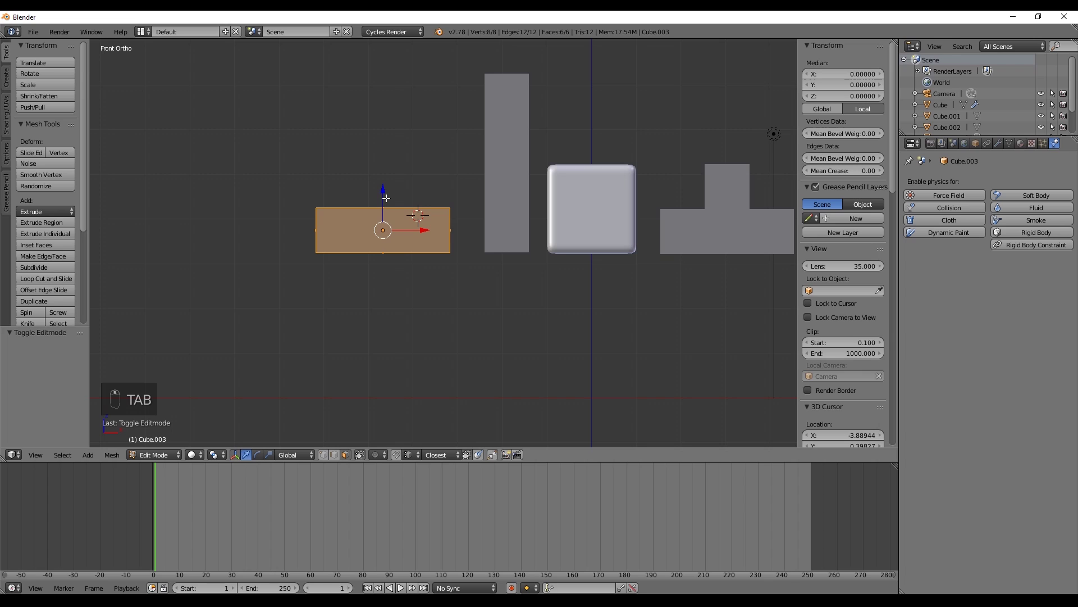
key("ctrl+r")
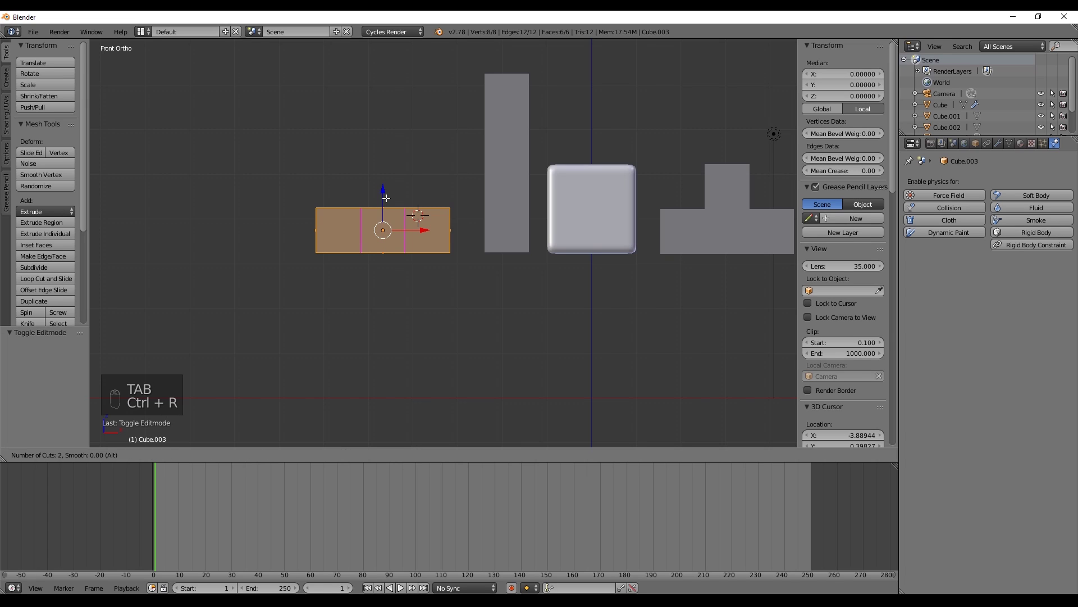
key("ctrl+Tab")
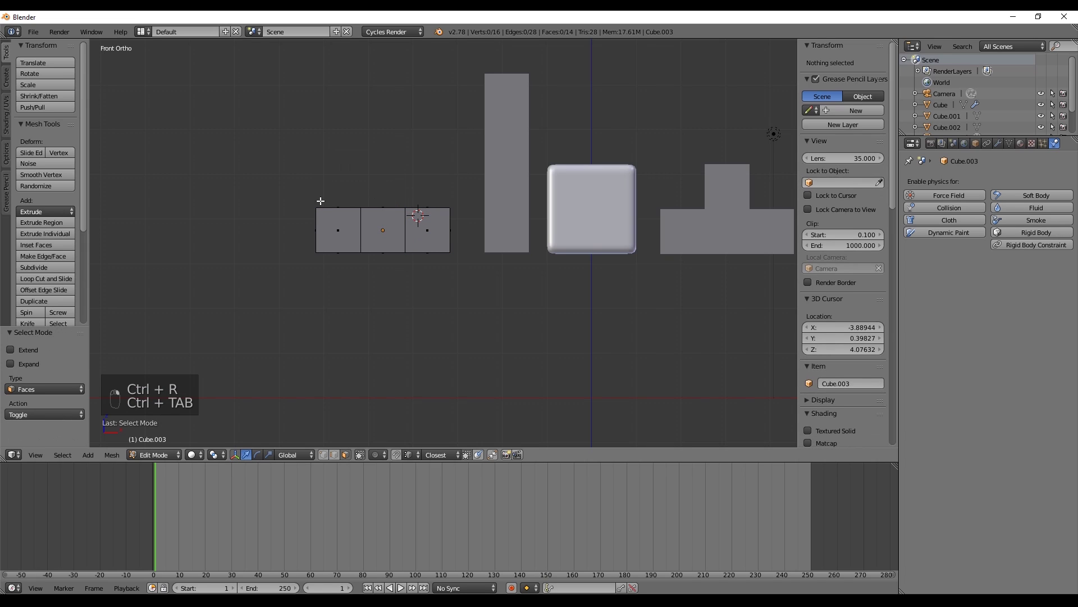
key("e")
key("g")
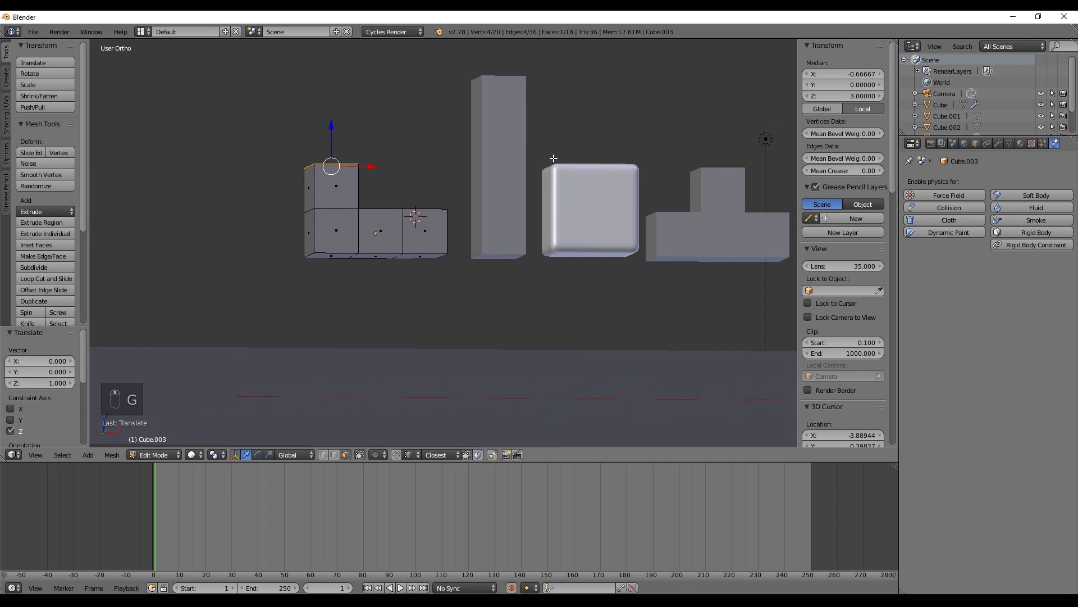
key("a")
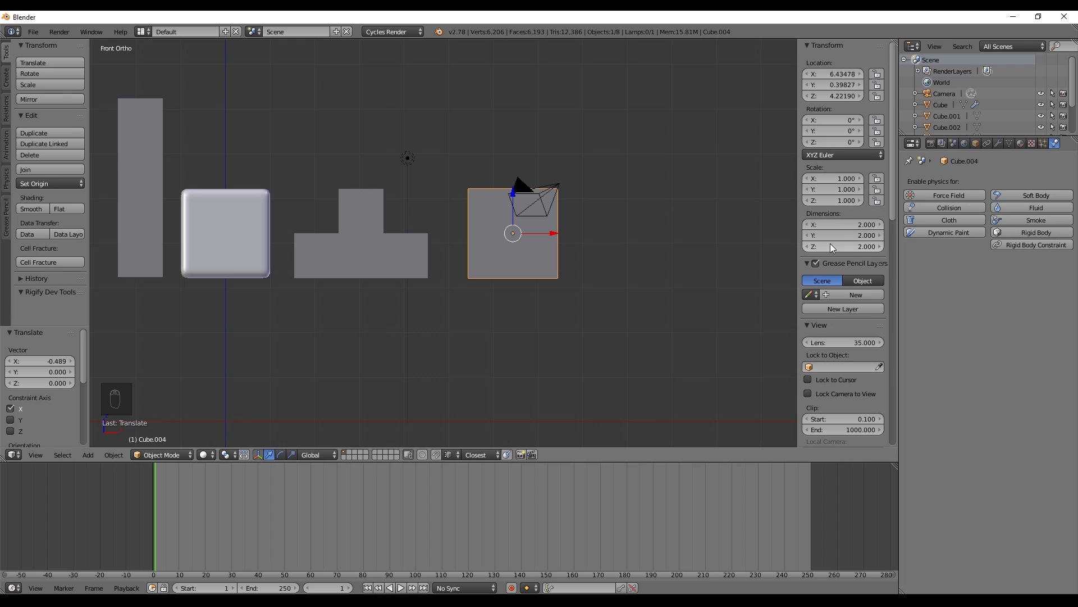
Reshape the S, T and L blocks with loop cuts and extrusions to matching proportions
left_click_drag(842, 249, 542, 264)
key("g")
key("Tab")
key("ctrl+r")
key("ctrl+Tab")
key("g")
key("e")
key("e")
key("Tab")
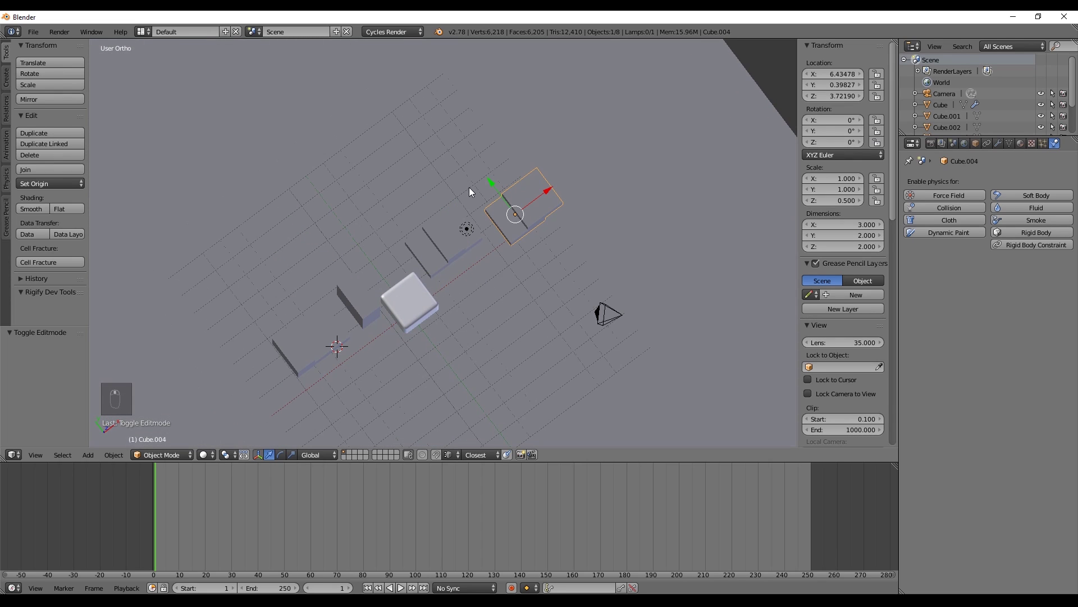
Move Cube.003 and Cube.002 to Y 0 so all blocks line up in one front row
key("g")
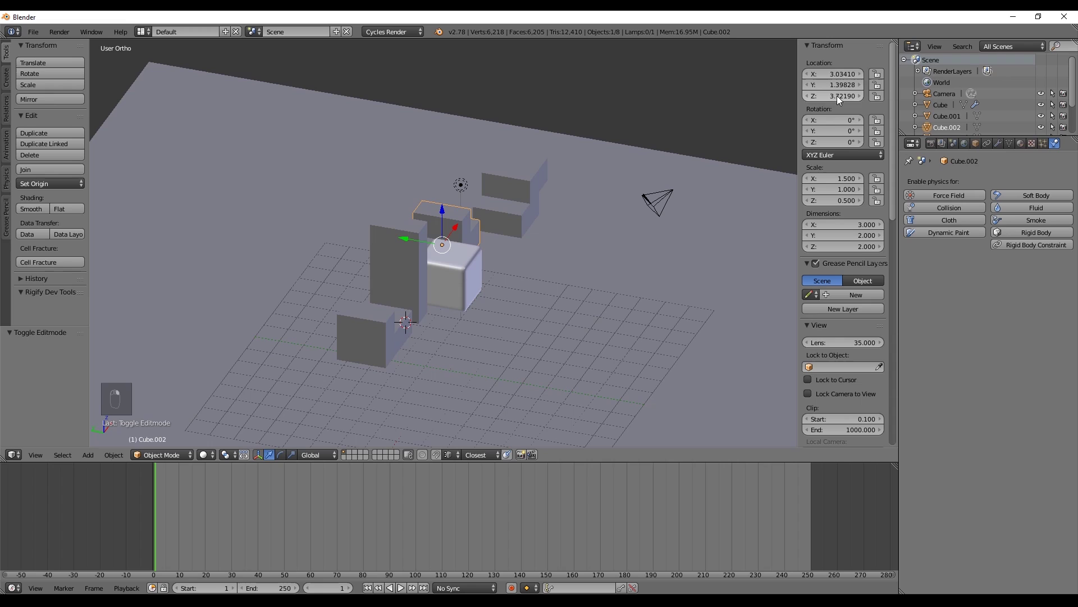
key("KP_0")
key("KP_Enter")
left_click_drag(502, 176, 448, 166)
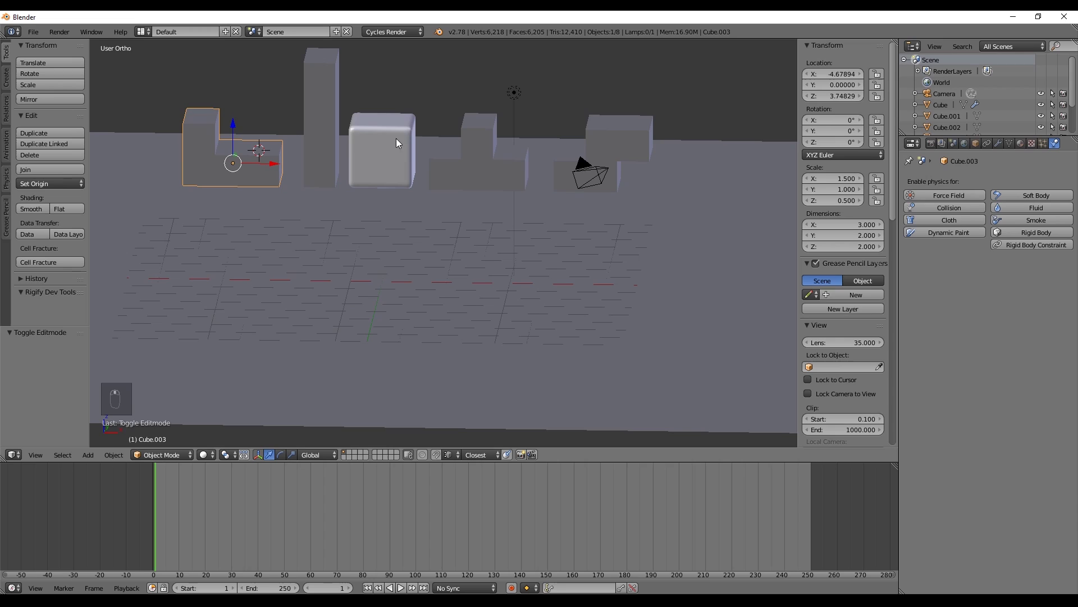
left_click_drag(323, 129, 455, 150)
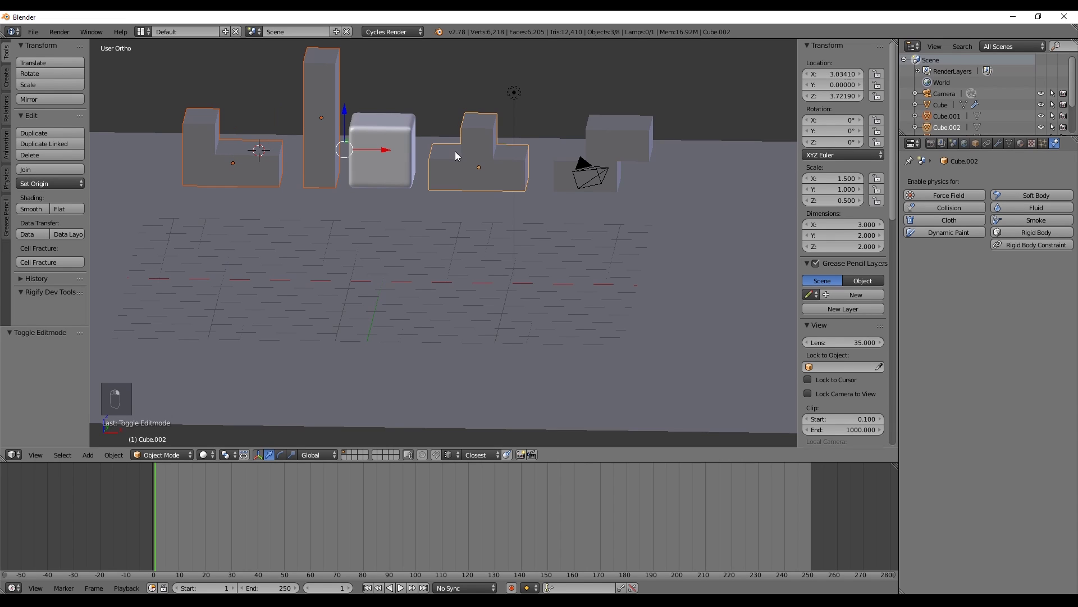
Make the blocks soft bodies and subdivide the L block Cube.003 to 290 vertices
key("ctrl+l")
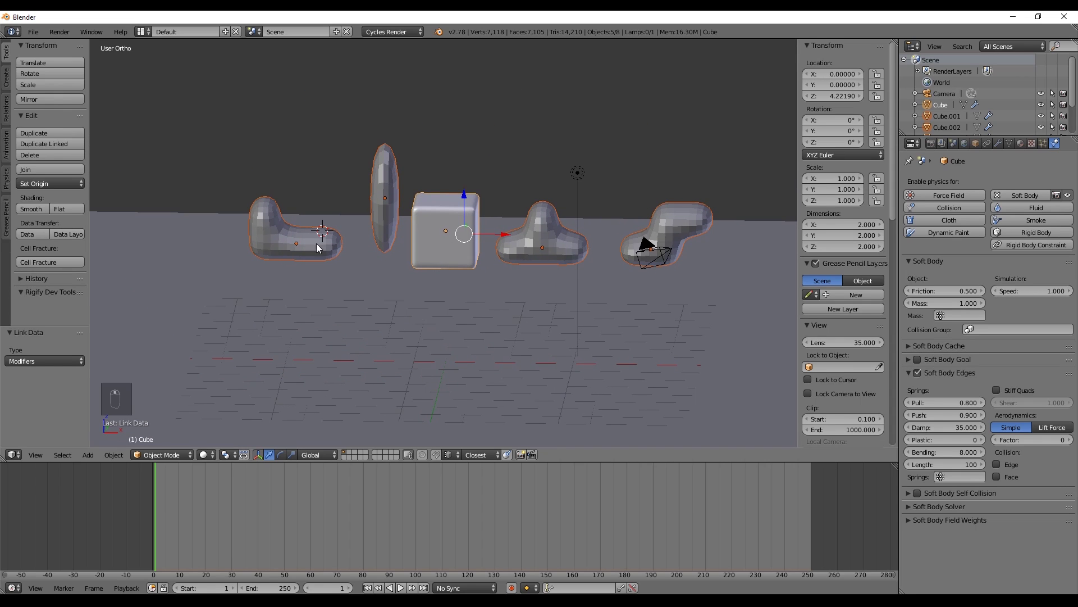
key("Tab")
key("a")
key("w")
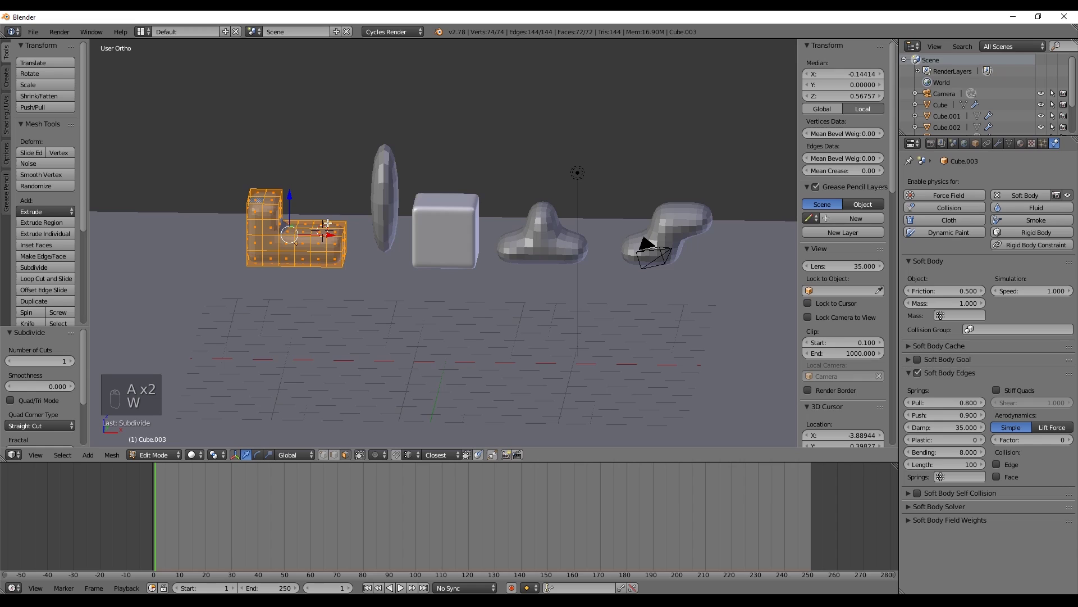
key("w")
key("w")
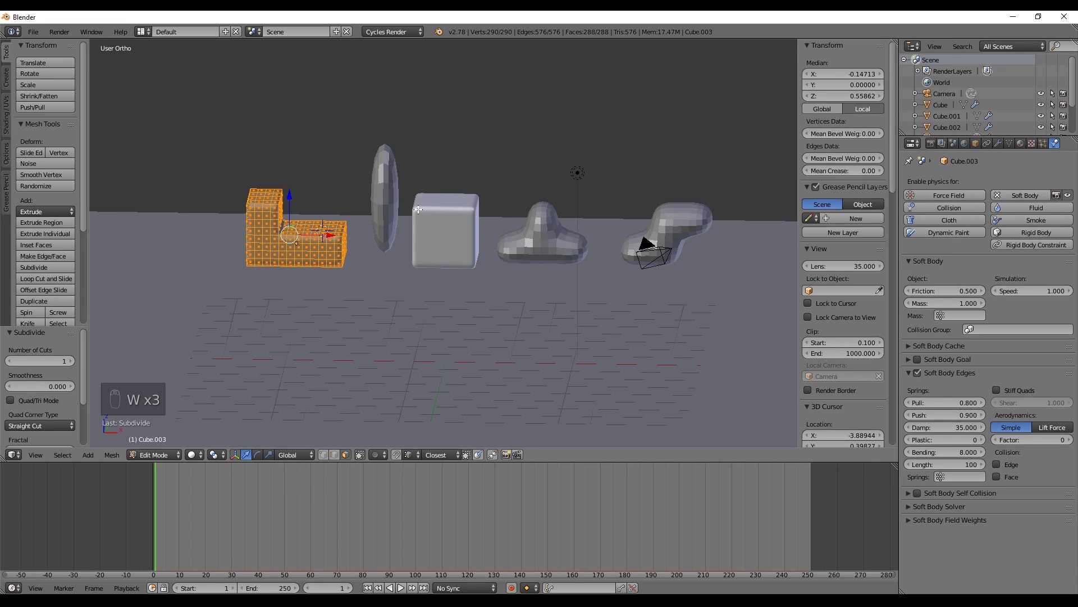
key("Tab")
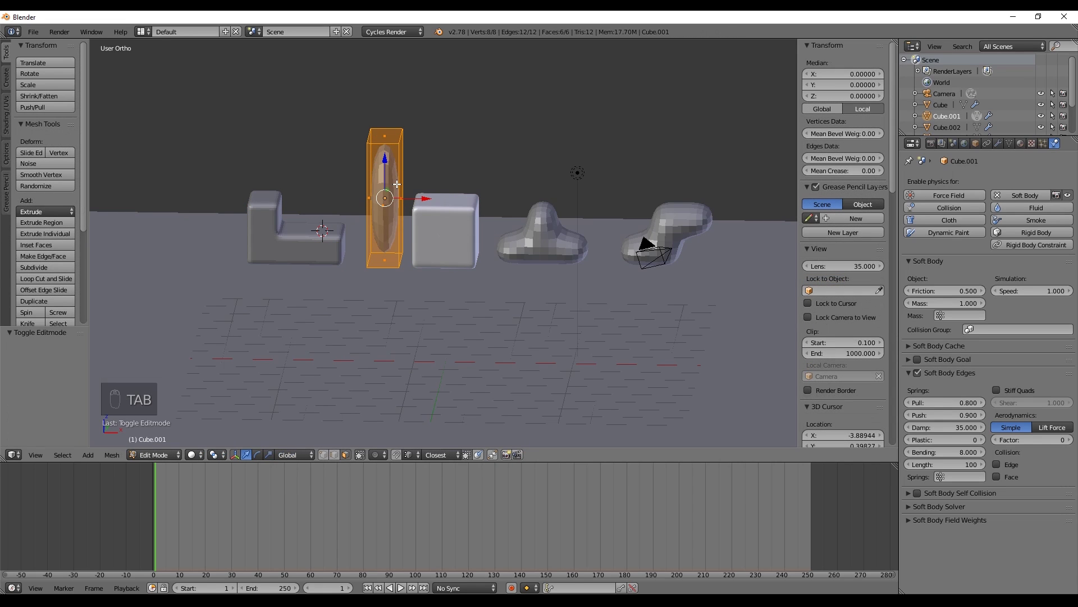
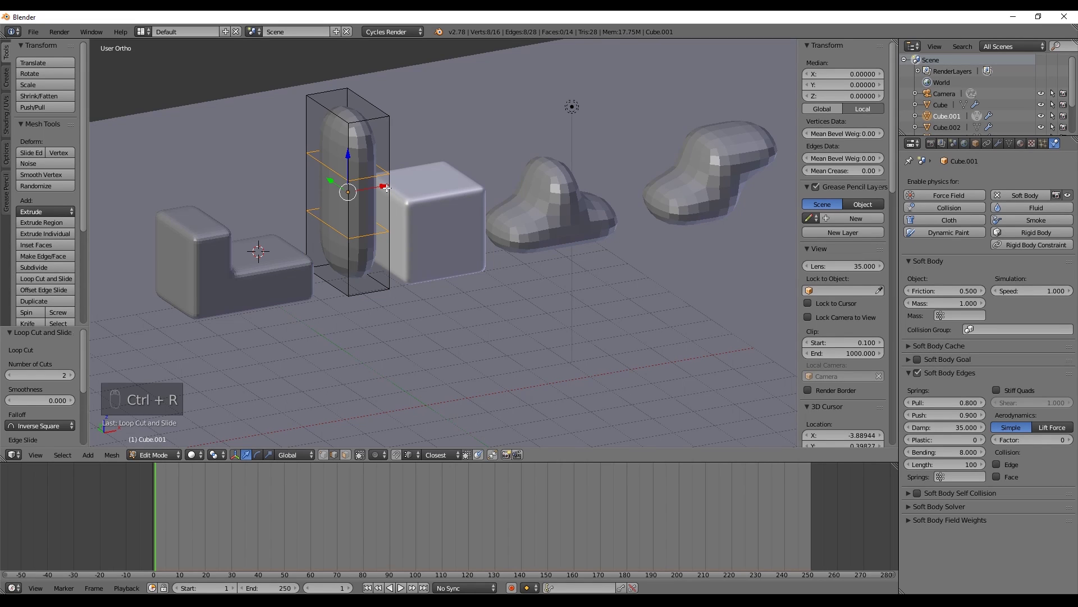
Subdivide the tall I block Cube.001 to 226 vertices
key("a")
key("a")
key("w")
key("w")
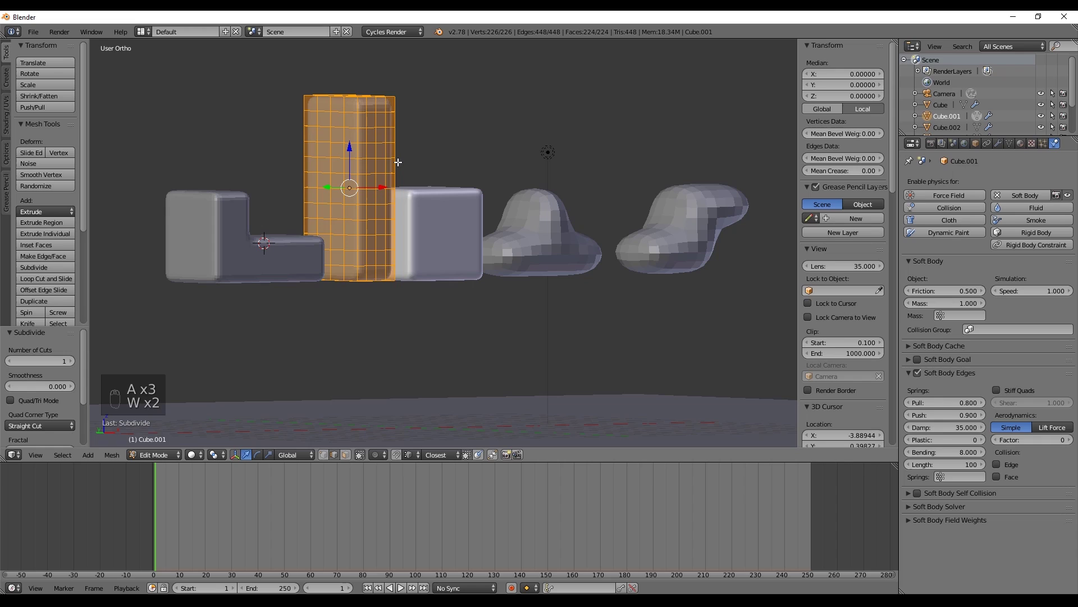
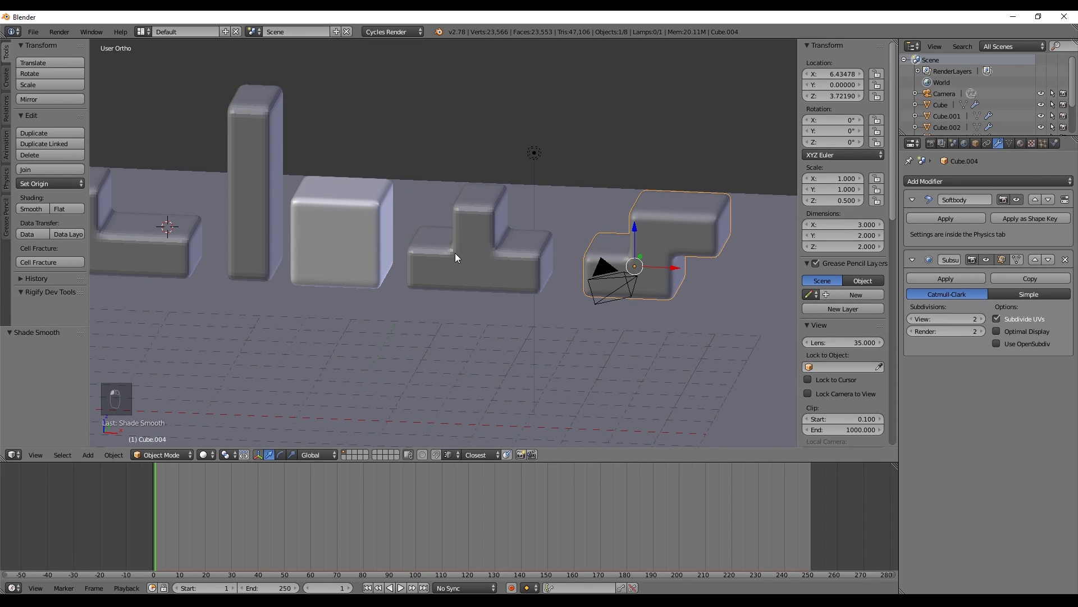
Review the blocks' modifiers and physics, then save the scene as SoftBody_Tetris02.blend
left_click_drag(257, 193, 40, 216)
left_click_drag(343, 250, 380, 265)
key("n")
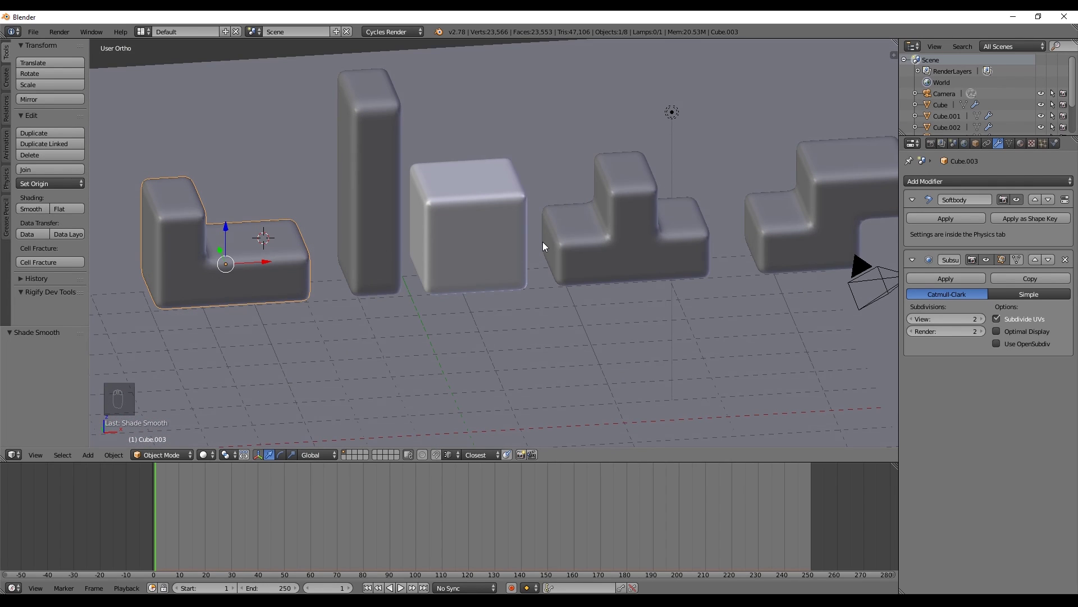
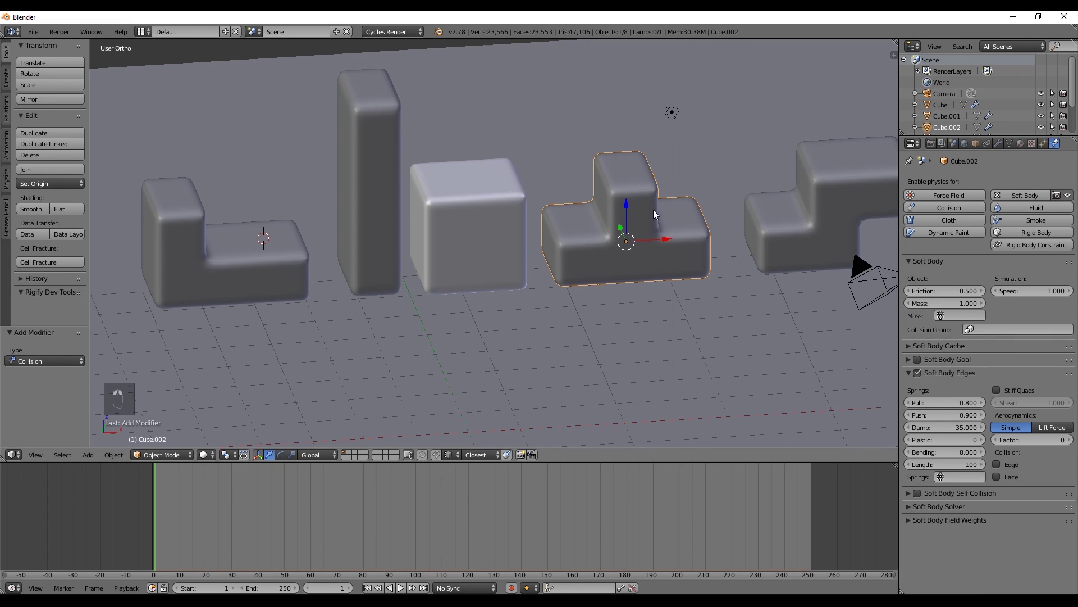
key("shift+a")
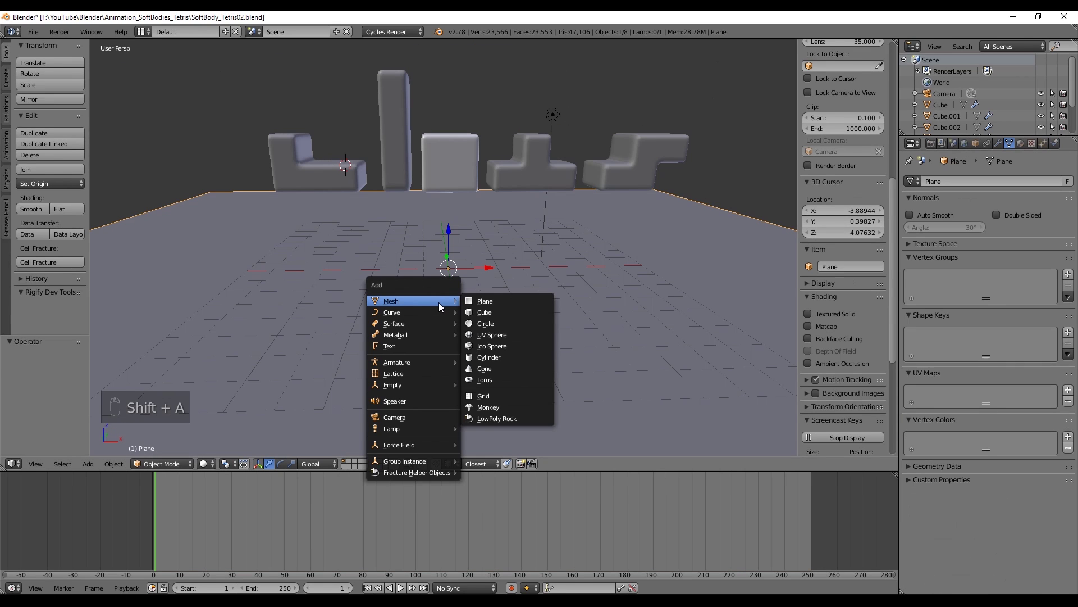
Reset the 3D cursor to the scene centre and add a new cube, Cube.005
key("ctrl+z")
key("shift+s")
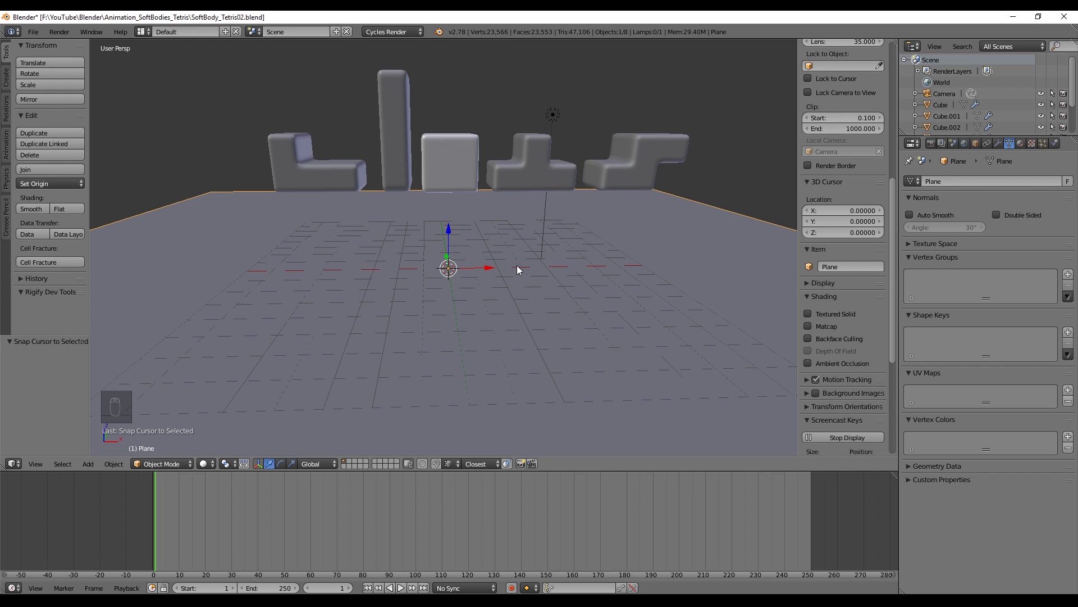
key("shift+a")
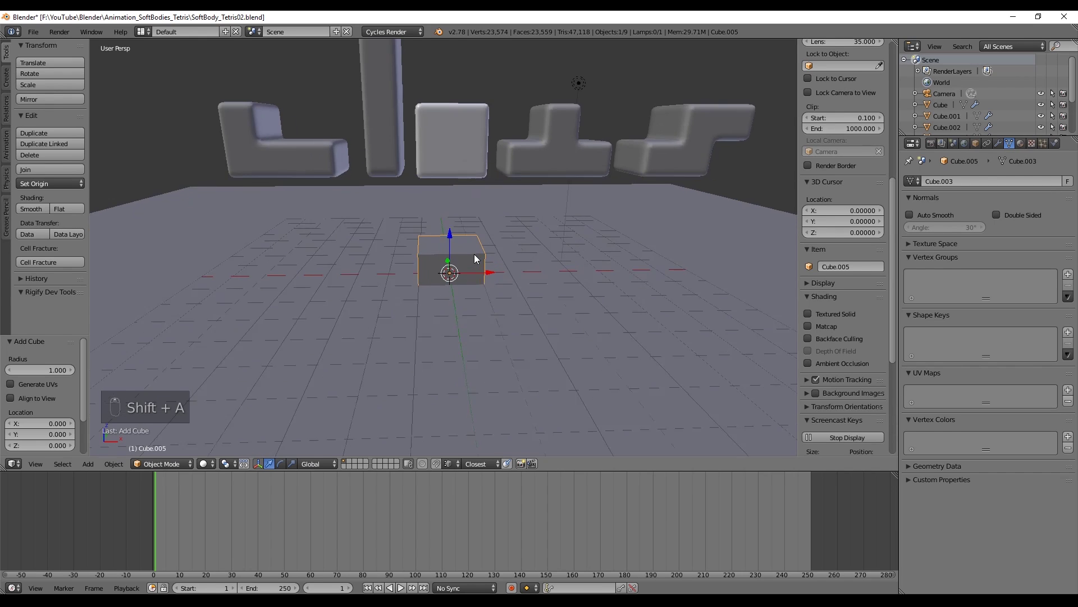
Cut Cube.005 in half, delete one side and mirror it along the X axis
key("Tab")
key("ctrl+r")
key("z")
key("a")
key("ctrl+Tab")
key("a")
key("a")
key("b")
key("Delete")
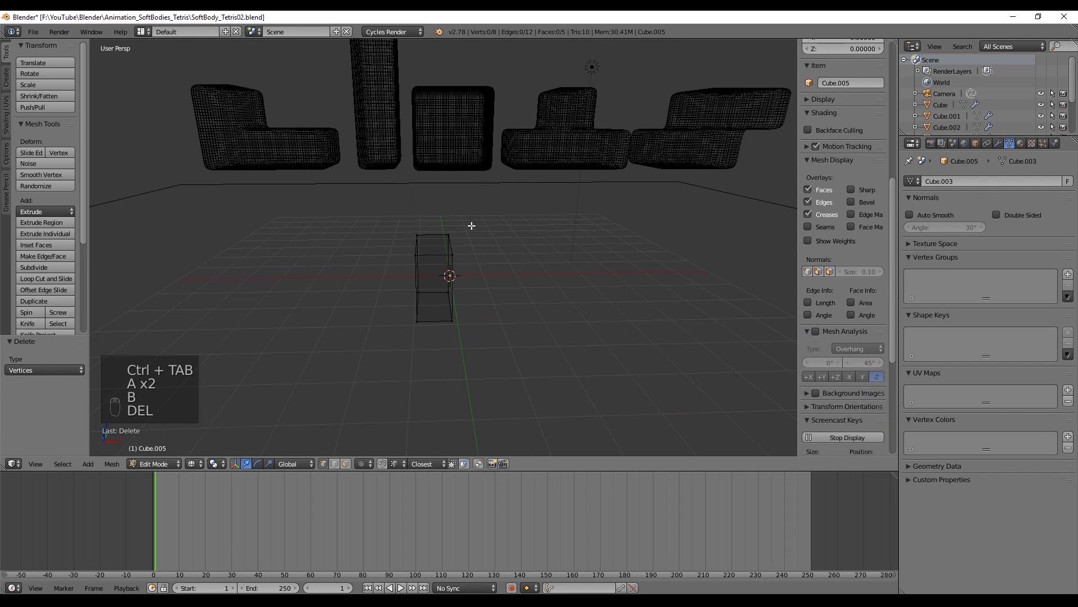
key("Tab")
key("z")
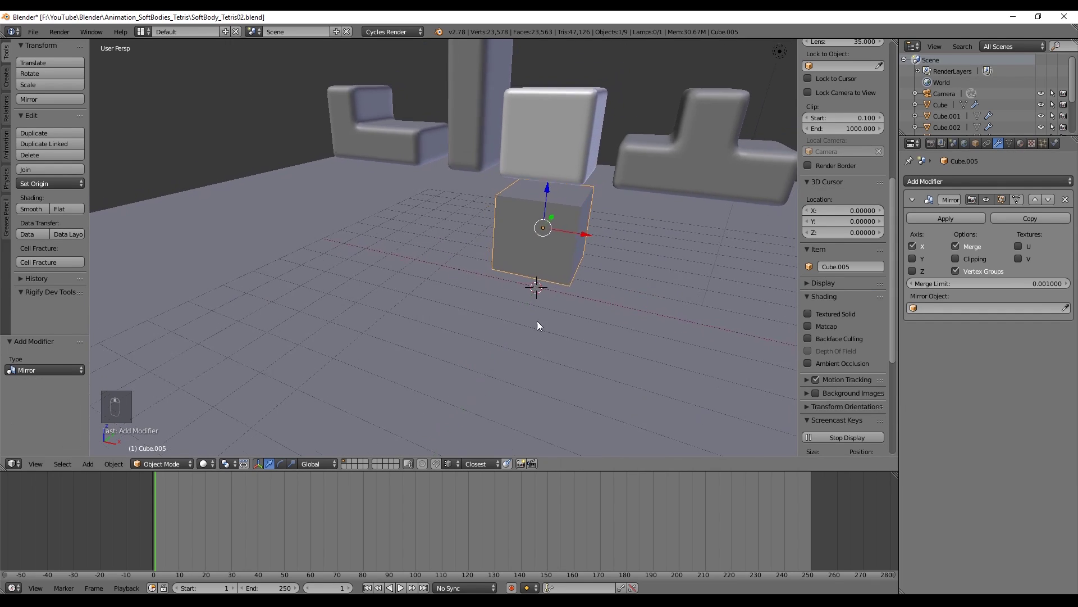
From top view, scale Cube.005 to 10 units wide and a thin 0.12-deep slab
key("KP_7")
key("KP_5")
key("z")
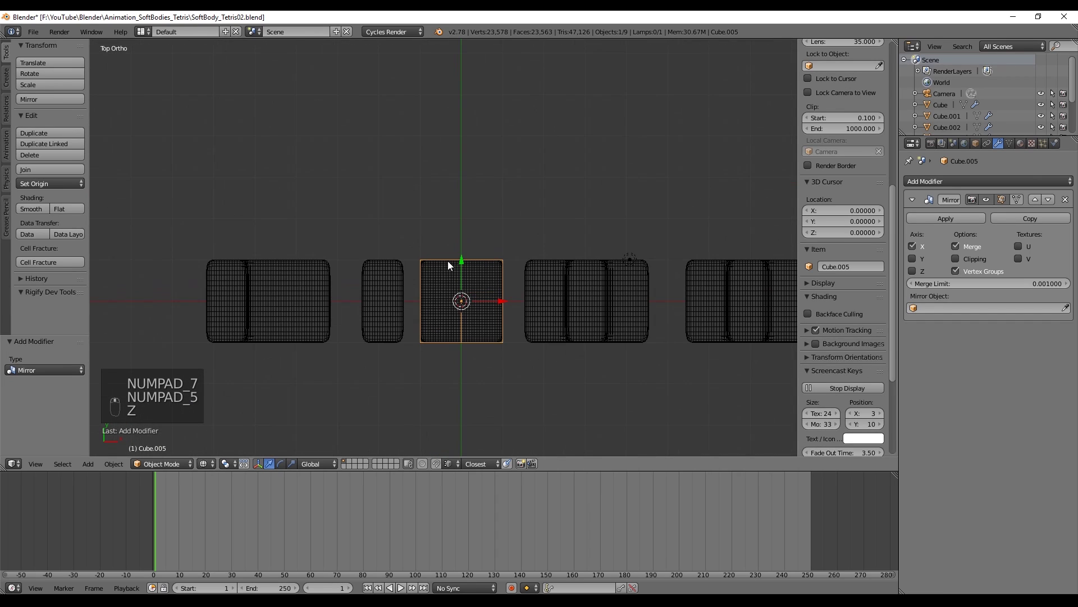
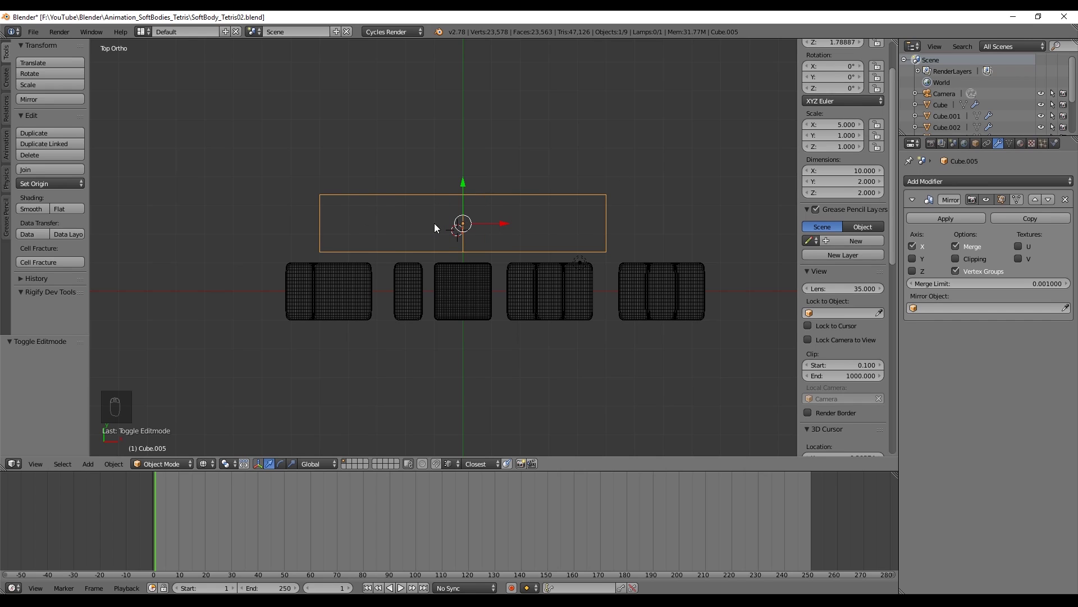
key("s")
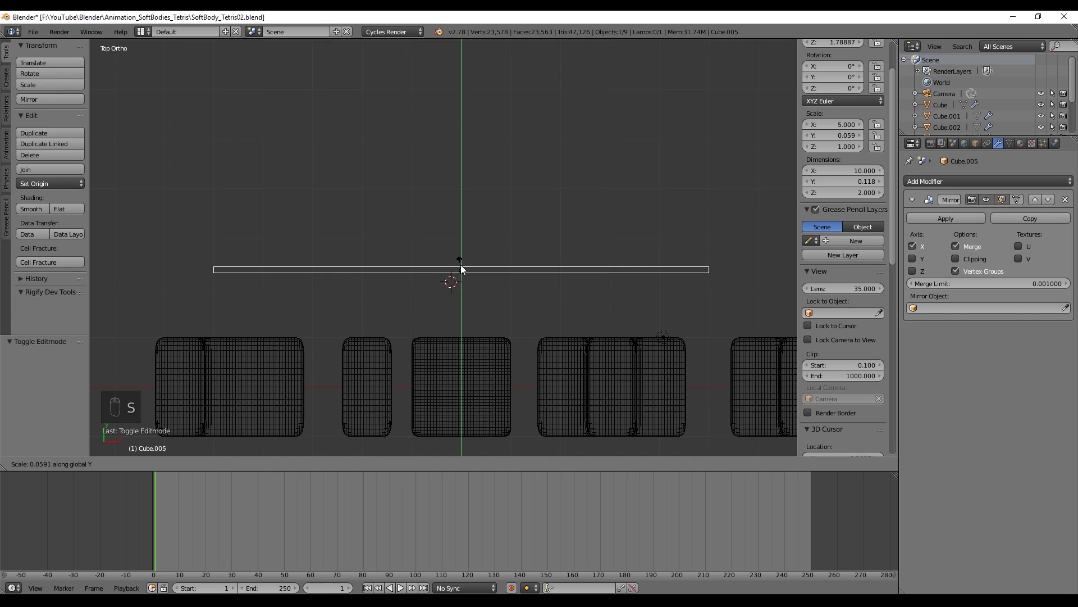
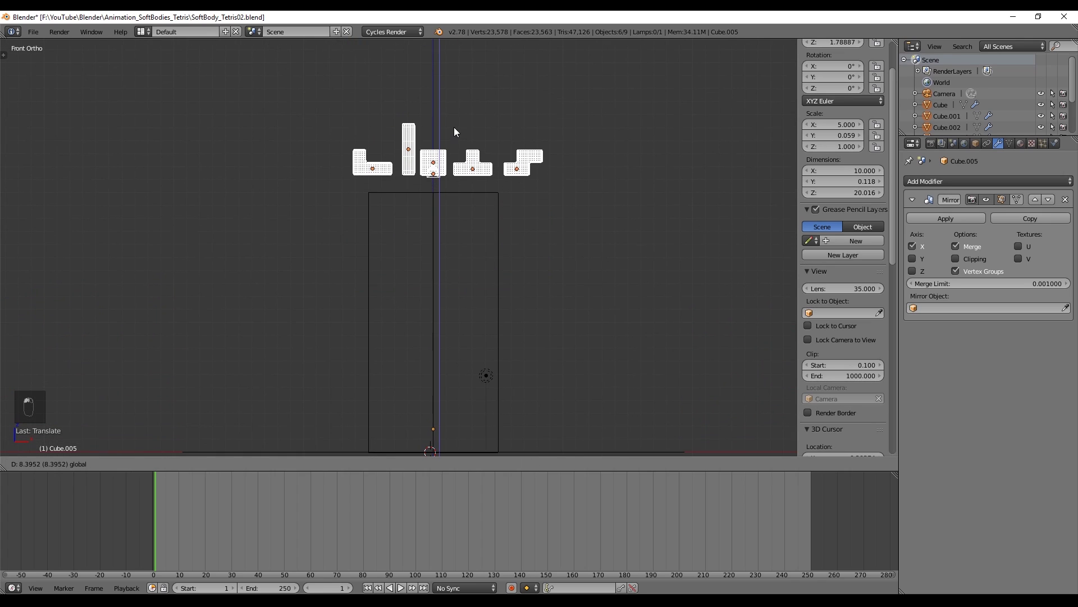
Enable Collision physics on each of the Tetris blocks
left_click_drag(458, 180, 393, 187)
left_click(427, 223)
left_click(394, 71)
left_click(582, 212)
right_click(522, 210)
left_click_drag(567, 275, 546, 268)
left_click_drag(521, 289, 539, 251)
middle_click(358, 248)
key("Tab")
left_click_drag(435, 165, 417, 162)
key("ctrl+z")
left_click_drag(472, 194, 495, 220)
middle_click(383, 269)
left_click_drag(476, 275, 463, 270)
right_click(346, 250)
middle_click(511, 282)
Duplicate the tall I block Cube.001 as Cube.006 and place the copy
key("r")
key("g")
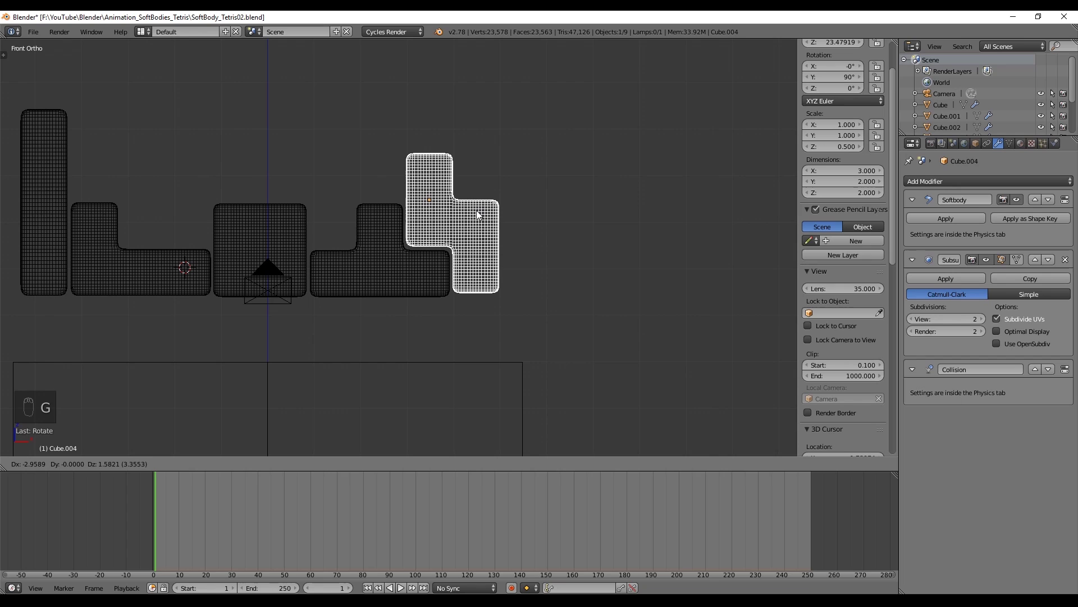
middle_click(464, 293)
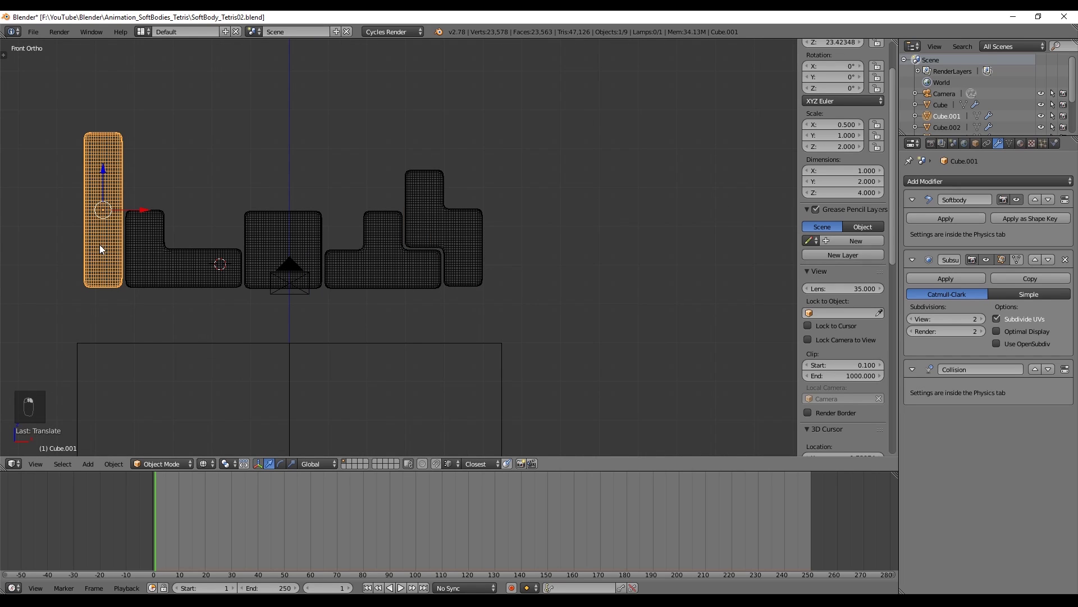
left_click_drag(150, 221, 297, 216)
key("shift+d")
left_click(348, 144)
Position the wall, then in top view extrude its edge outward along one axis
key("g")
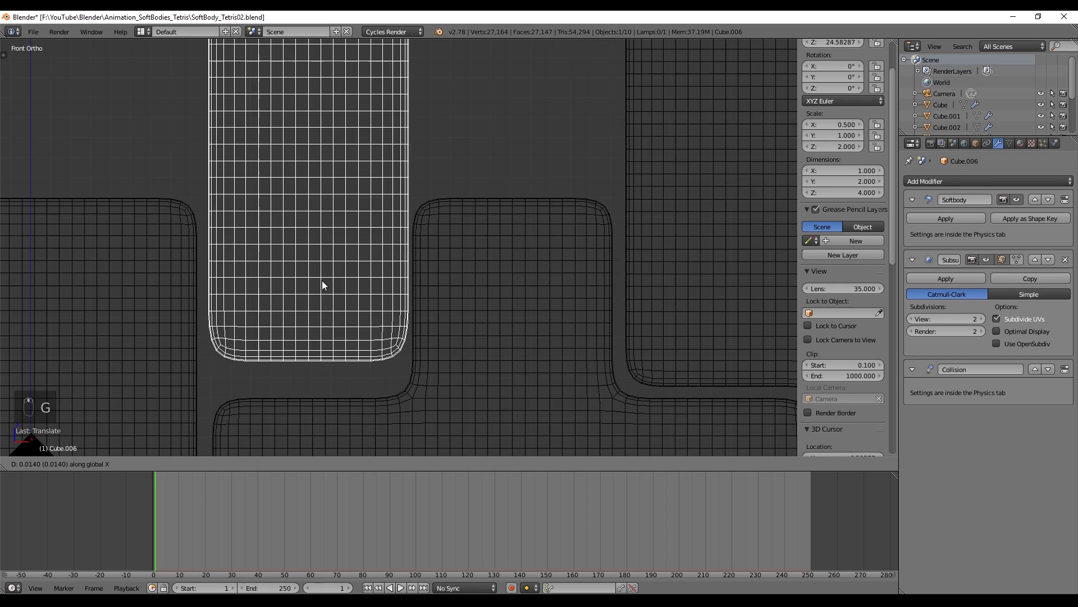
key("a")
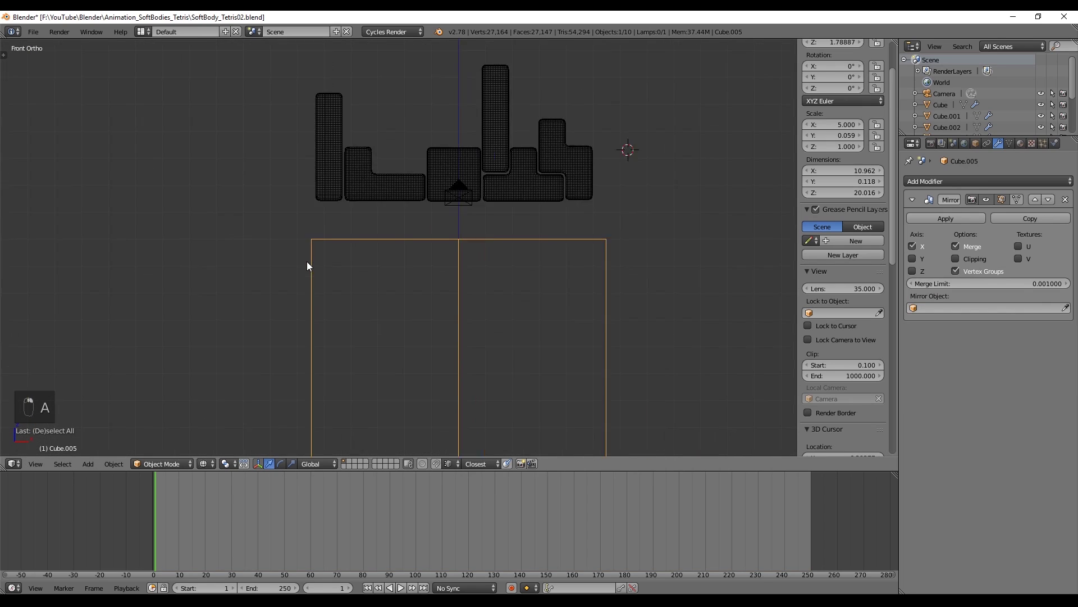
key("KP_7")
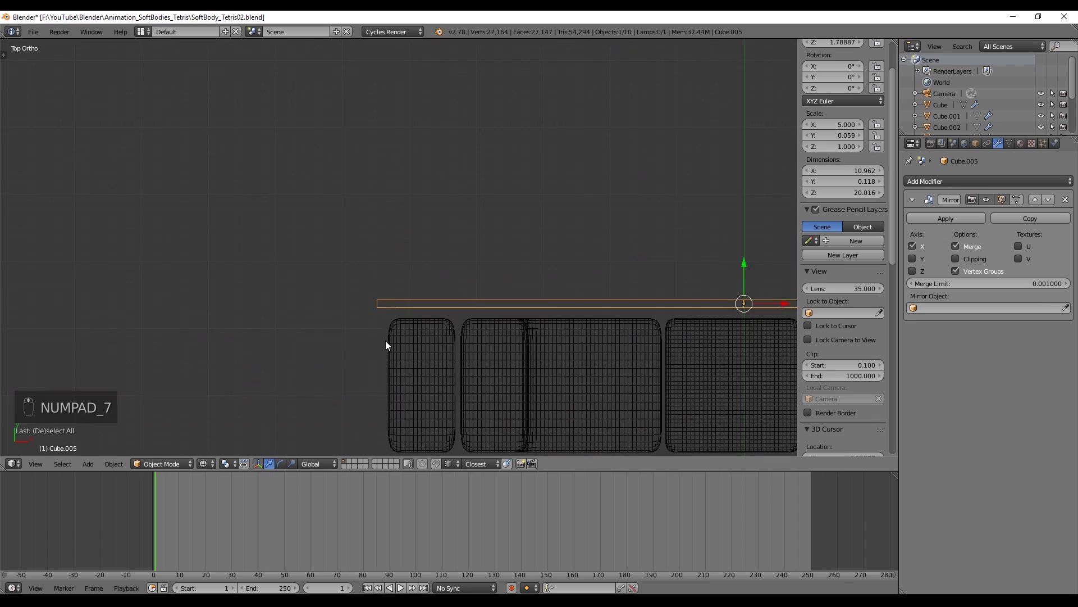
key("Tab")
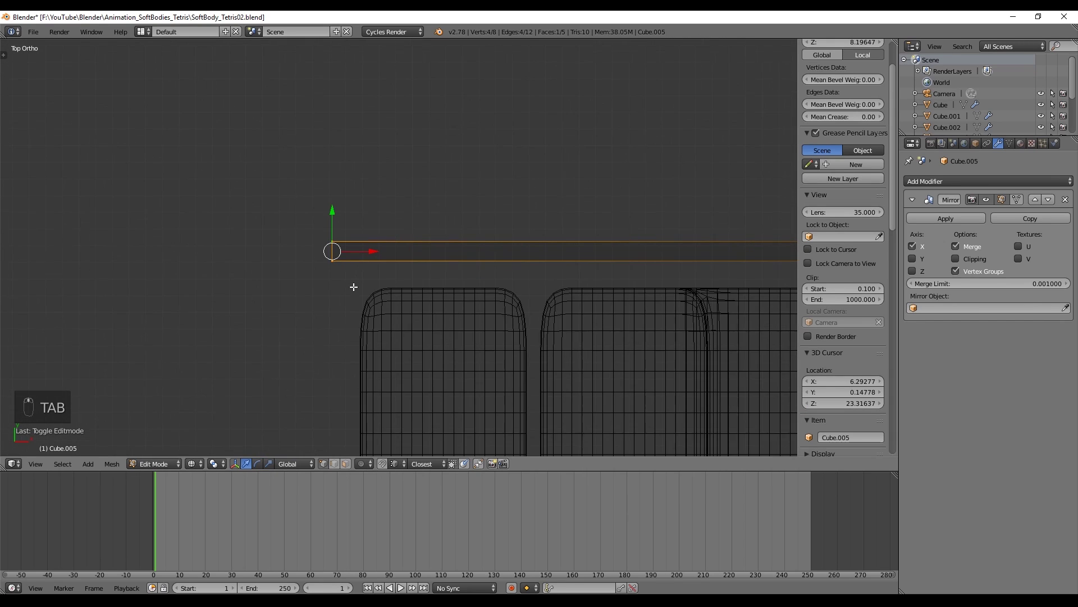
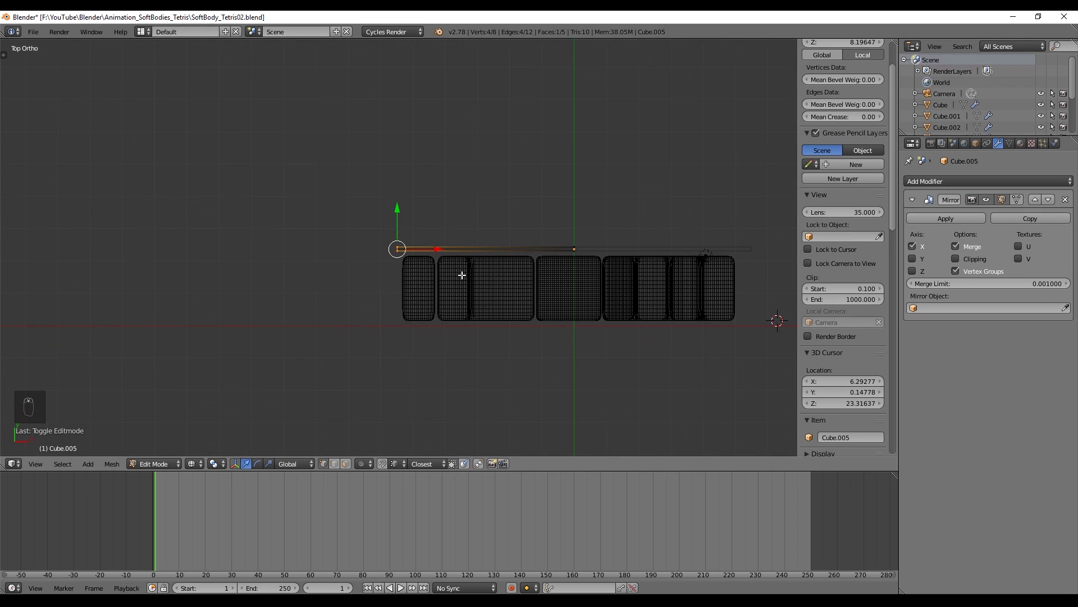
key("ctrl+r")
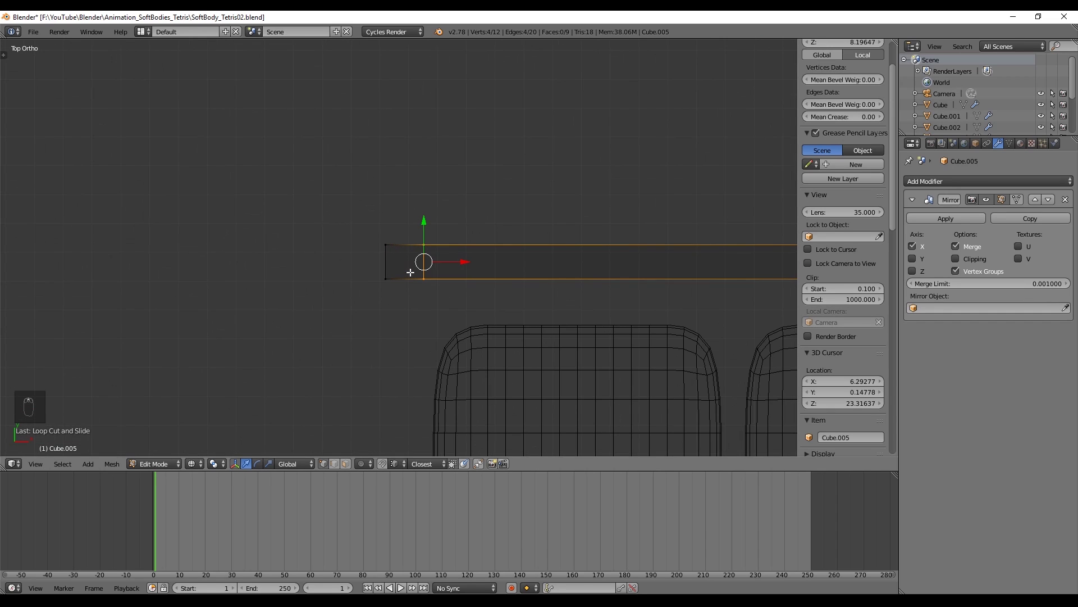
key("a")
key("b")
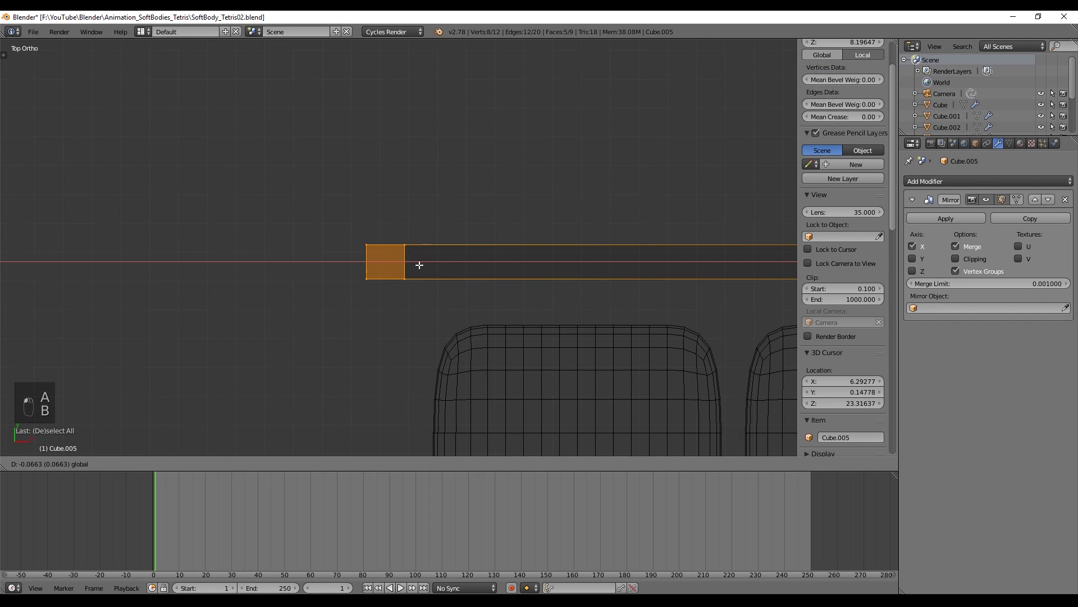
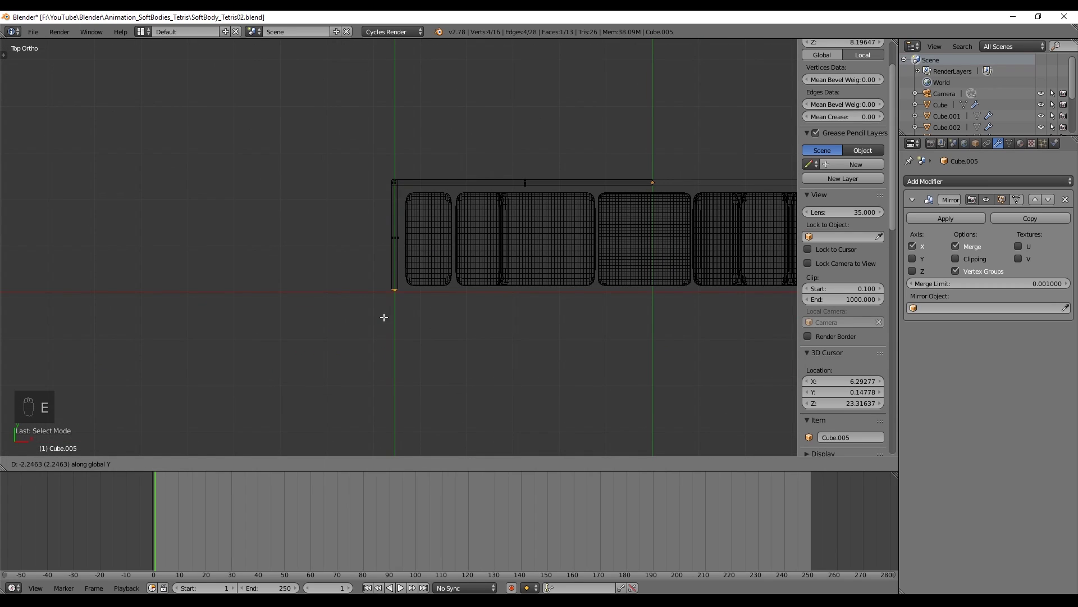
Clean up the wall corner and extrude the edge into a side wall along one axis
key("ctrl+r")
key("ctrl+Tab")
key("ctrl+Tab")
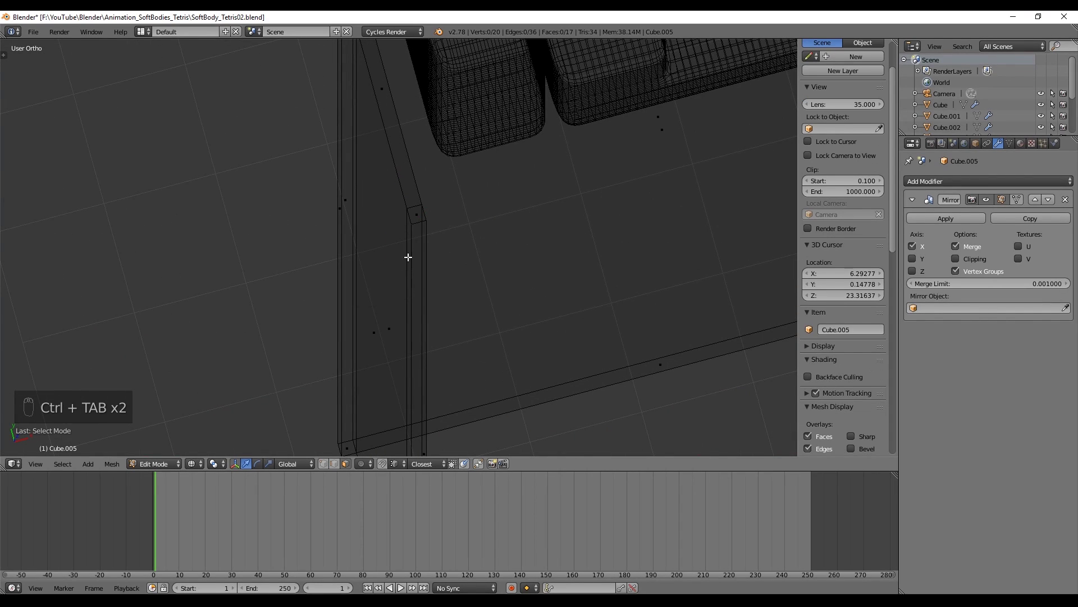
key("KP_7")
key("e")
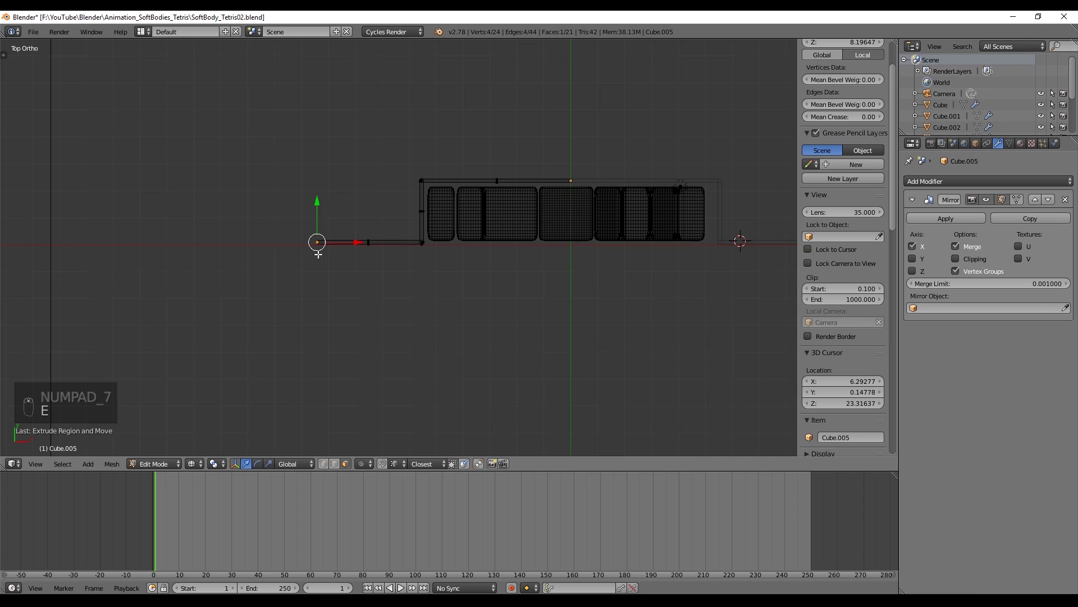
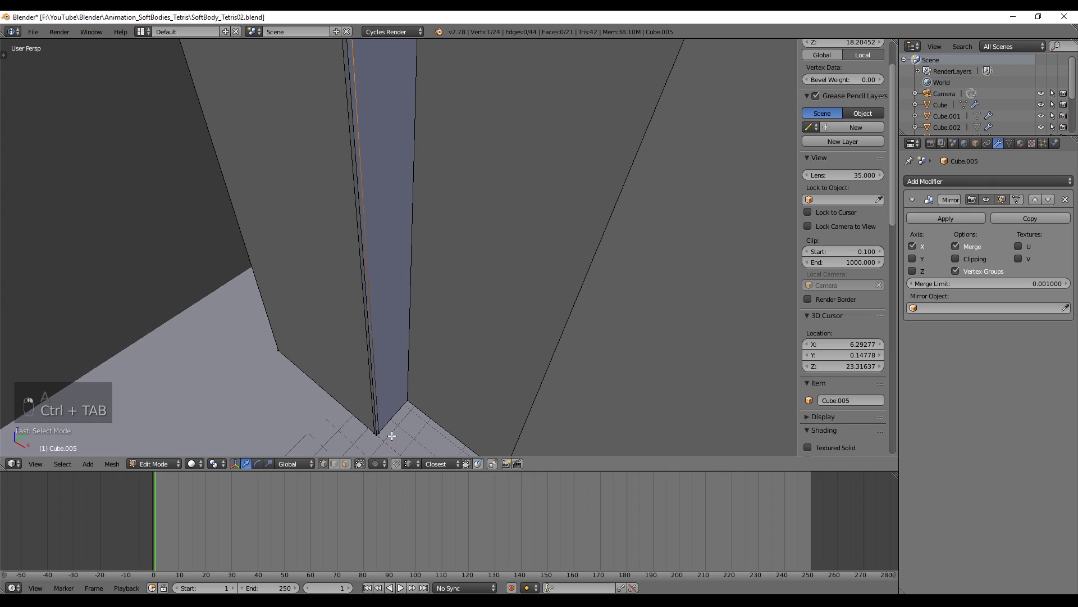
key("Delete")
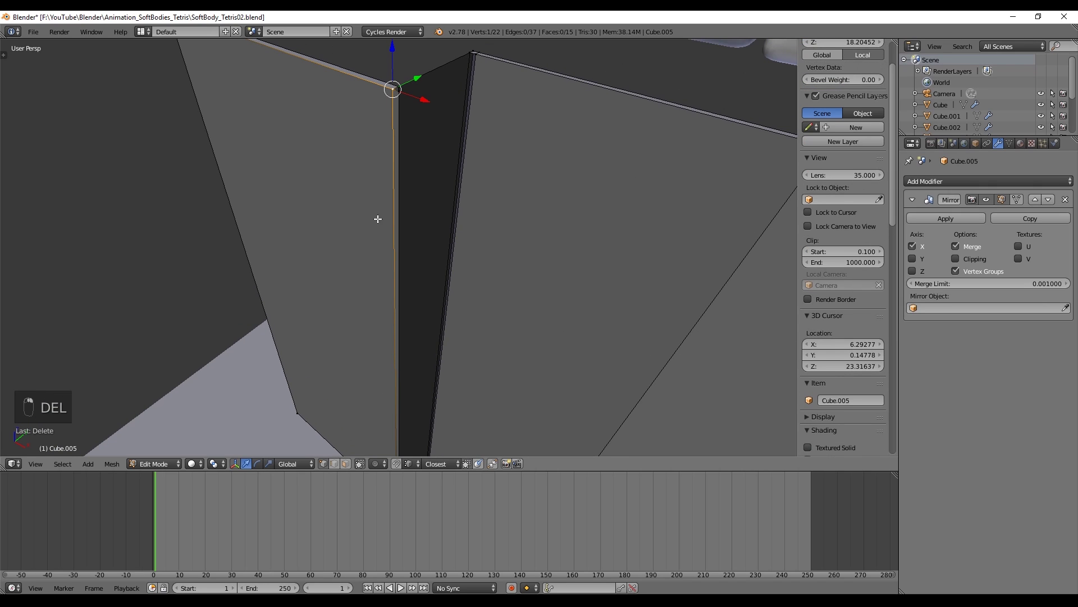
key("Delete")
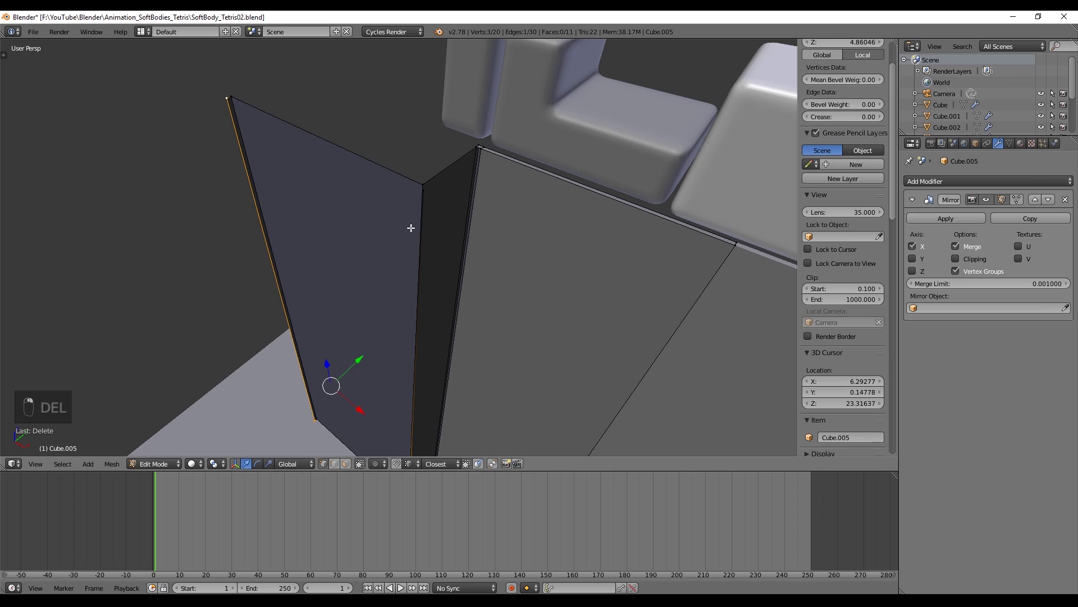
key("f")
key("a")
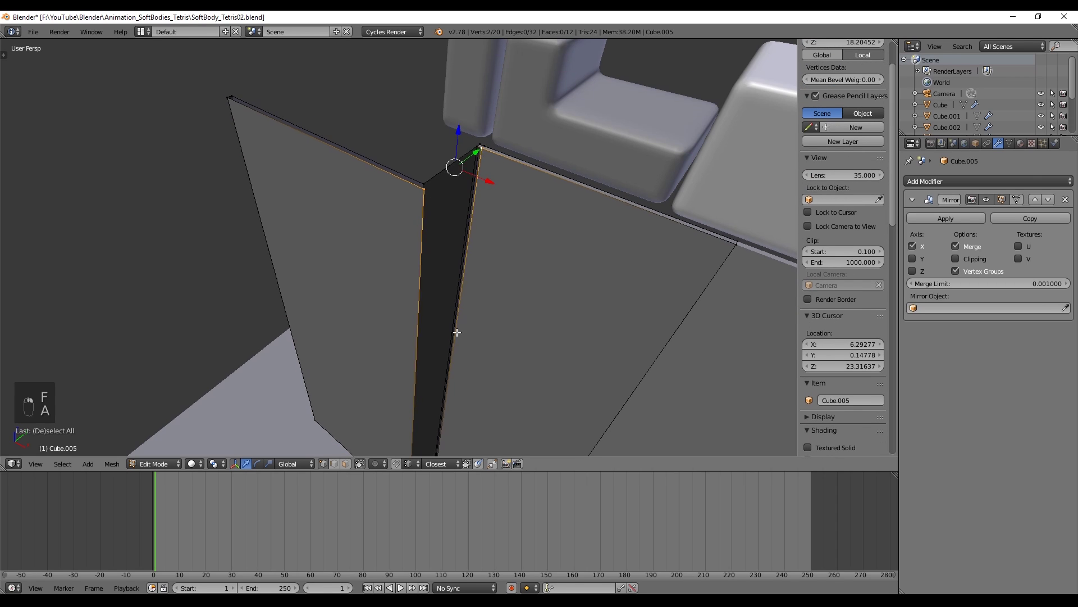
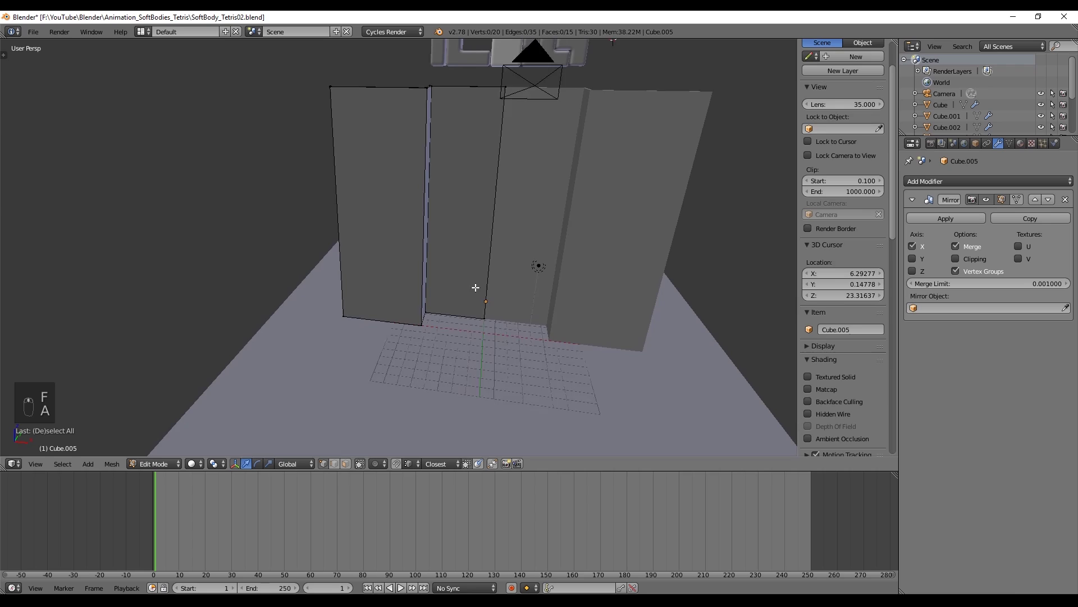
Finish the wrapping walls so Cube.005 forms a 30.9×2.4×20 mirrored container
key("a")
key("b")
key("a")
key("b")
key("b")
key("z")
key("a")
key("b")
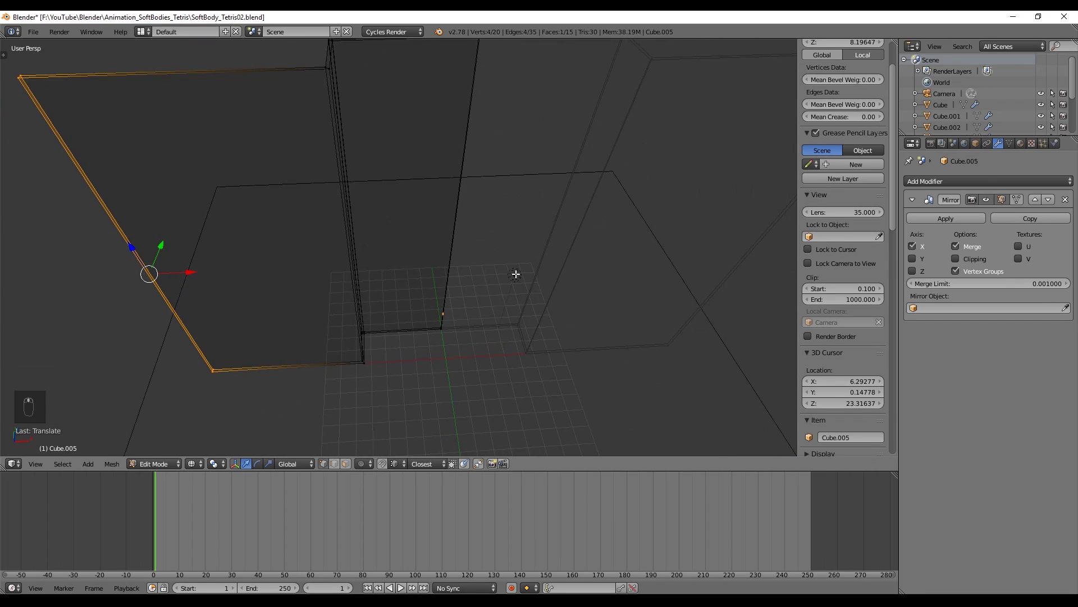
key("Tab")
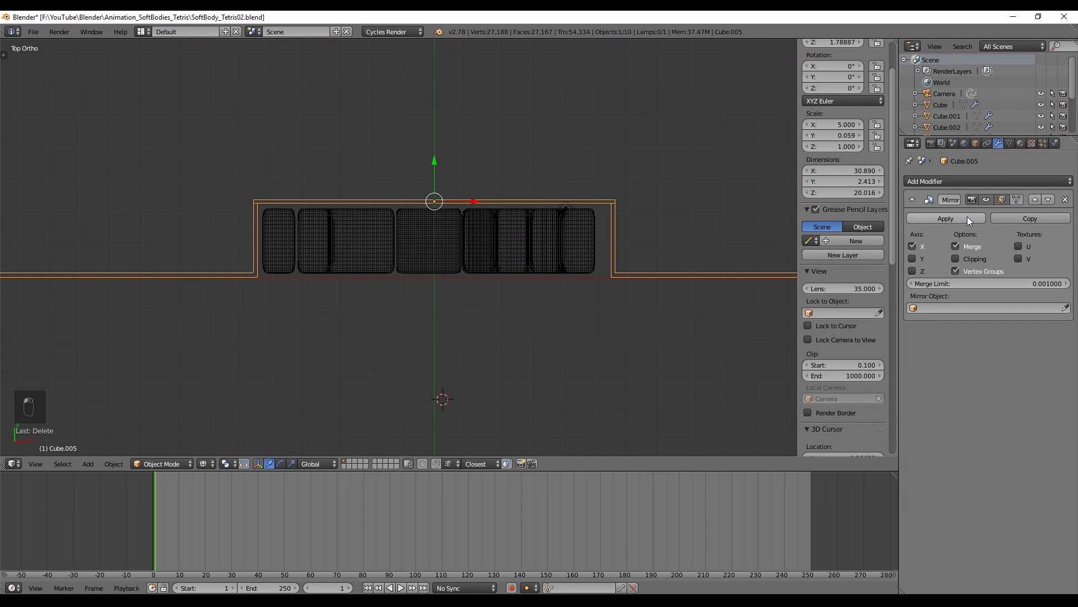
Add Cube.007 and scale it into a thin 10.9×0.13×2 strip across the container's open side
key("shift+a")
key("s")
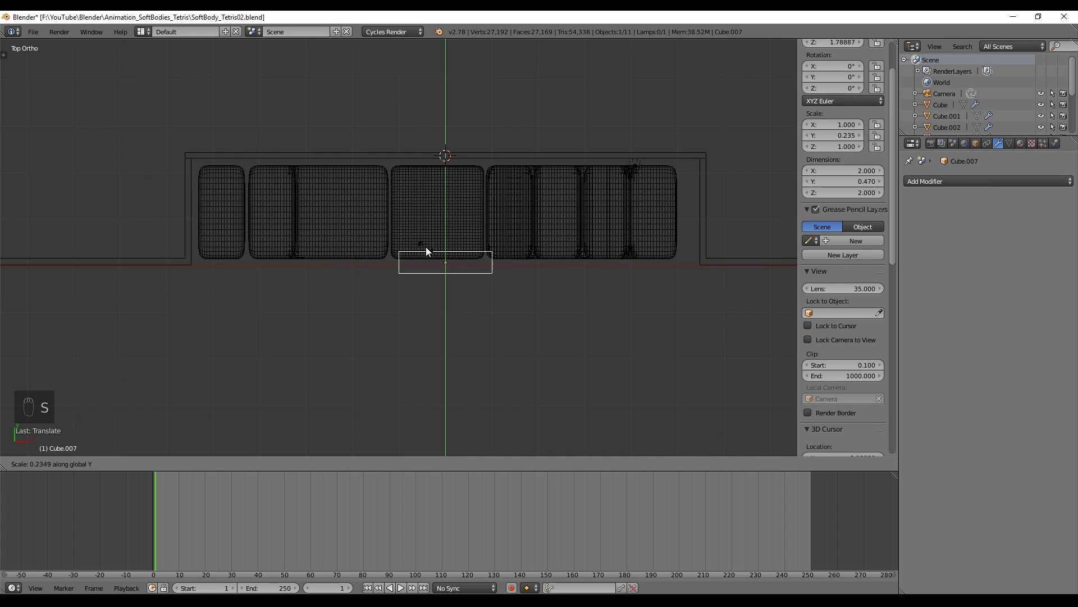
key("s")
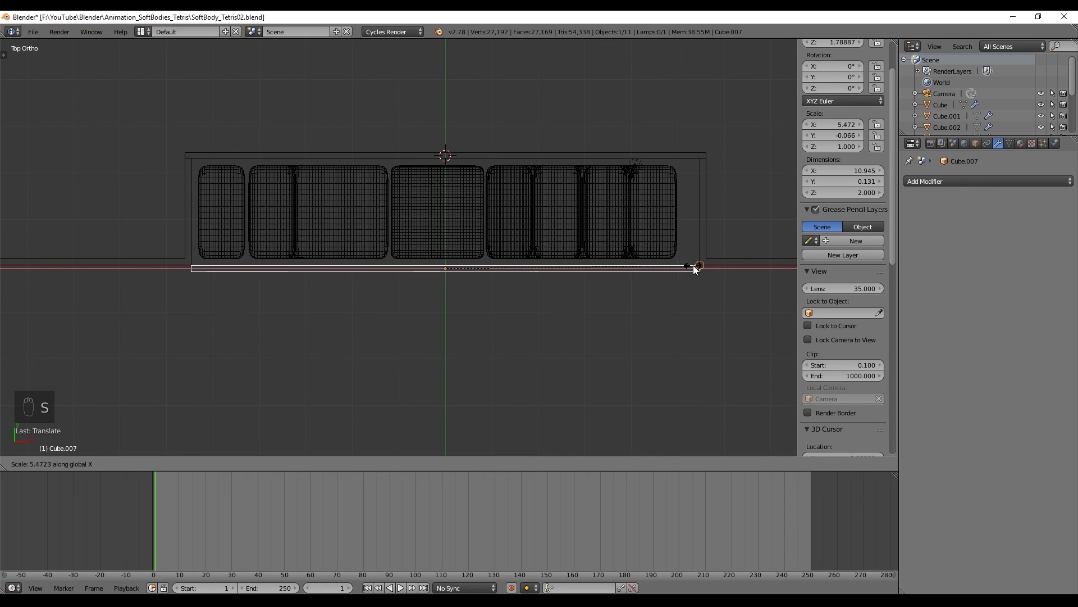
key("KP_1")
left_click_drag(495, 311, 417, 256)
key("z")
key("Tab")
key("a")
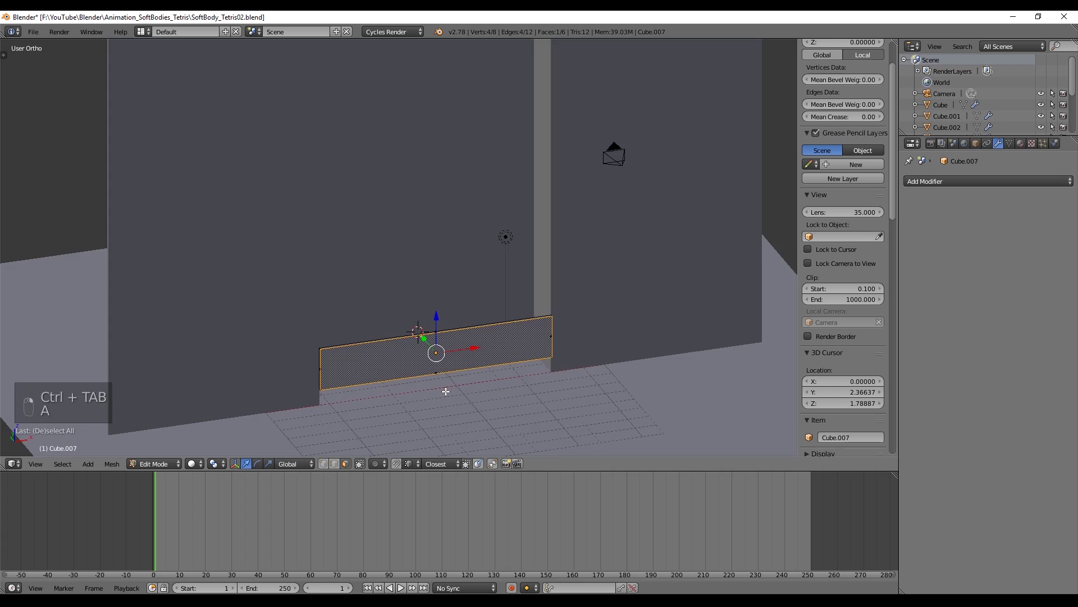
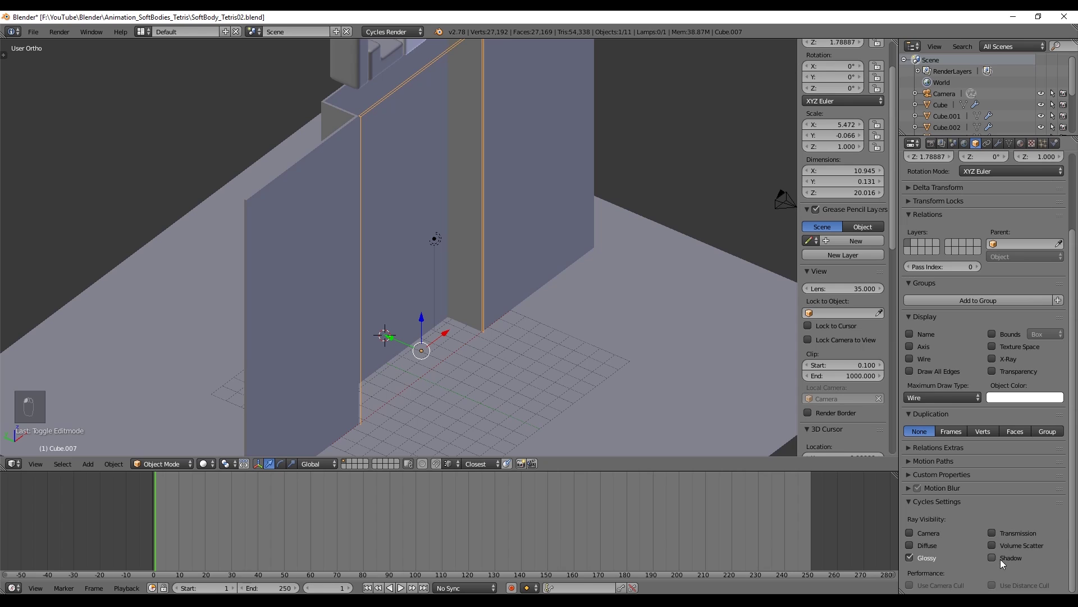
Orbit the view around the container
left_click_drag(540, 316, 446, 323)
middle_click(486, 346)
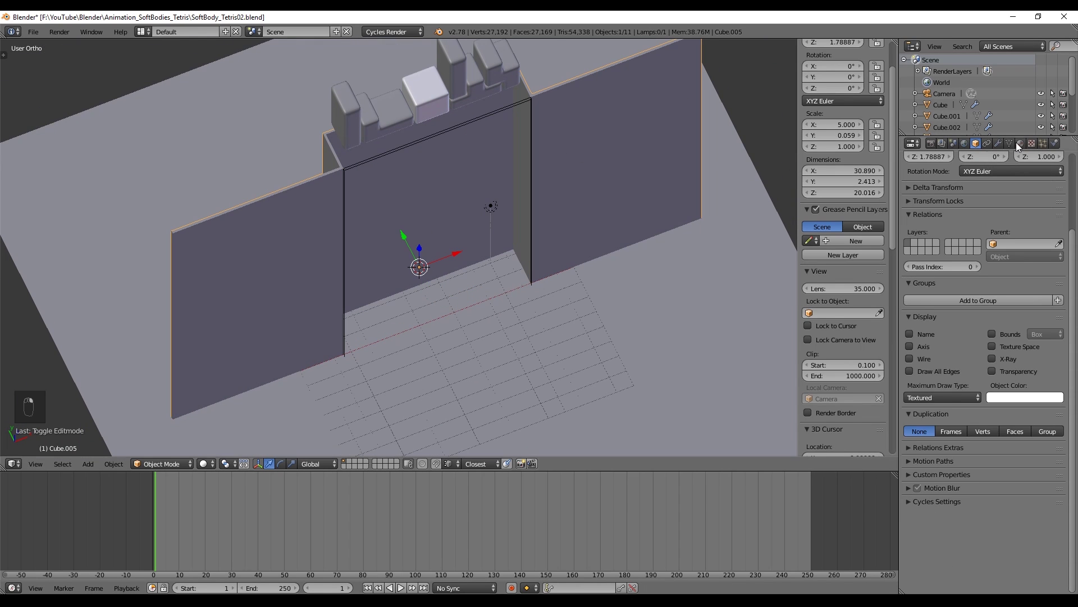
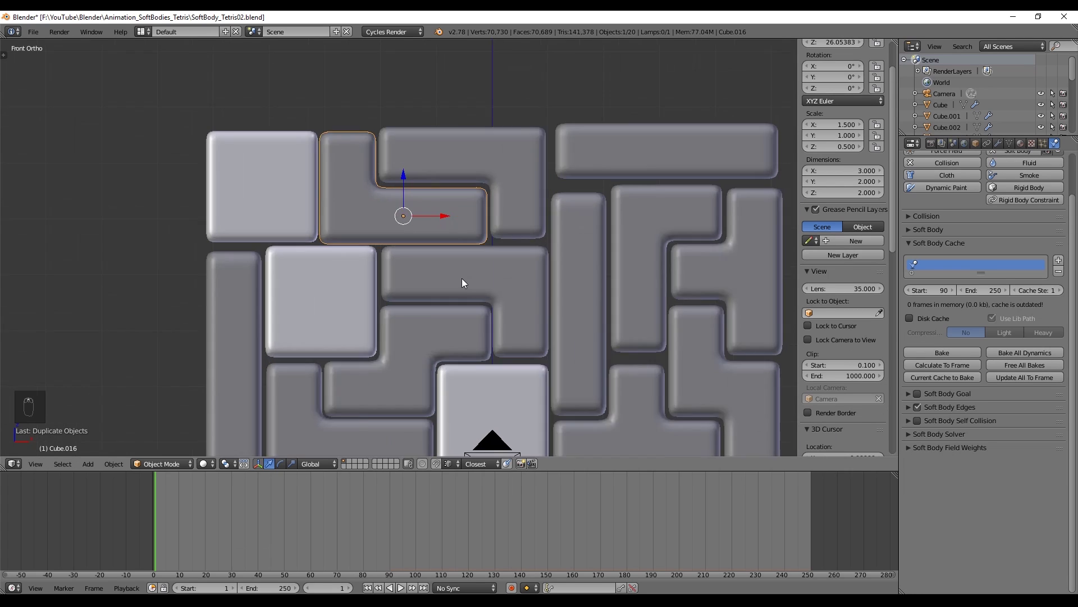
Unlink the Cube's material so its material slot is empty
key("f")
key("g")
key("a")
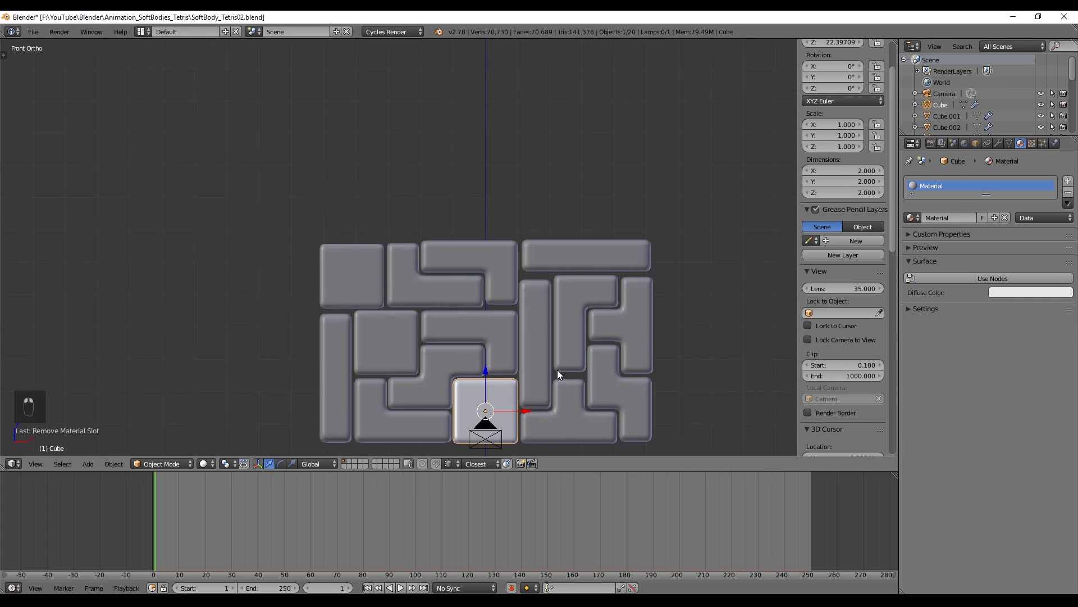
left_click_drag(587, 400, 519, 330)
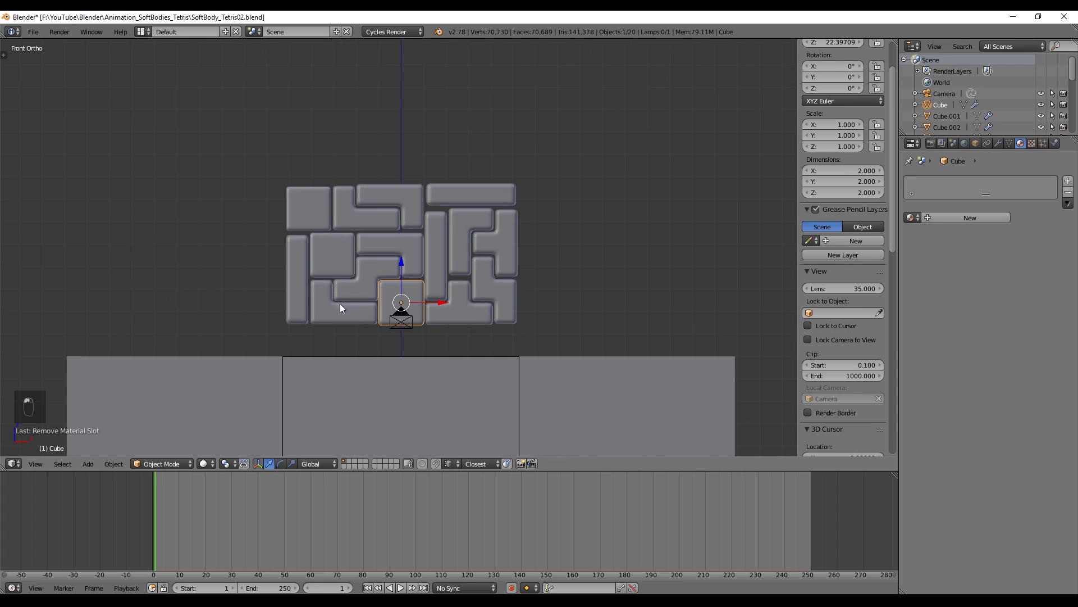
Select Cube.001 and set its Soft Body cache End to frame 1800
left_click_drag(302, 289, 355, 324)
left_click_drag(1057, 146, 1035, 154)
left_click_drag(347, 209, 374, 206)
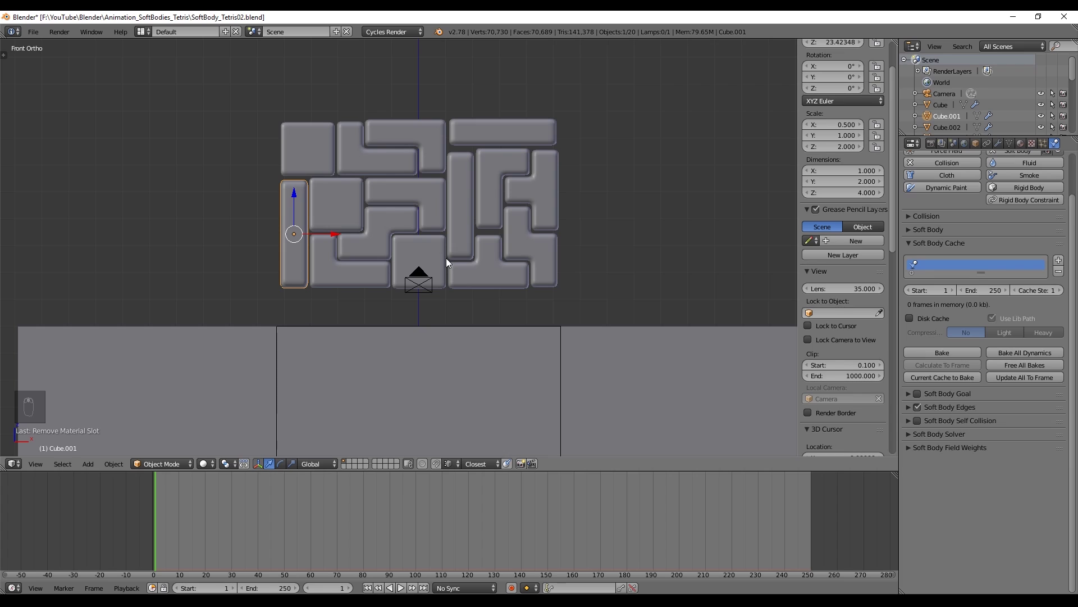
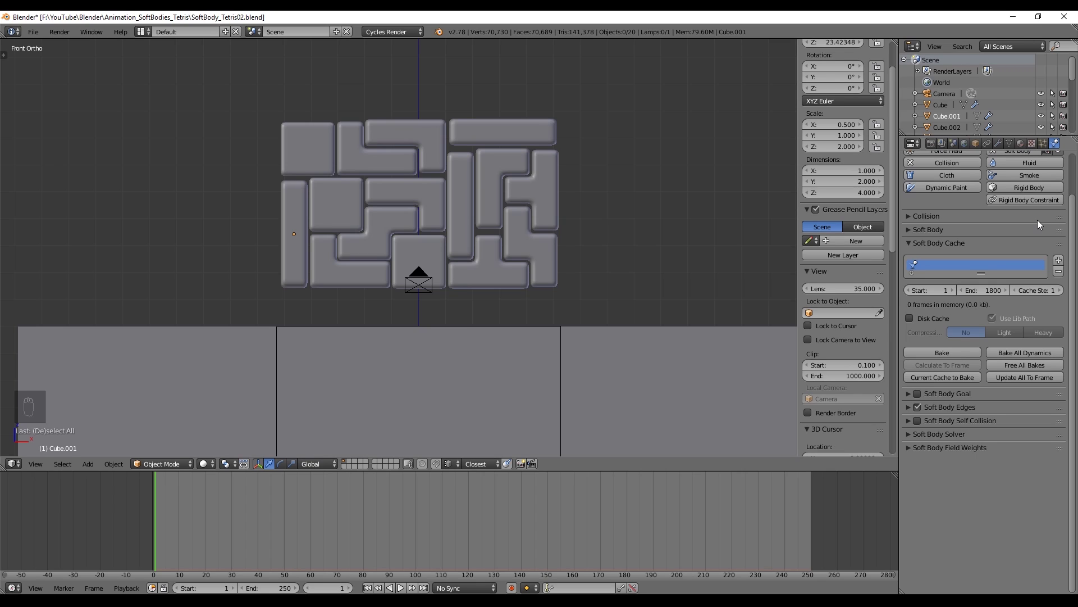
Set each block's soft-body cache End to 1800 with staggered Starts, and the timeline End to 1800
left_click_drag(299, 241, 333, 253)
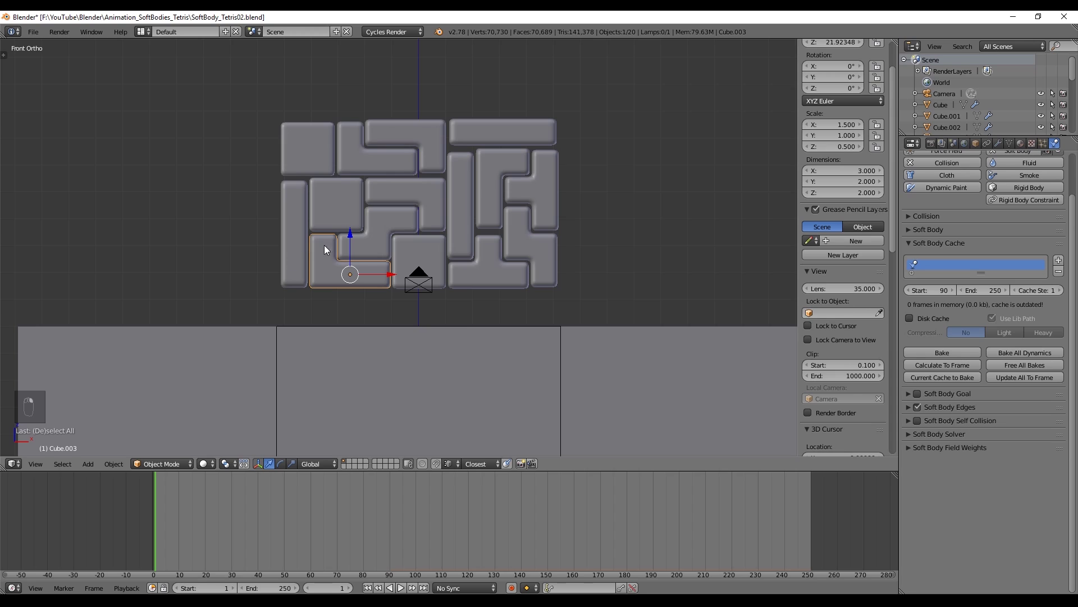
key("a")
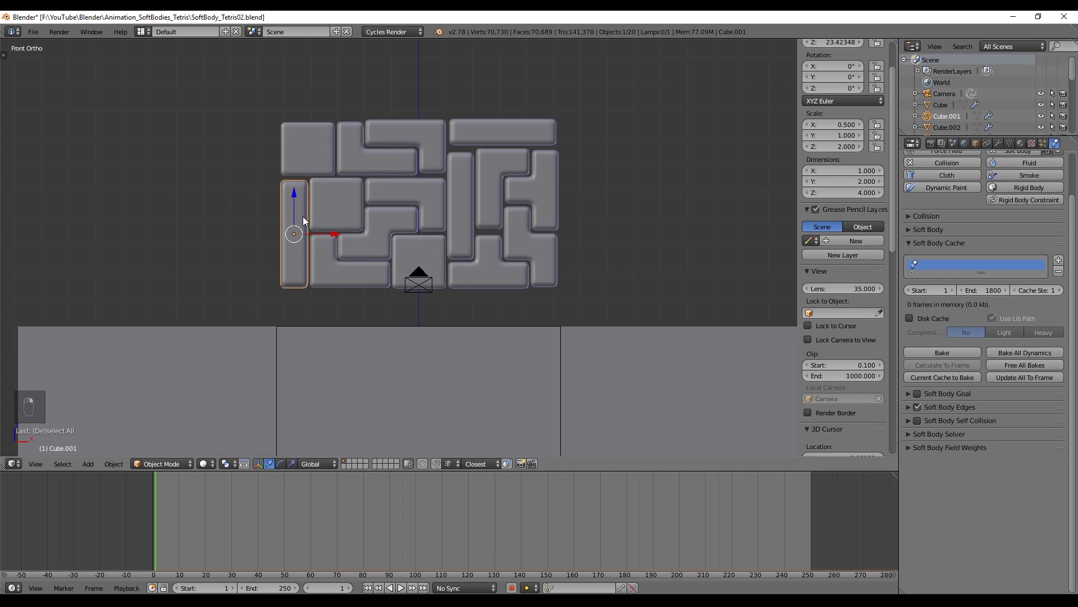
right_click(333, 275)
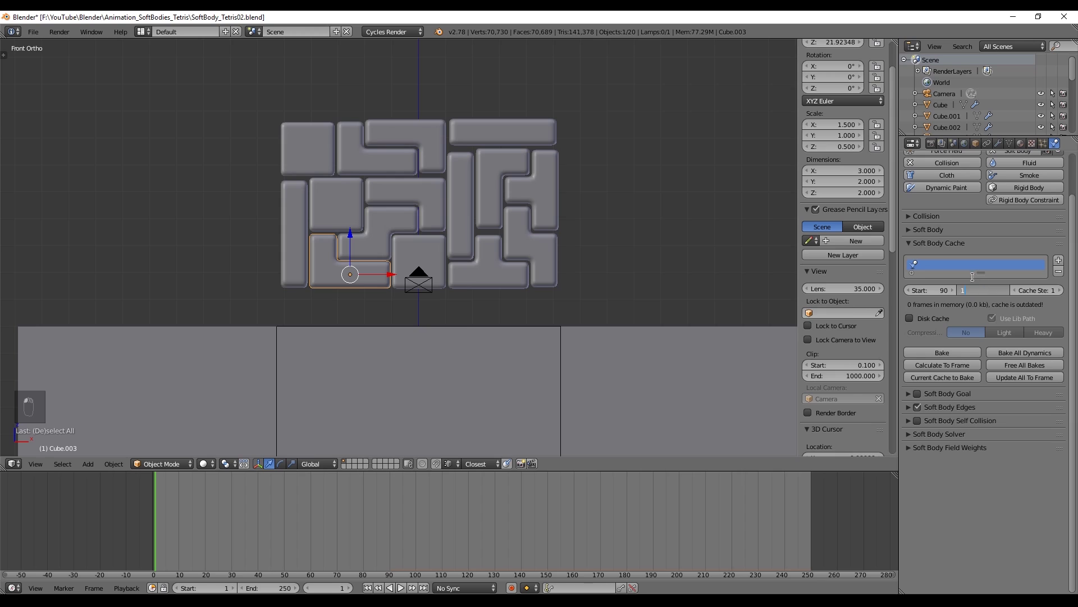
key("KP_0")
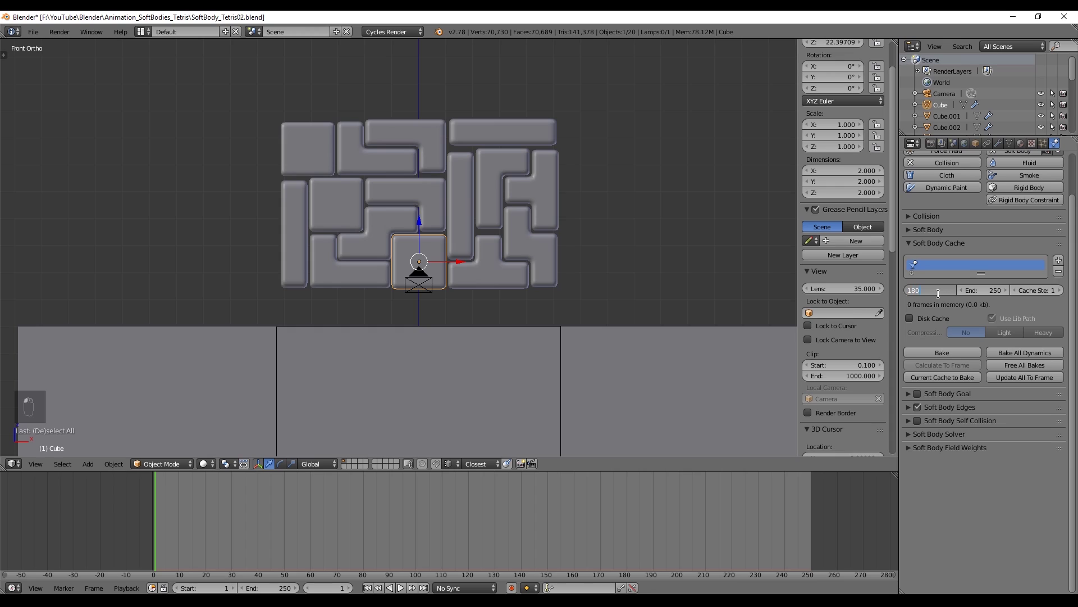
key("KP_0")
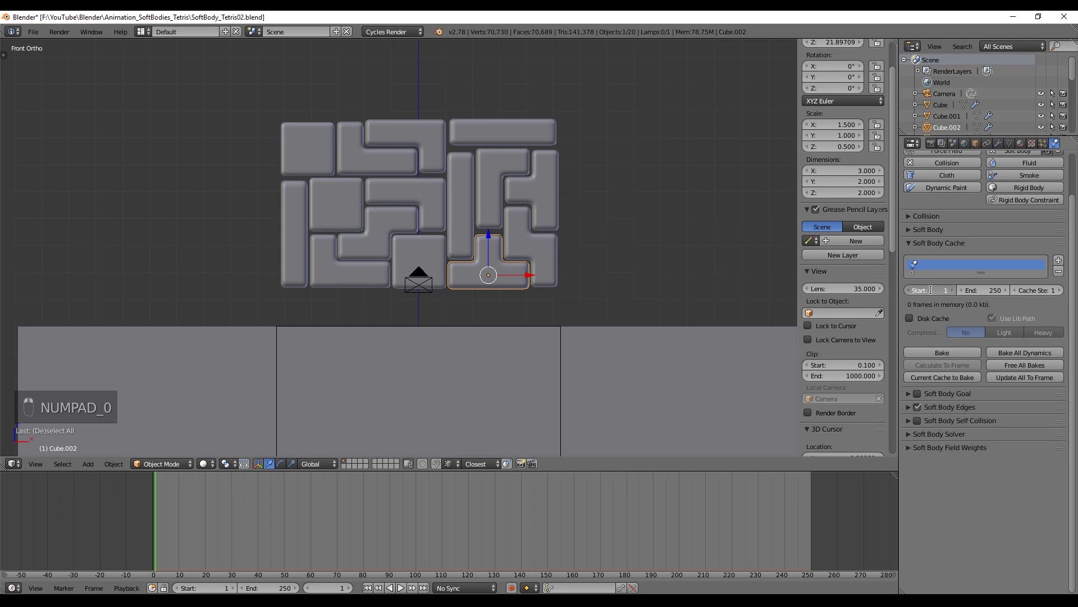
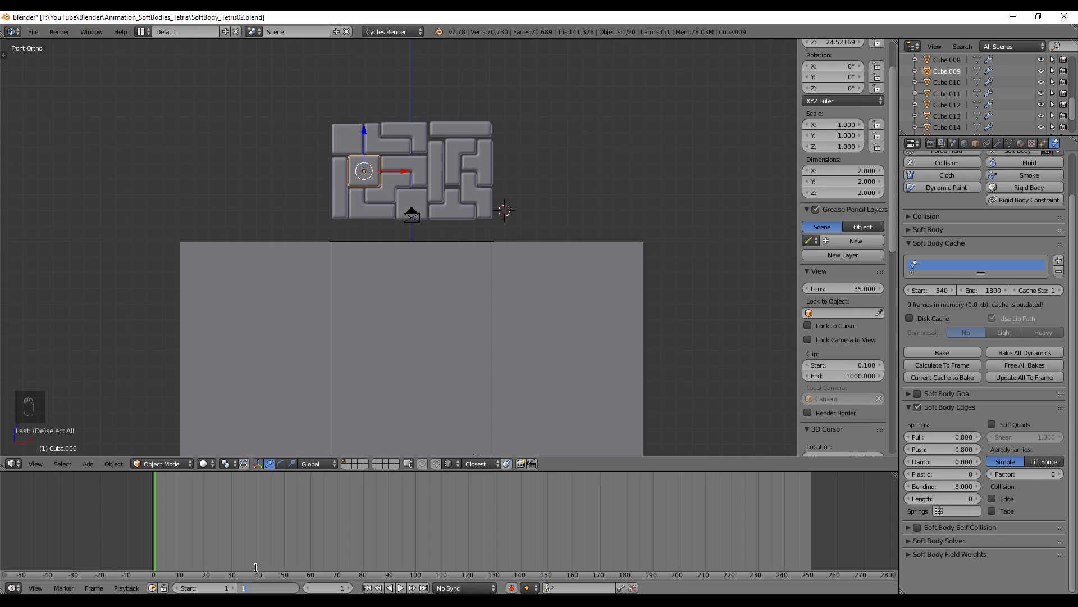
At frame 1380 keyframe each block's Pull 0.8, Push 0.8 and Bending 8 stiffness
key("KP_0")
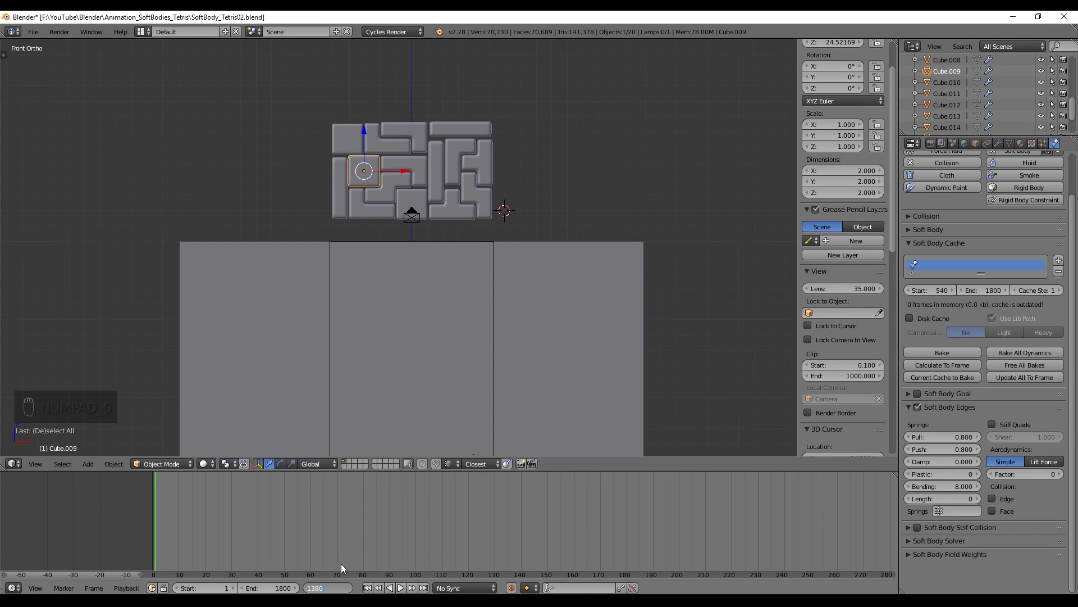
left_click_drag(339, 203, 958, 442)
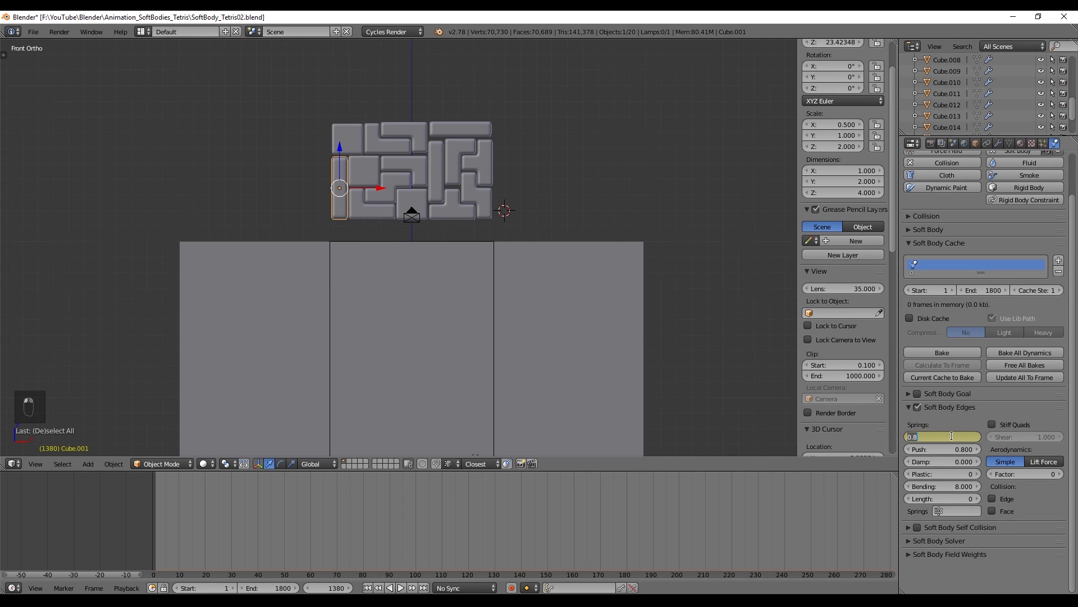
left_click_drag(955, 454, 957, 443)
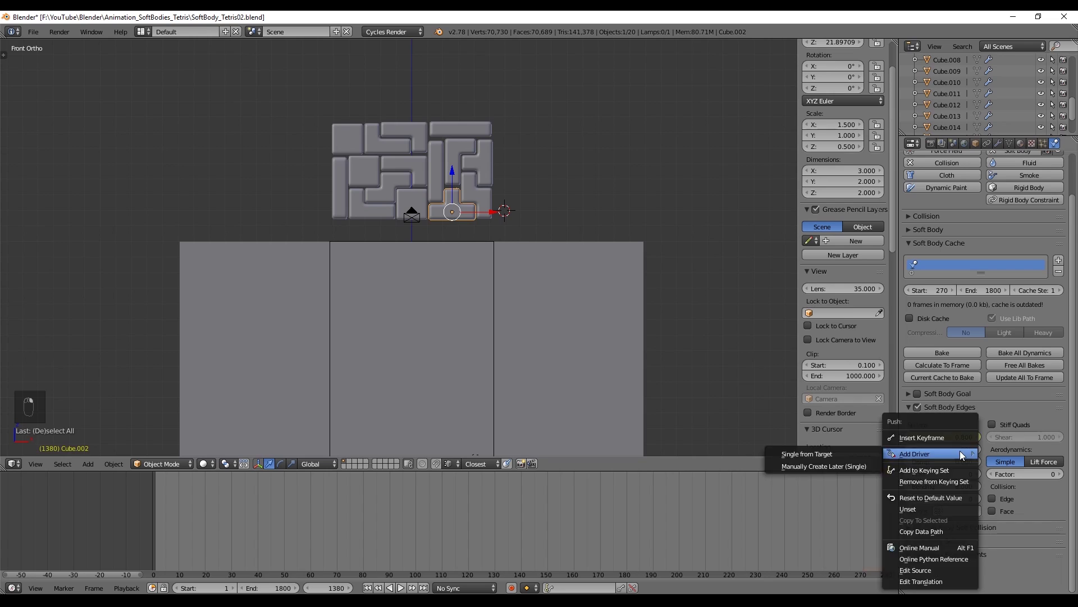
key("i")
key("i")
key("i")
key("i")
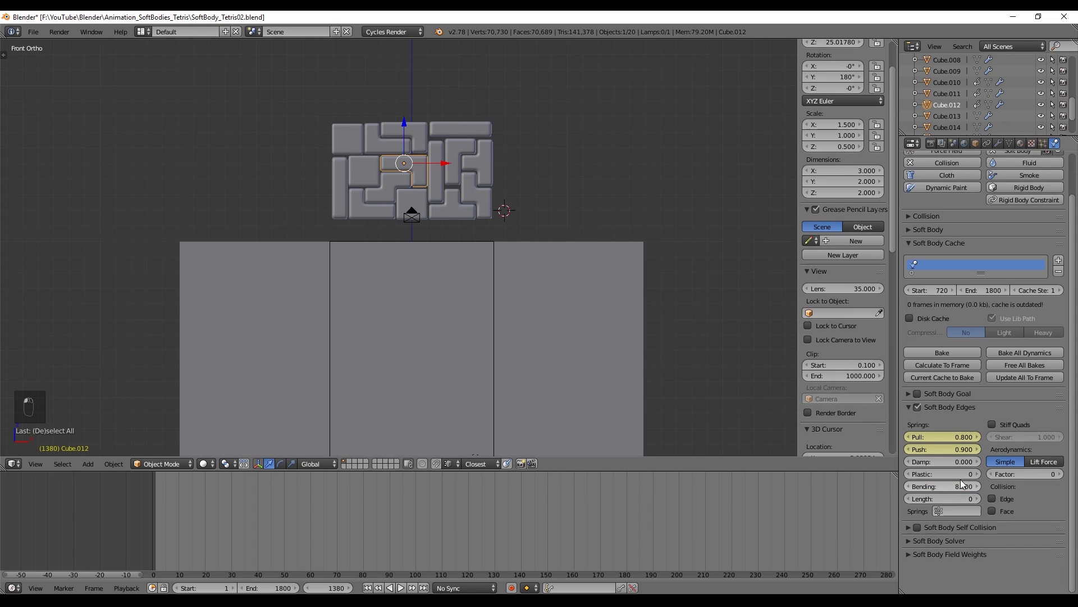
key("i")
key("i")
key("i")
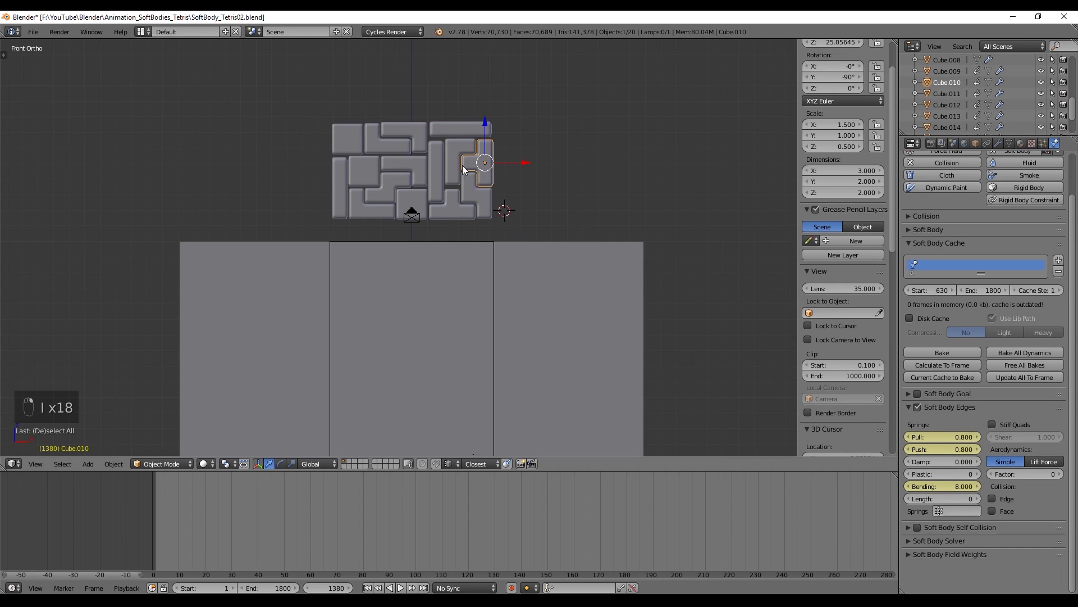
At frame 1470 lower the first blocks to Pull 0.2, Push 0.2, Bending 2 and keyframe them
key("i")
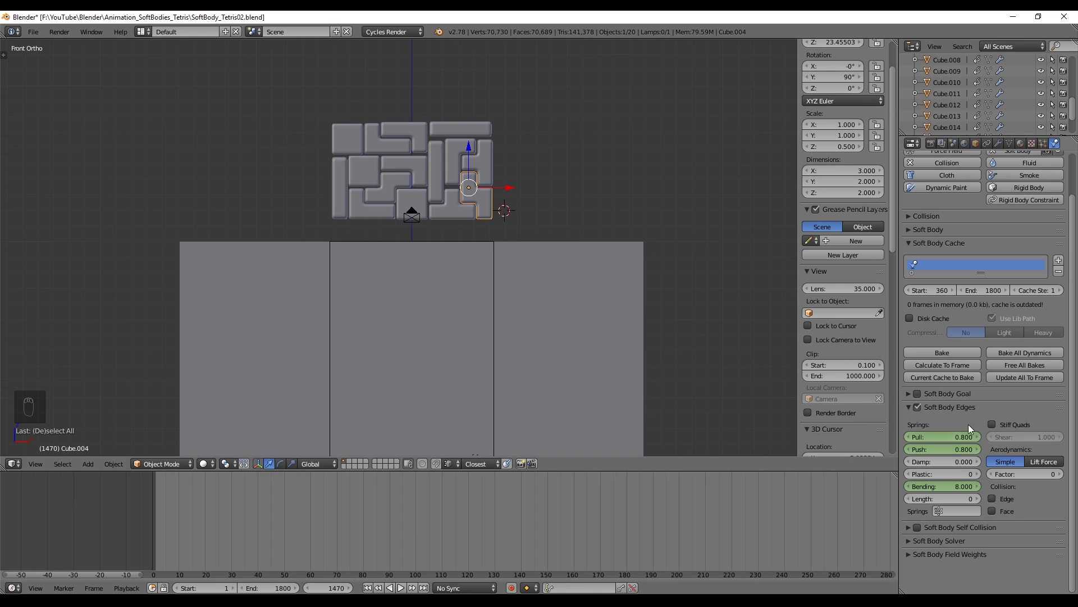
key("i")
key("i")
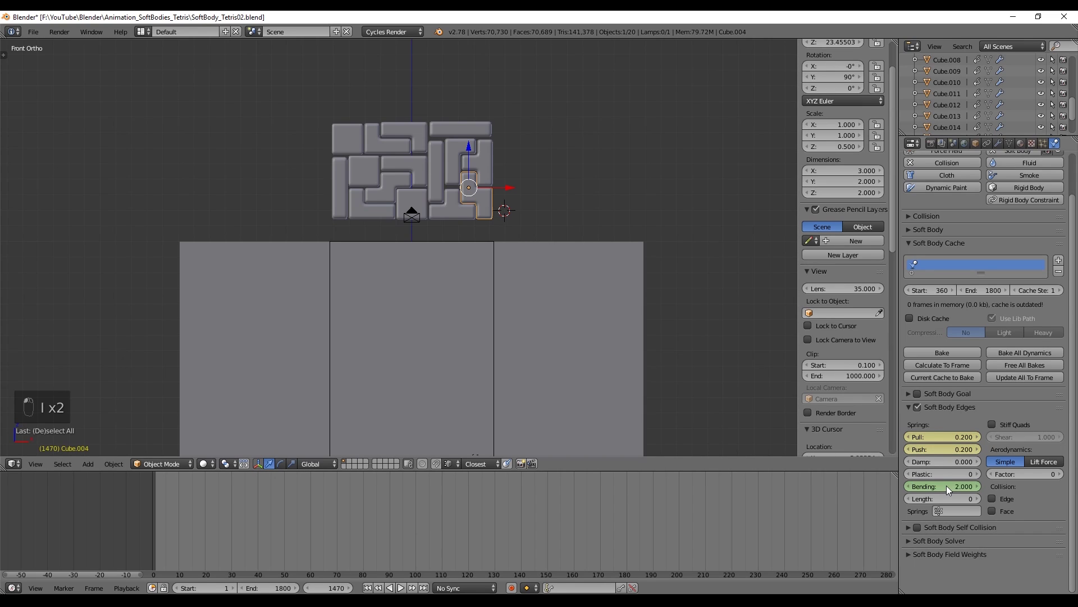
key("i")
left_click(448, 207)
left_click_drag(980, 450, 971, 442)
key("KP_Decimal")
key("KP_2")
key("i")
key("i")
Soften and keyframe the remaining blocks to 0.2/0.2/2 at frame 1470, then rewind
key("i")
key("KP_Decimal")
key("i")
key("i")
key("i")
key("i")
key("KP_Decimal")
key("i")
key("i")
key("i")
key("i")
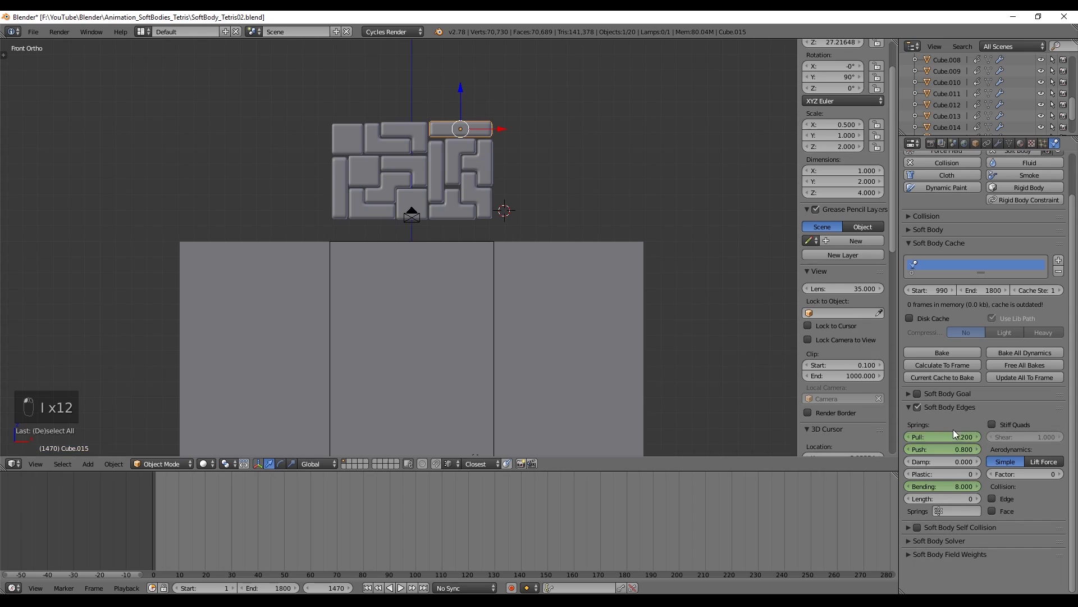
key("i")
key("i")
key("i")
key("i")
key("shift+Left")
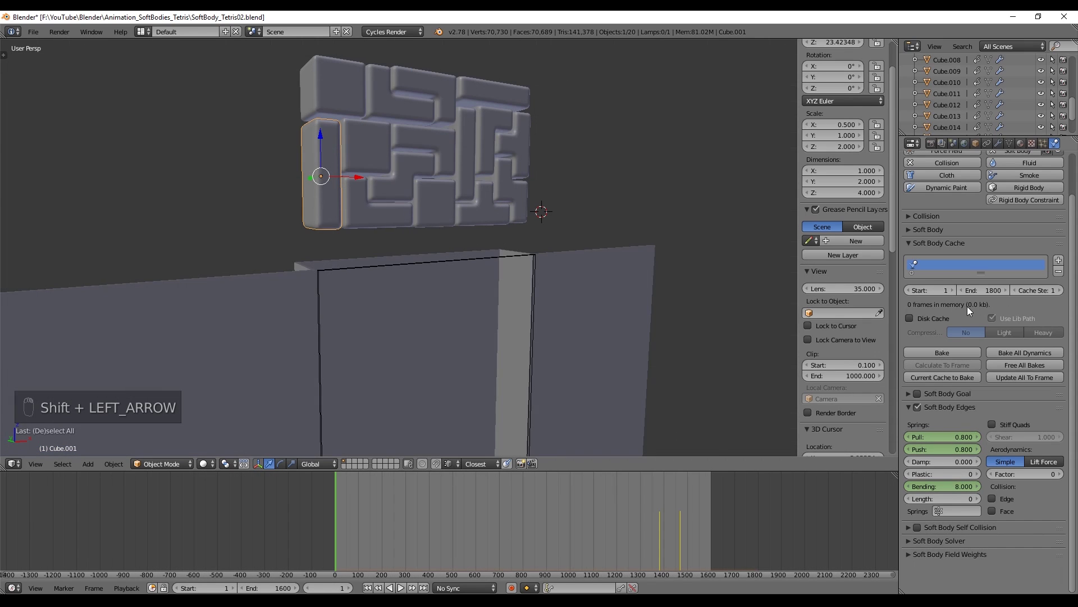
Play the soft-body fall from the start, framing the blocks above the container, then rewind
key("alt+a")
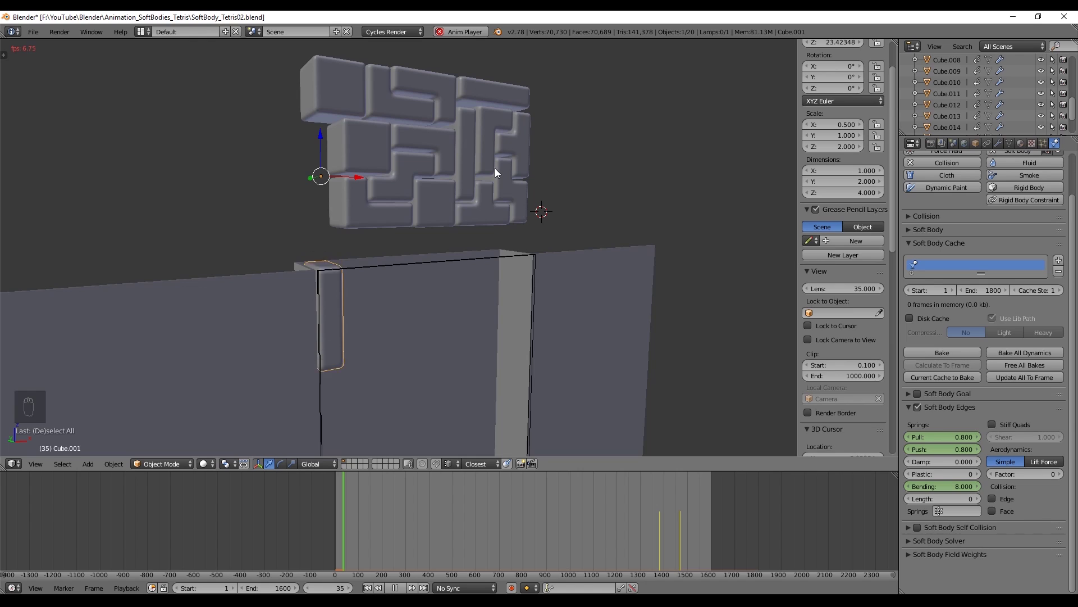
left_click_drag(436, 315, 407, 179)
left_click_drag(406, 178, 415, 192)
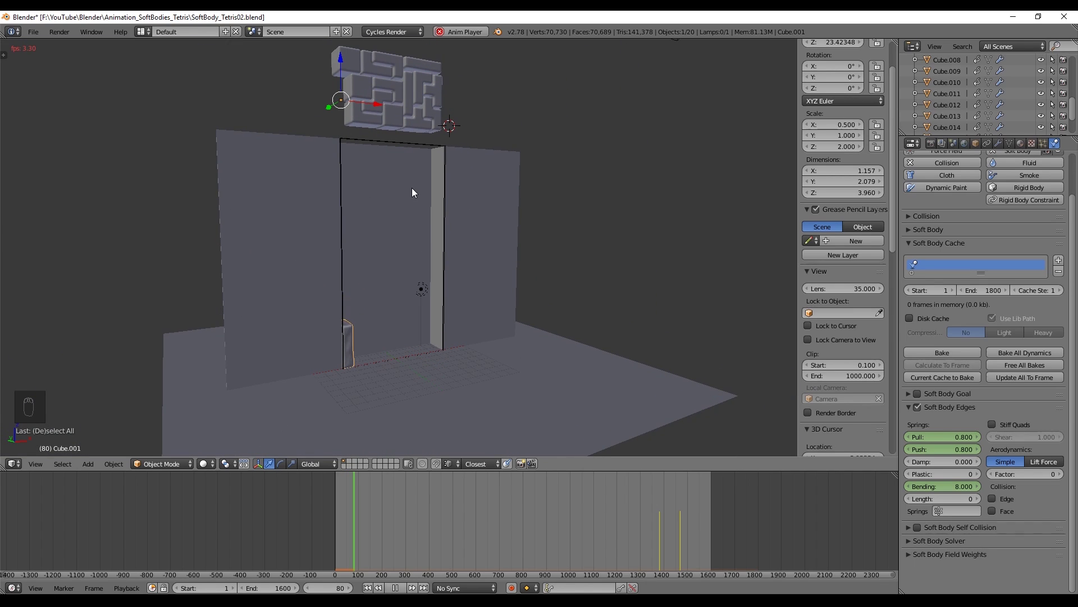
key("alt+a")
key("shift+Left")
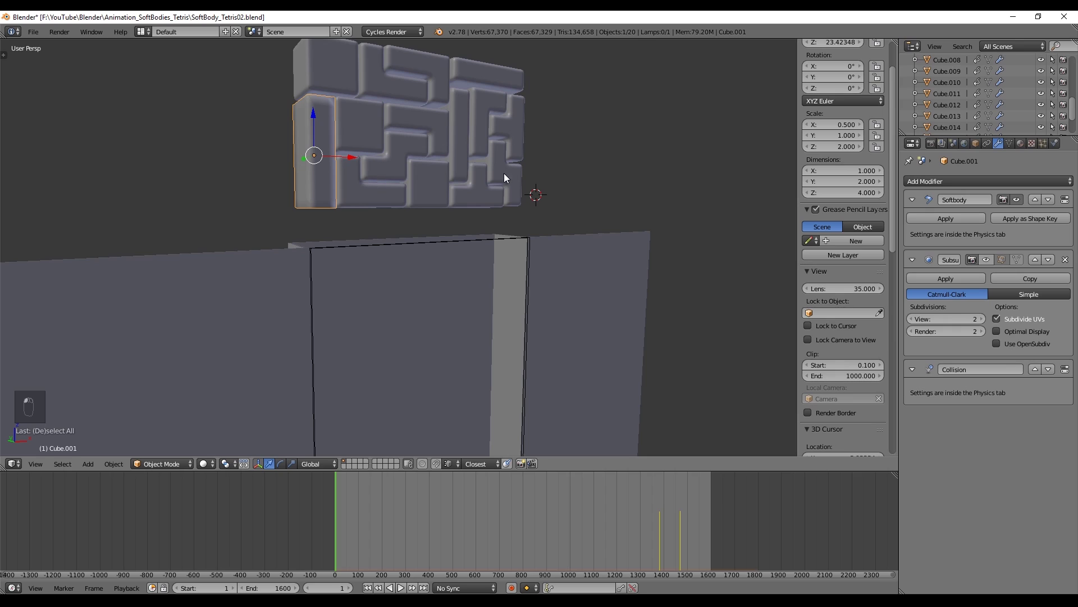
Copy the lower Subdivision viewport level to all blocks and replay the faster cached simulation
right_click(337, 194)
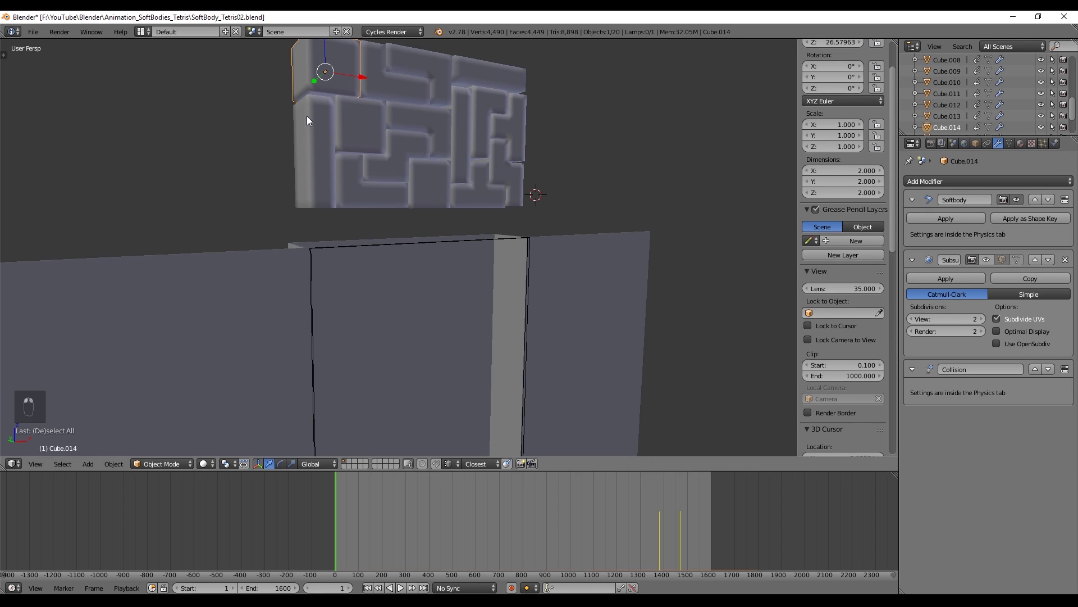
key("shift+Left")
key("alt+a")
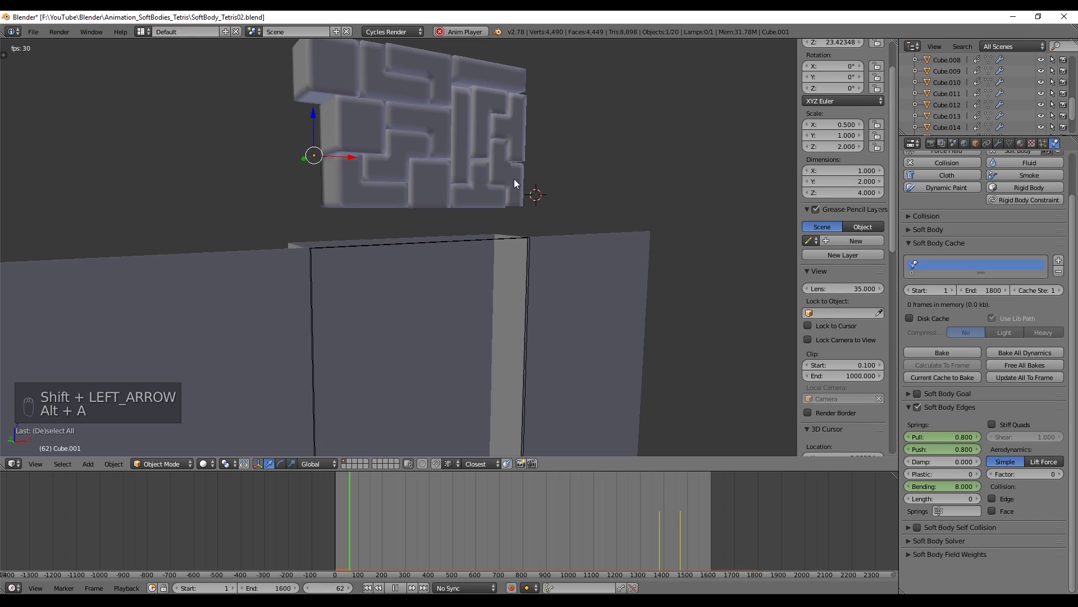
left_click_drag(454, 179, 428, 202)
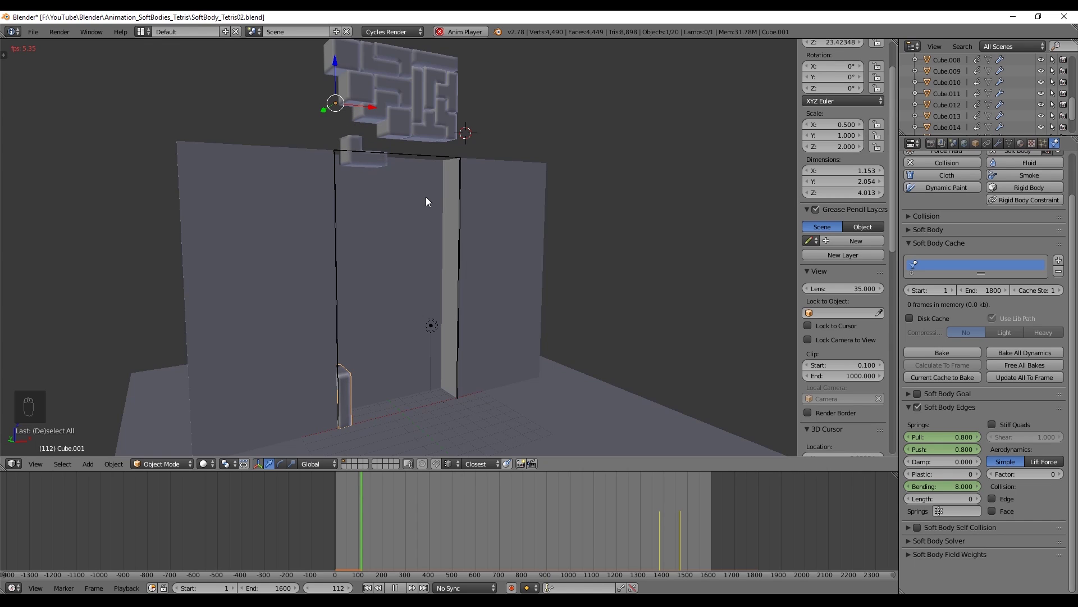
key("alt+a")
key("shift+Left")
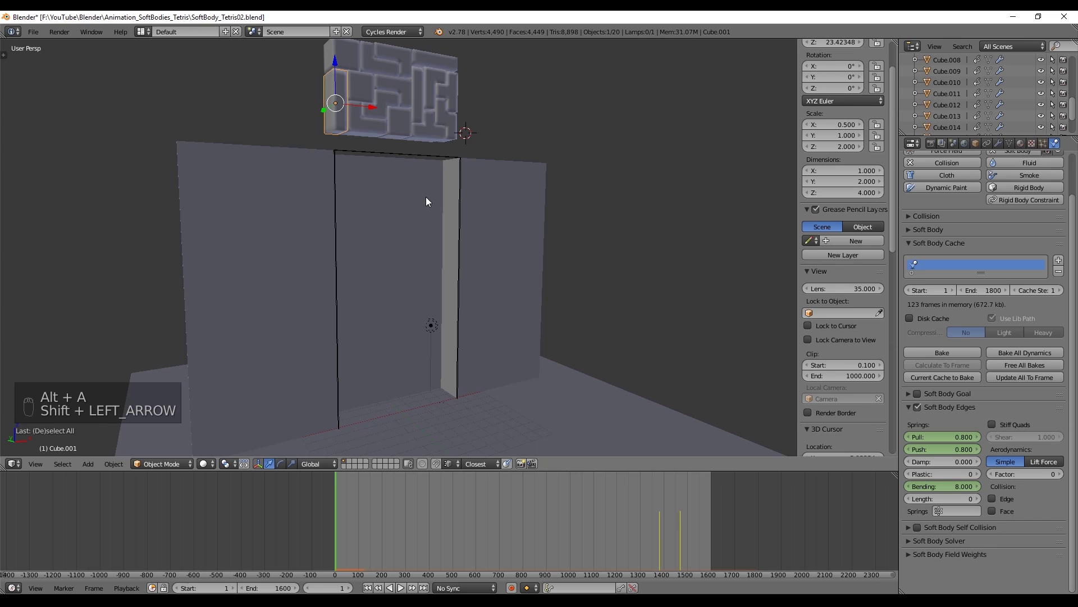
key("alt+a")
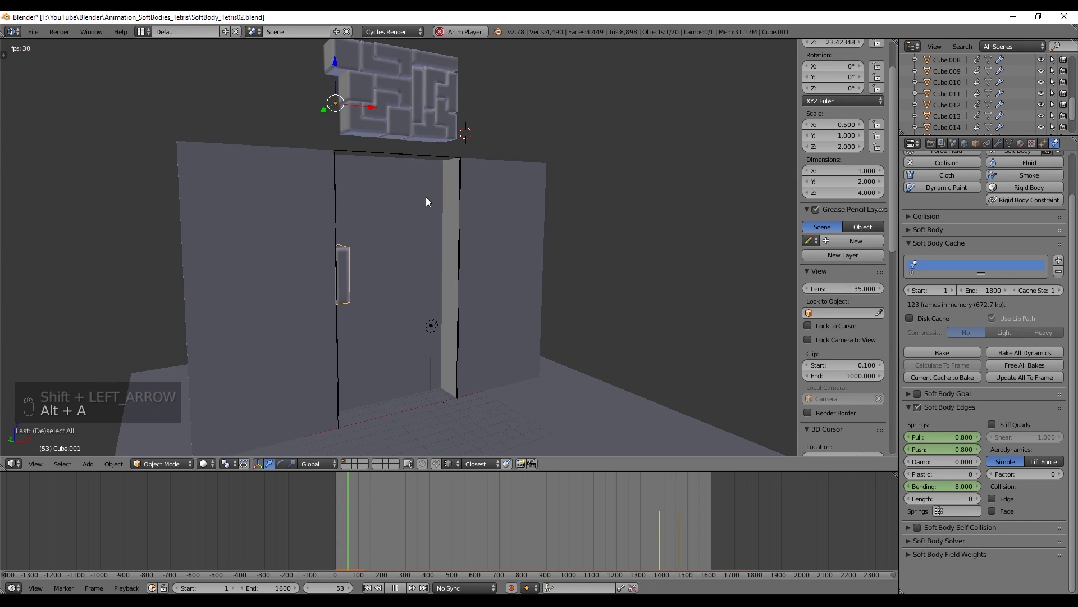
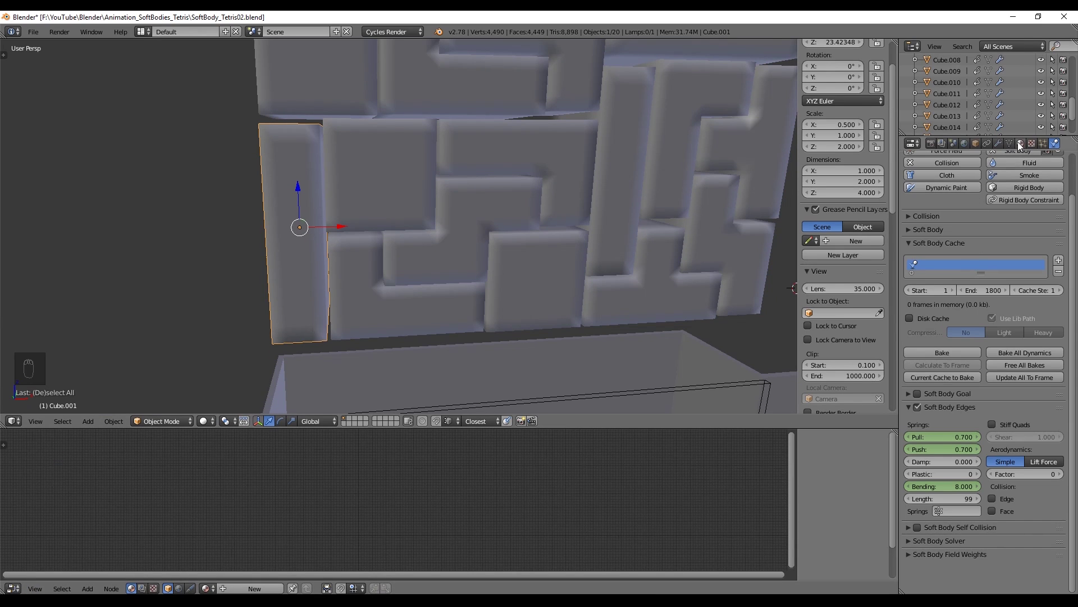
Rename the material Fabric_Green and link an Image Texture's Color into its Diffuse BSDF
left_click(1023, 147)
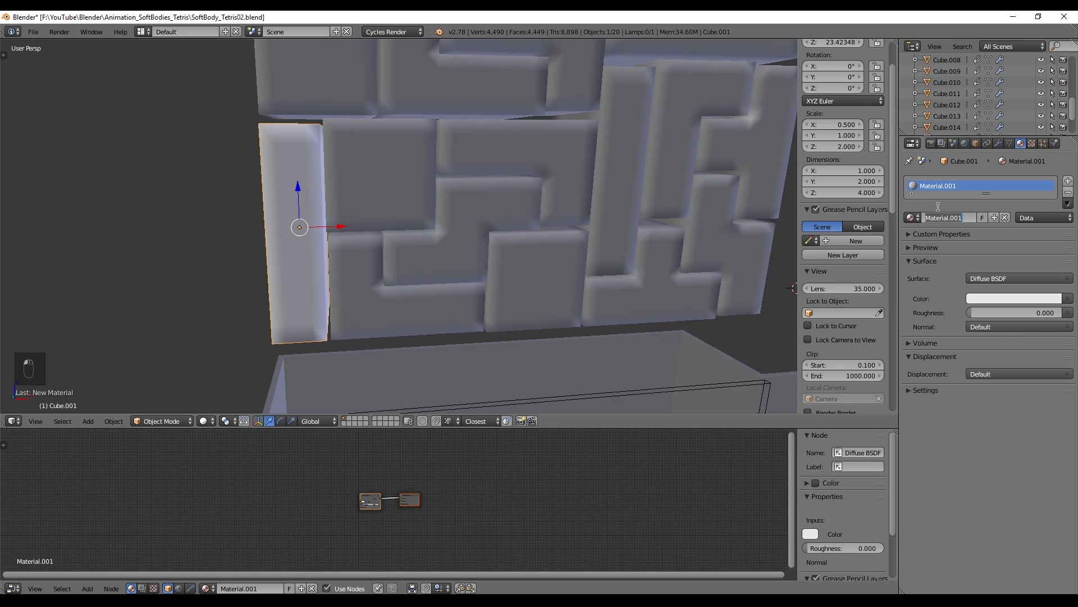
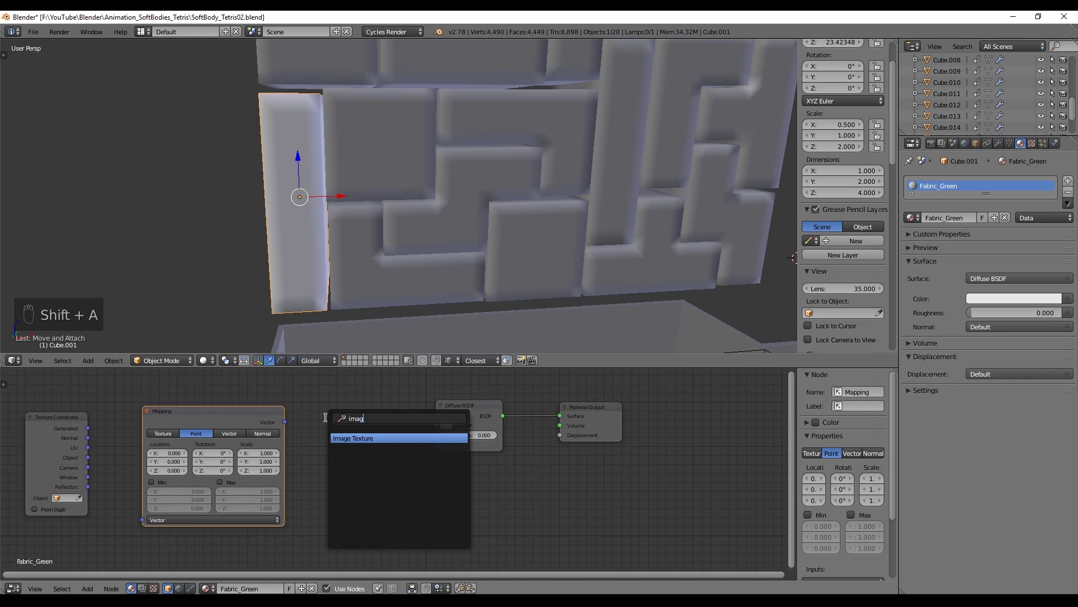
key("shift+d")
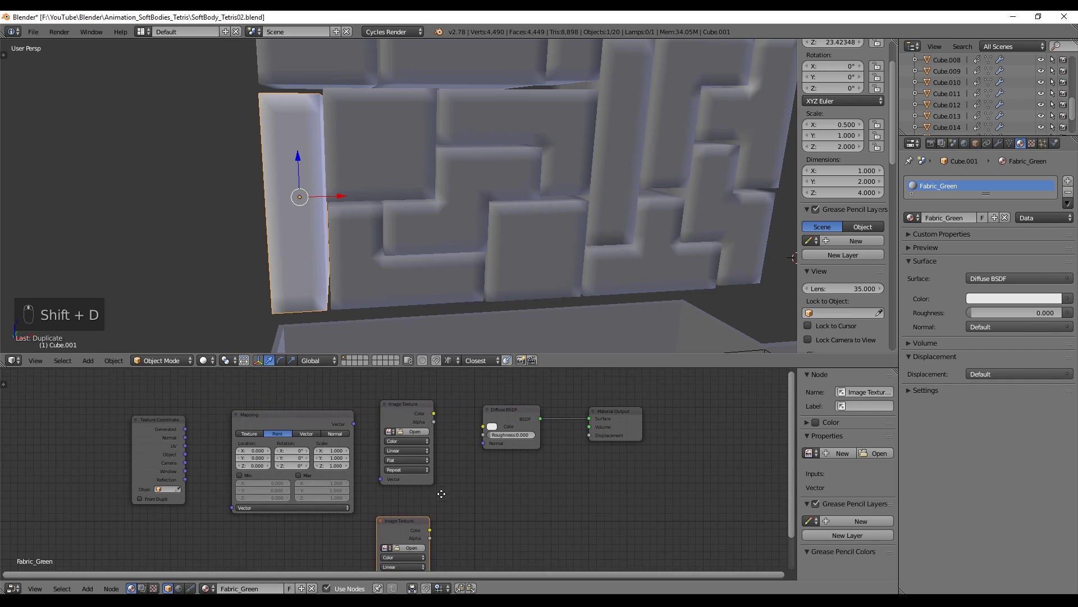
left_click_drag(189, 448, 395, 470)
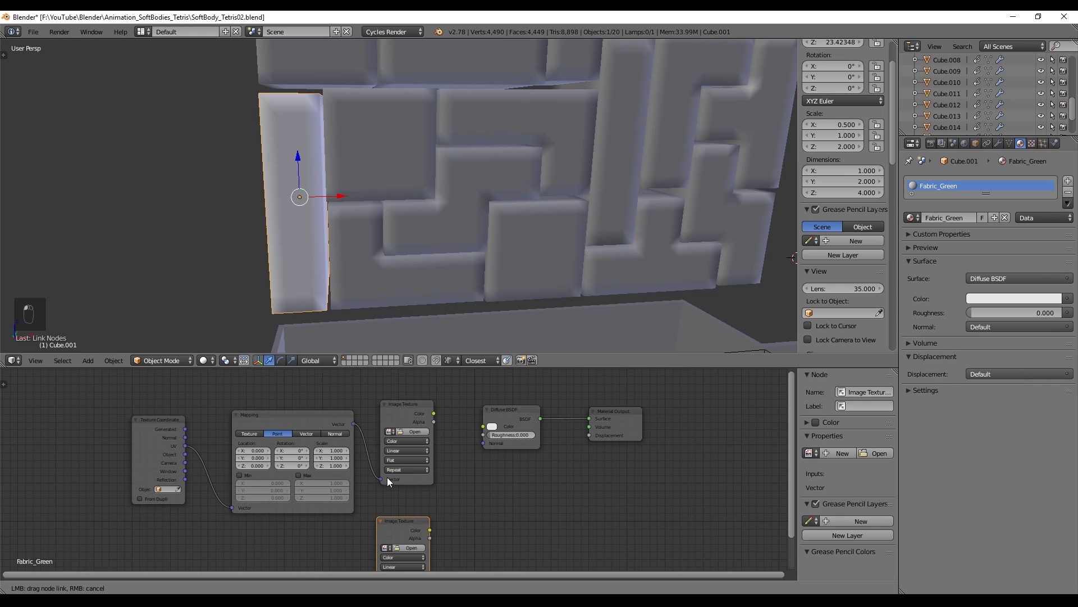
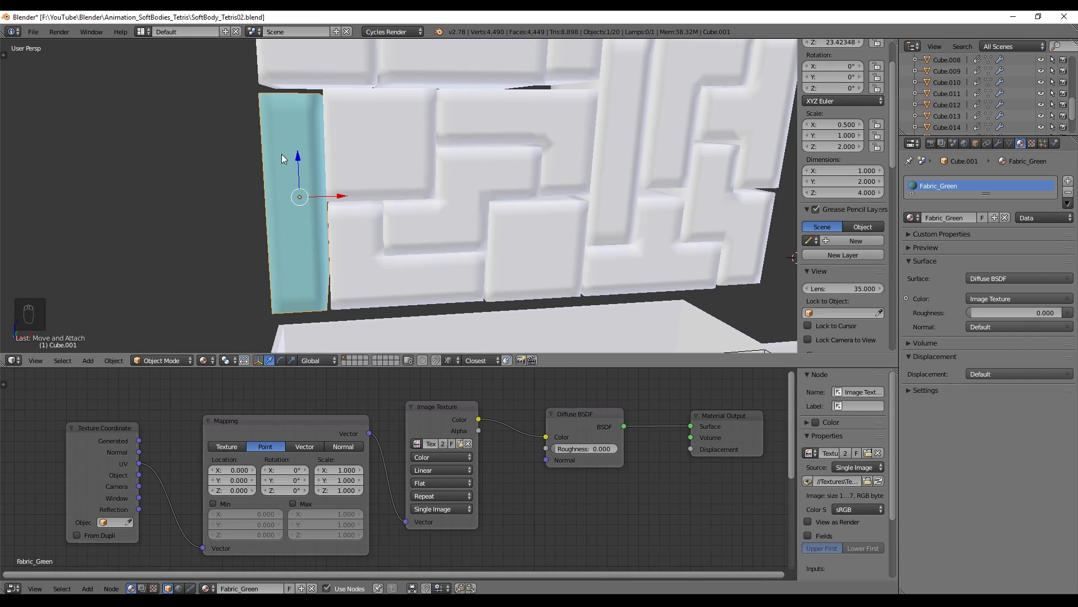
Isolate the tall block in local view and inspect its whole mesh in wireframe
key("Tab")
key("ctrl+Tab")
key("a")
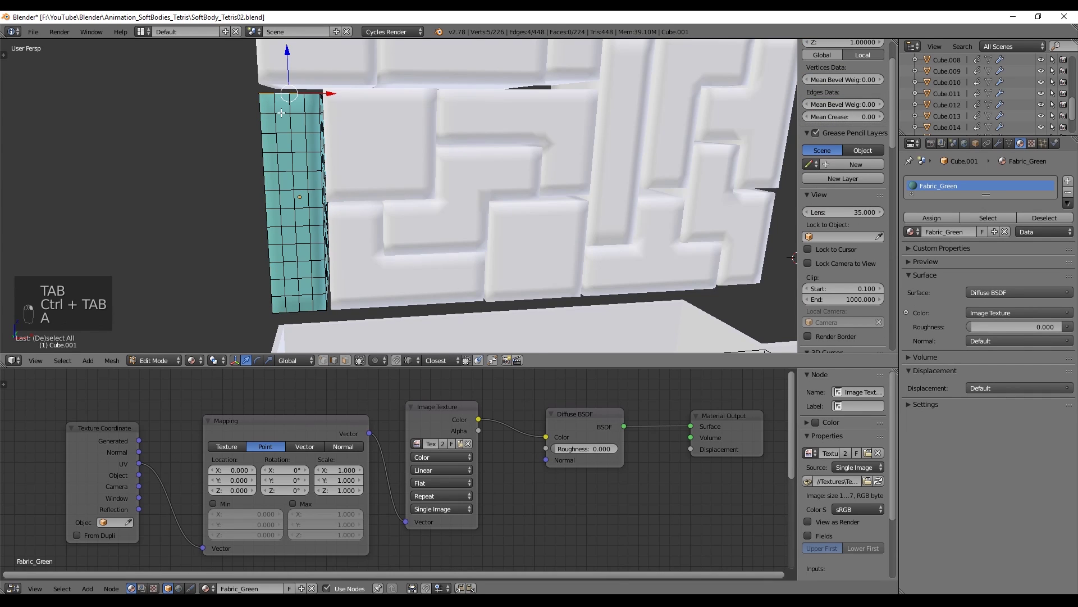
key("KP_Divide")
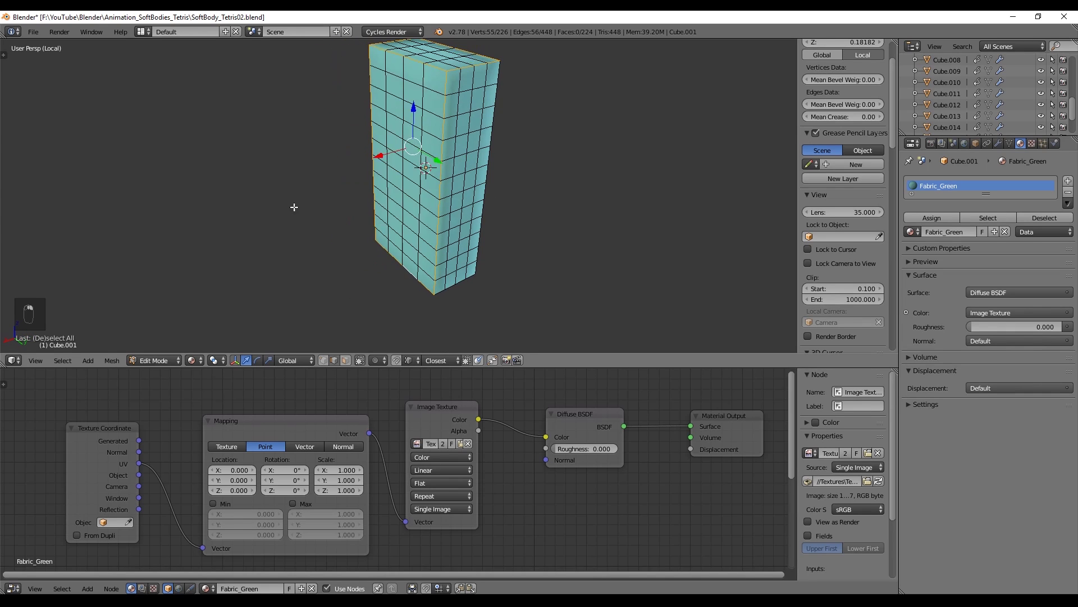
key("z")
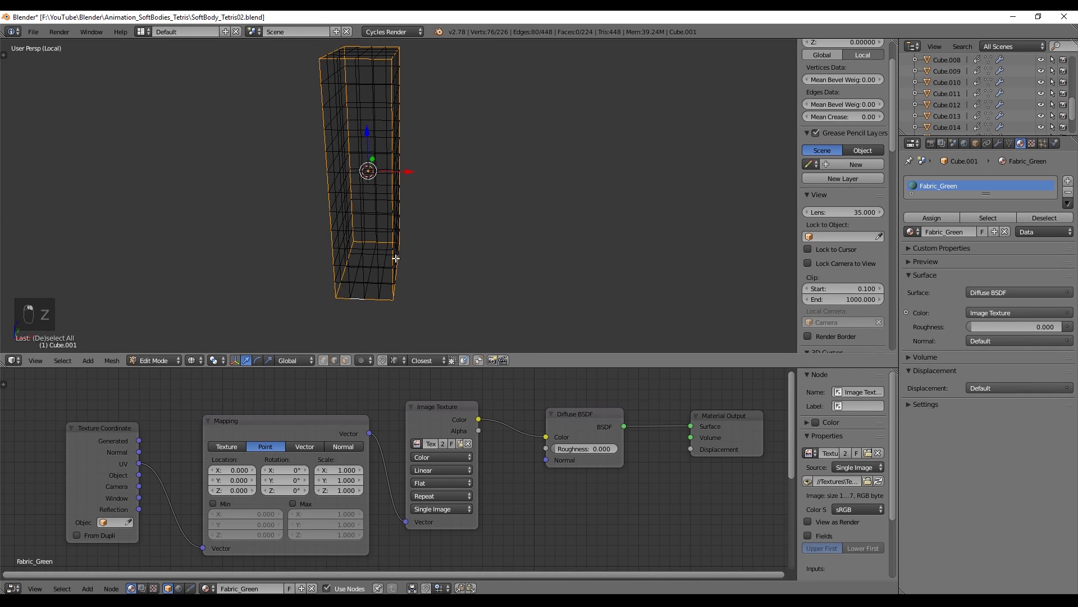
key("ctrl+e")
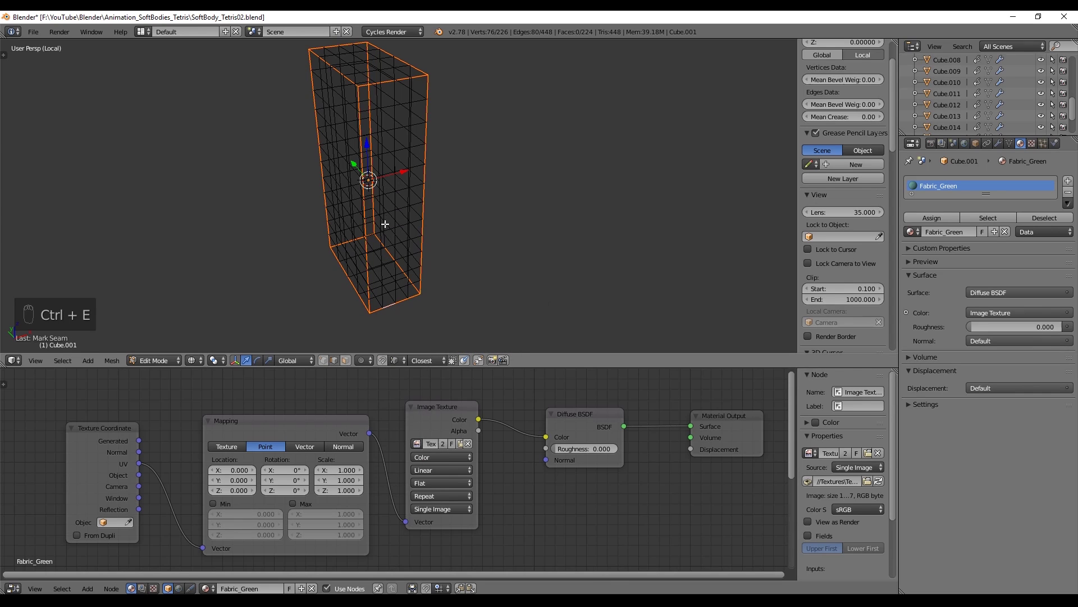
key("Tab")
Select all faces, Unwrap the block's UVs and return to Object Mode with the fabric showing
key("Tab")
key("a")
key("a")
key("u")
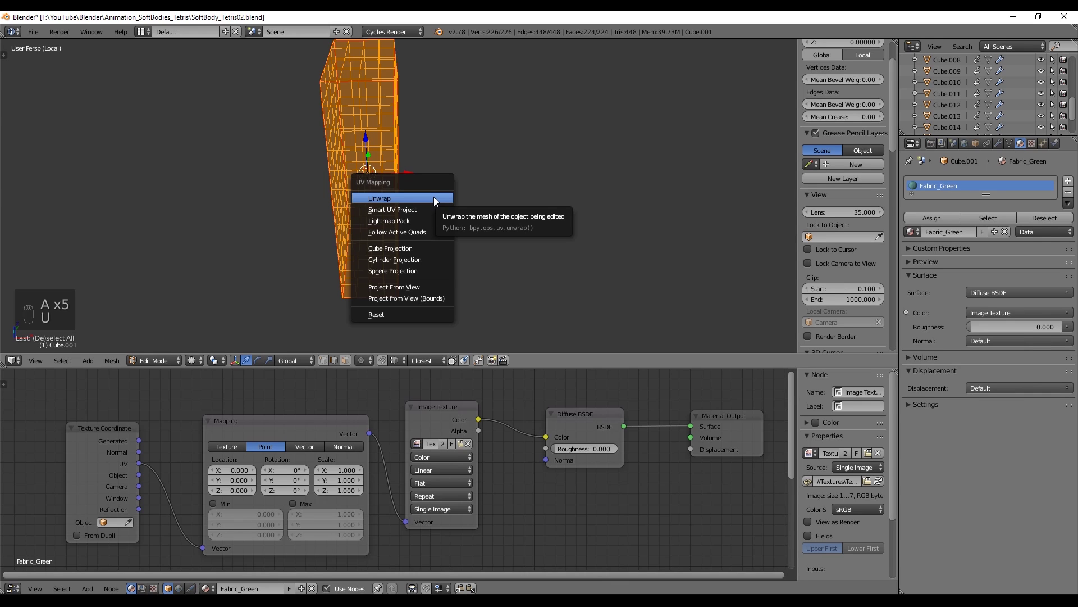
key("Tab")
key("KP_Divide")
Add Hue Saturation Value and Bump nodes to make the knitted fabric green with relief
key("z")
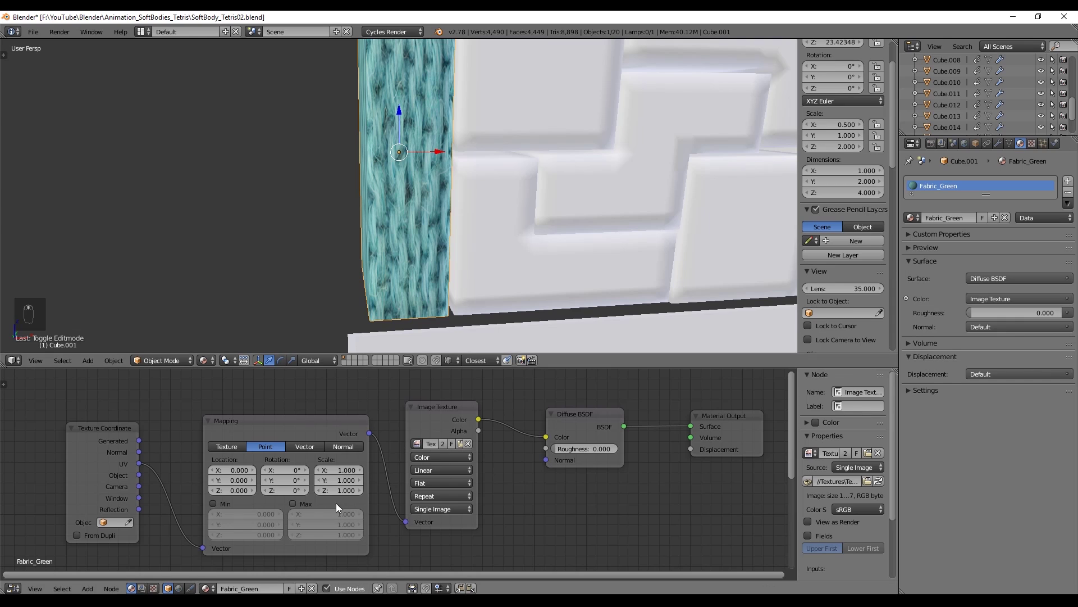
key("Tab")
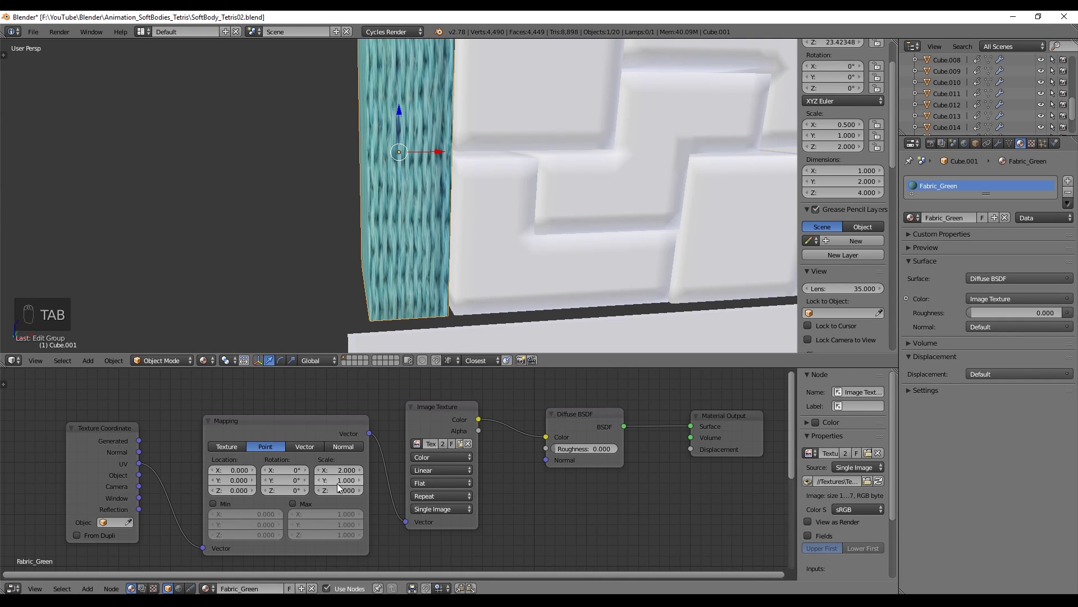
key("a")
key("b")
key("g")
Give Cube.009 its own duplicated fabric material Fabric_Blue.001 and view it rendered
key("shift+a")
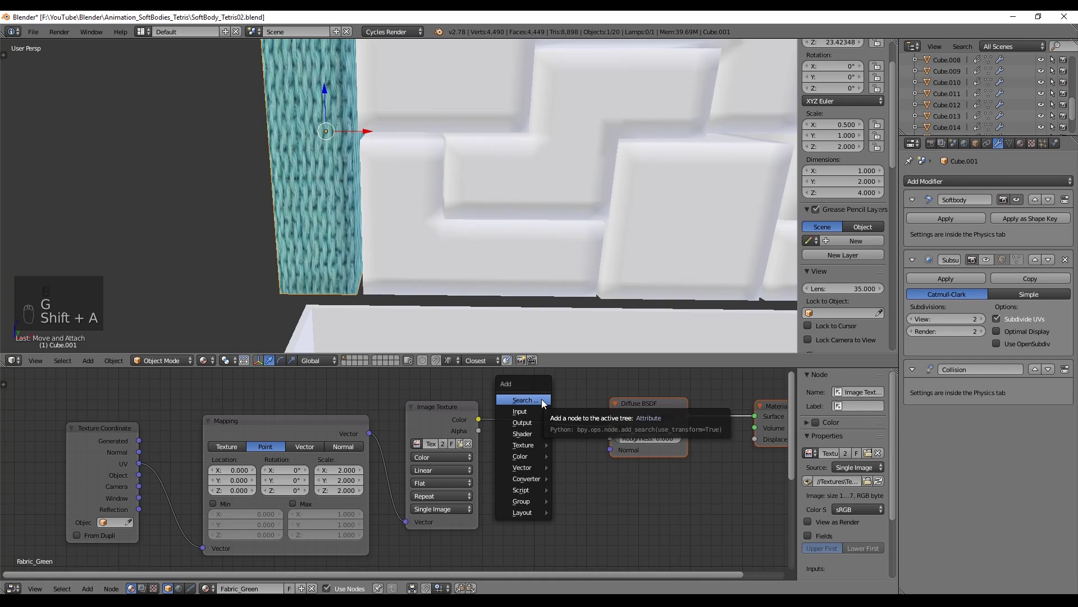
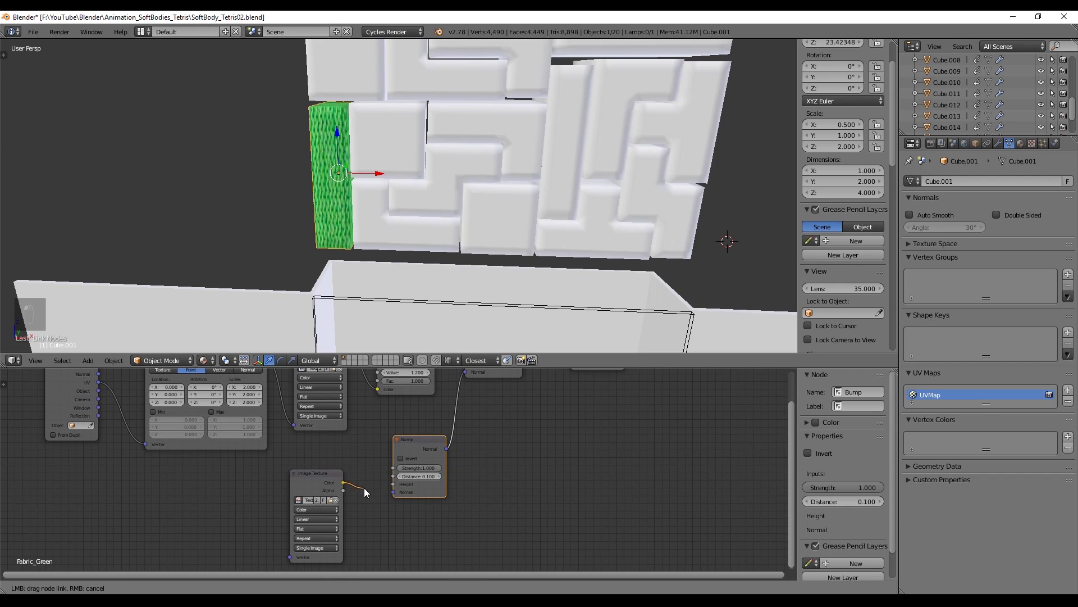
left_click(390, 489)
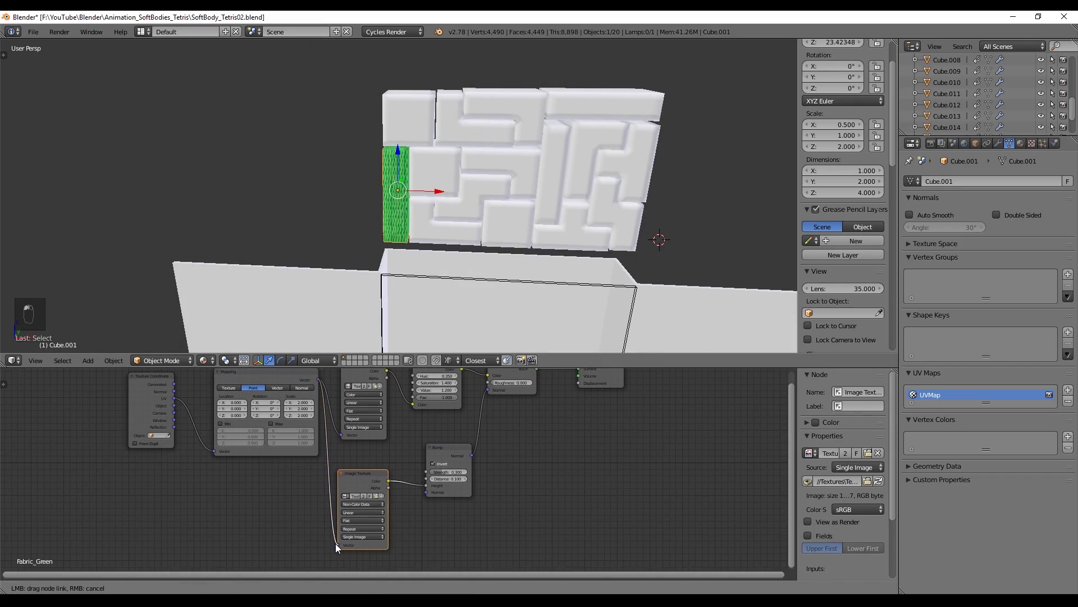
key("shift+z")
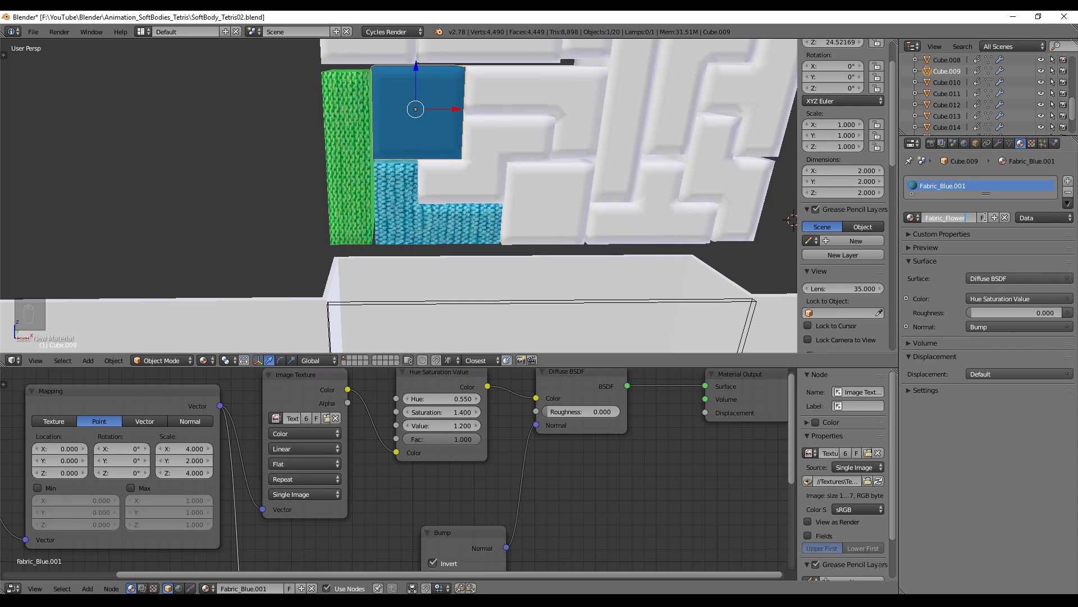
Load the plaid image into the Fabric_Pattern material and check the cube's mesh in Edit Mode
middle_click(480, 437)
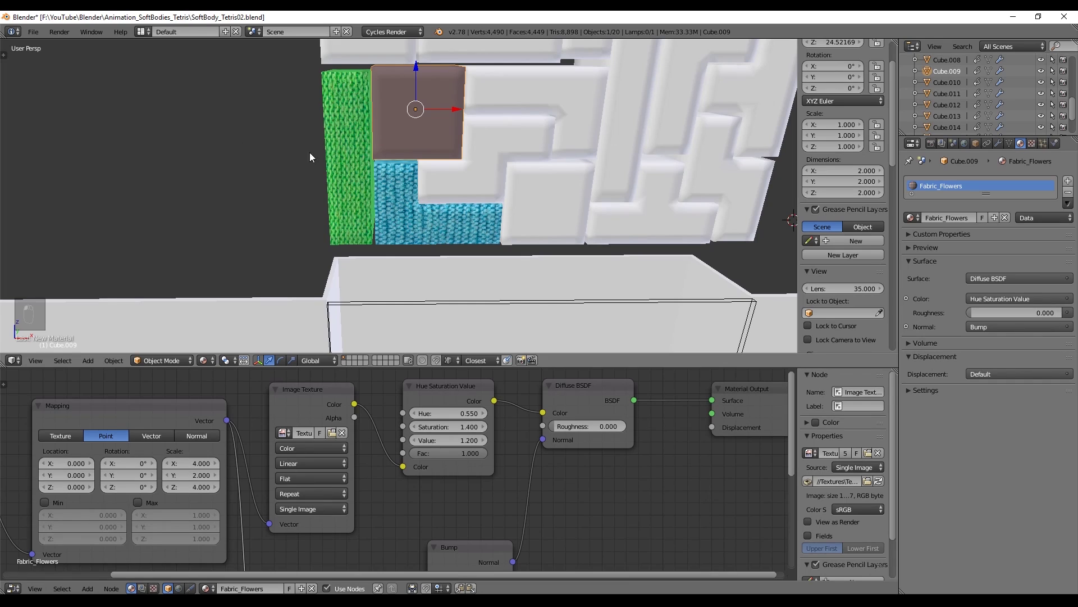
key("Tab")
key("a")
key("z")
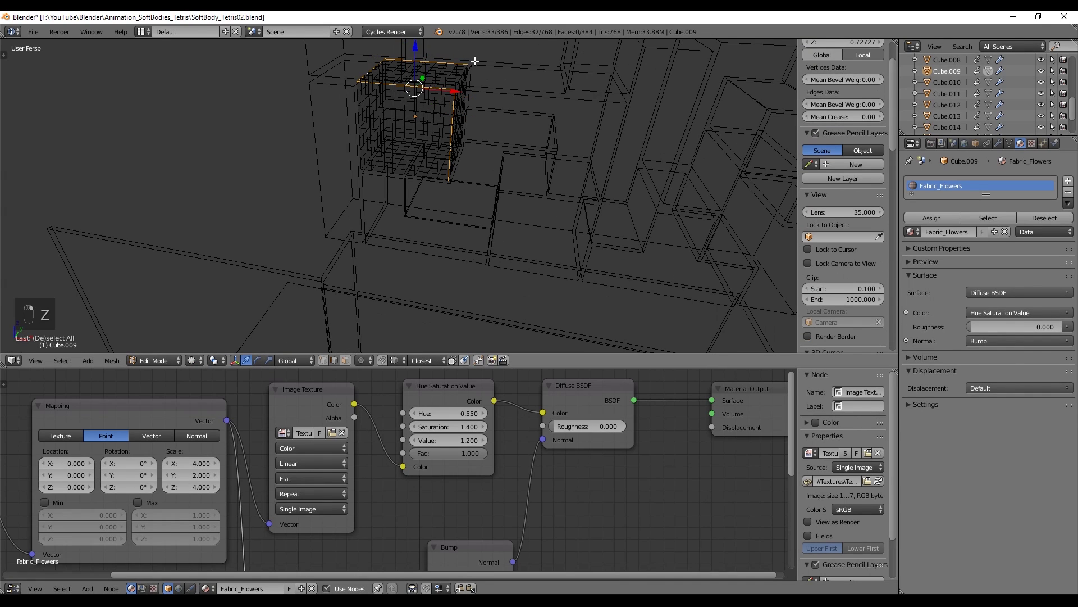
key("ctrl+z")
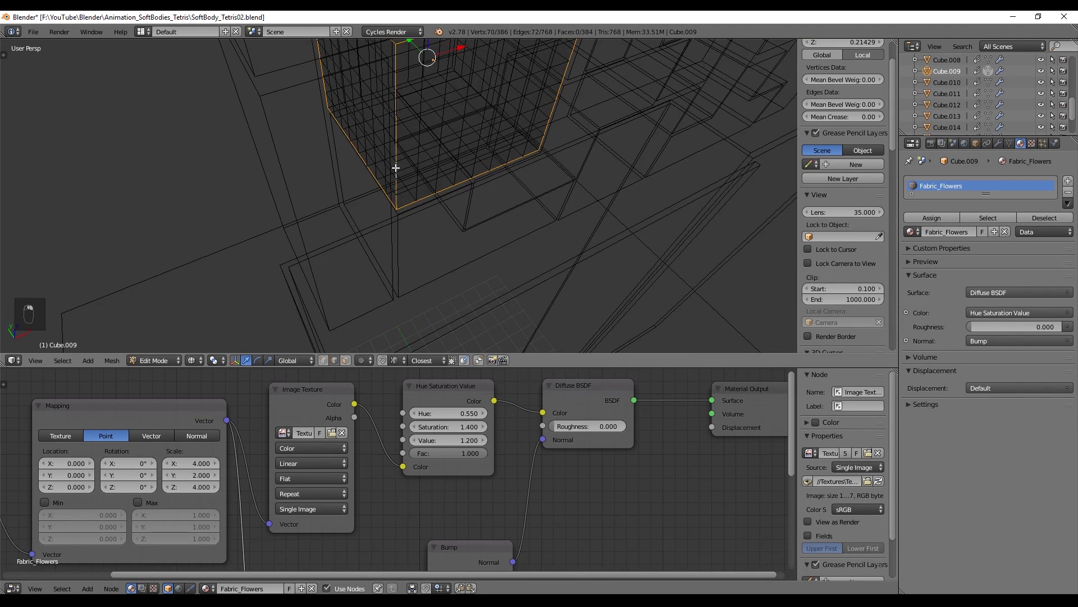
key("ctrl+z")
key("ctrl+z")
Select all of Cube.009's faces, unwrap them and view the plaid texture in rendered shading
key("ctrl+e")
key("a")
key("a")
key("u")
key("Tab")
key("shift+z")
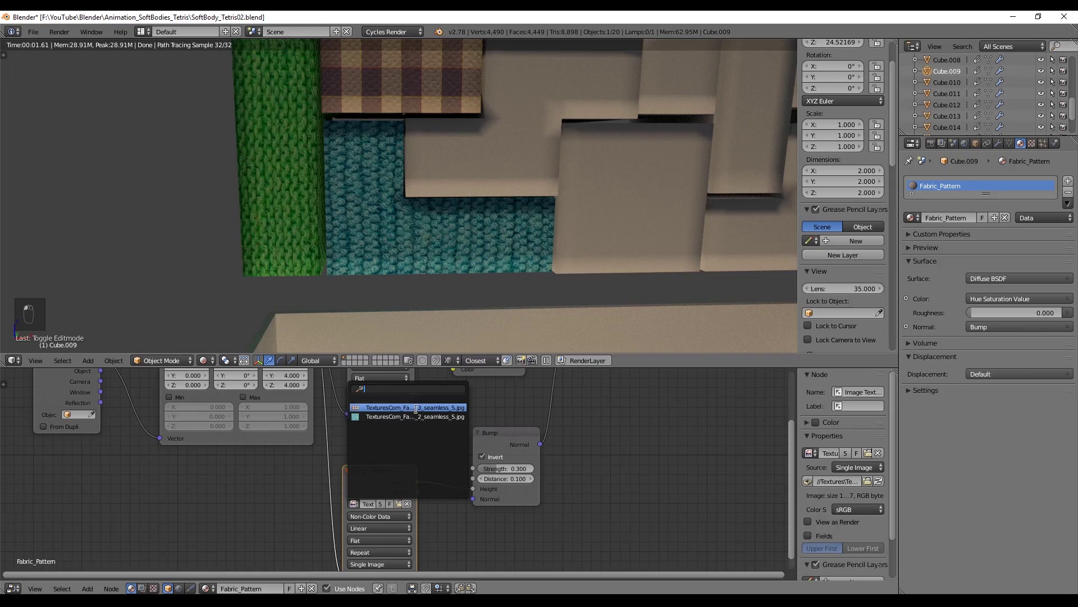
key("z")
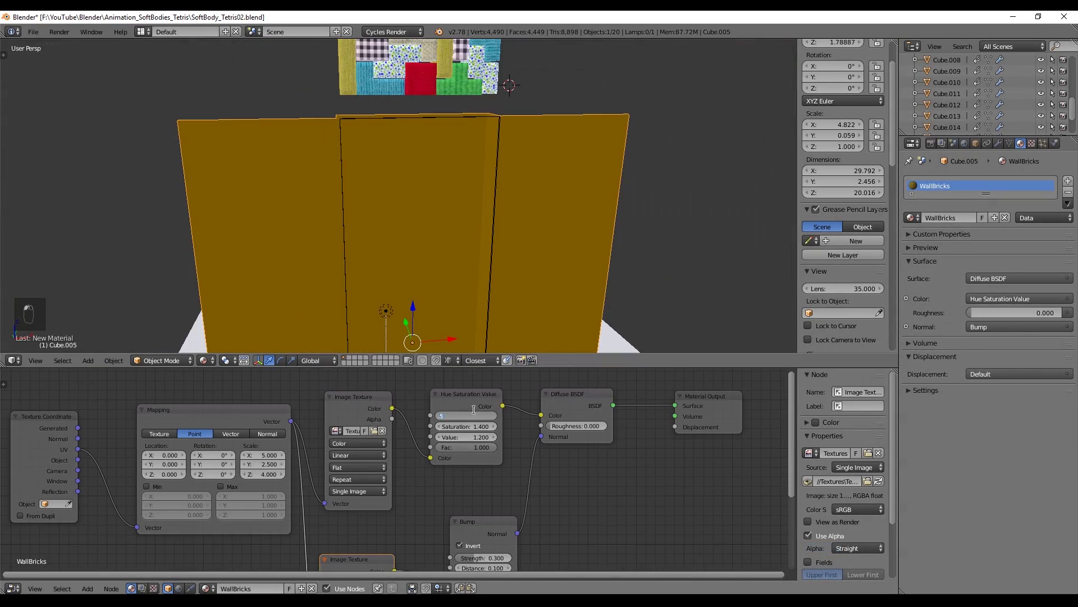
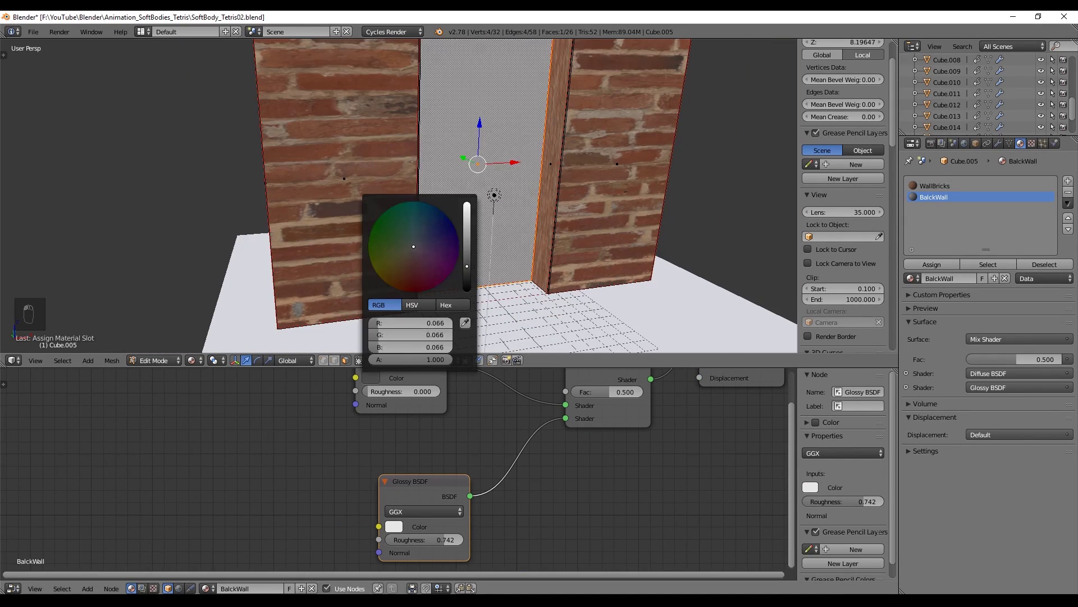
Give wall Cube.005 a second BalckWall material mixing Diffuse and Glossy shaders
key("Tab")
key("n")
key("a")
key("ctrl+Tab")
key("g")
key("g")
Fine-tune the green fabric's Hue Saturation Value node and check the bricks in rendered shading
key("ctrl+shift+Tab")
key("ctrl+Tab")
key("g")
key("shift+z")
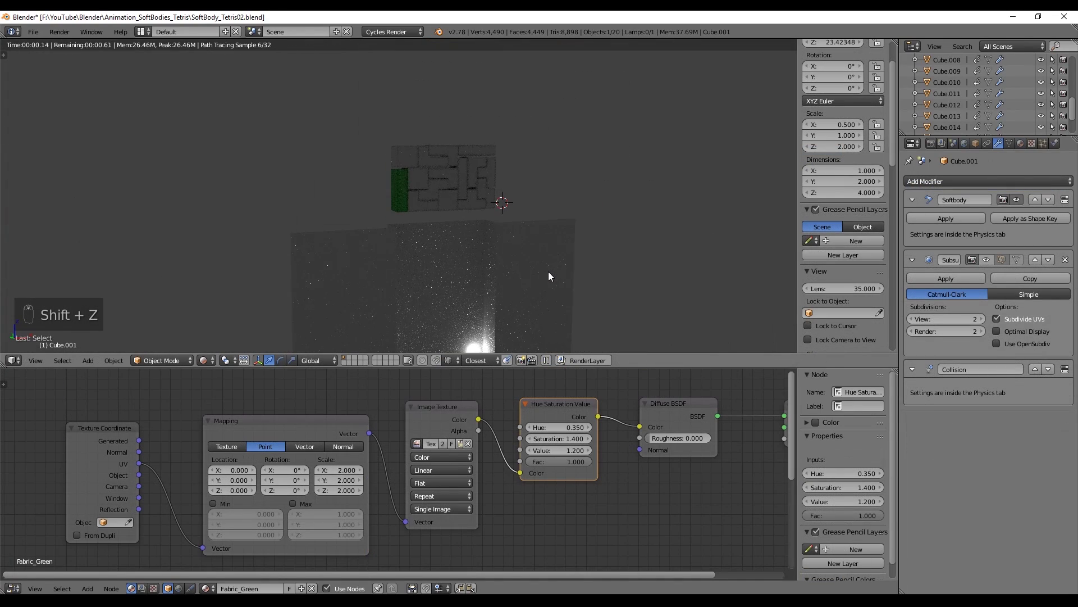
key("z")
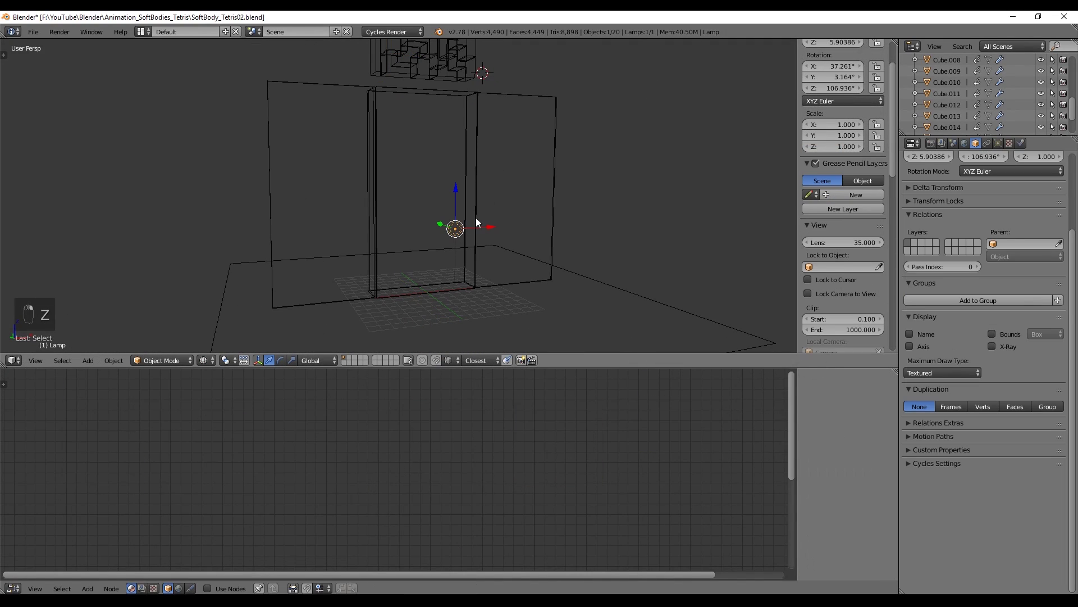
Set the Lamp's emission to a warm orange at strength 2500, viewed from the camera
key("KP_7")
key("KP_5")
key("g")
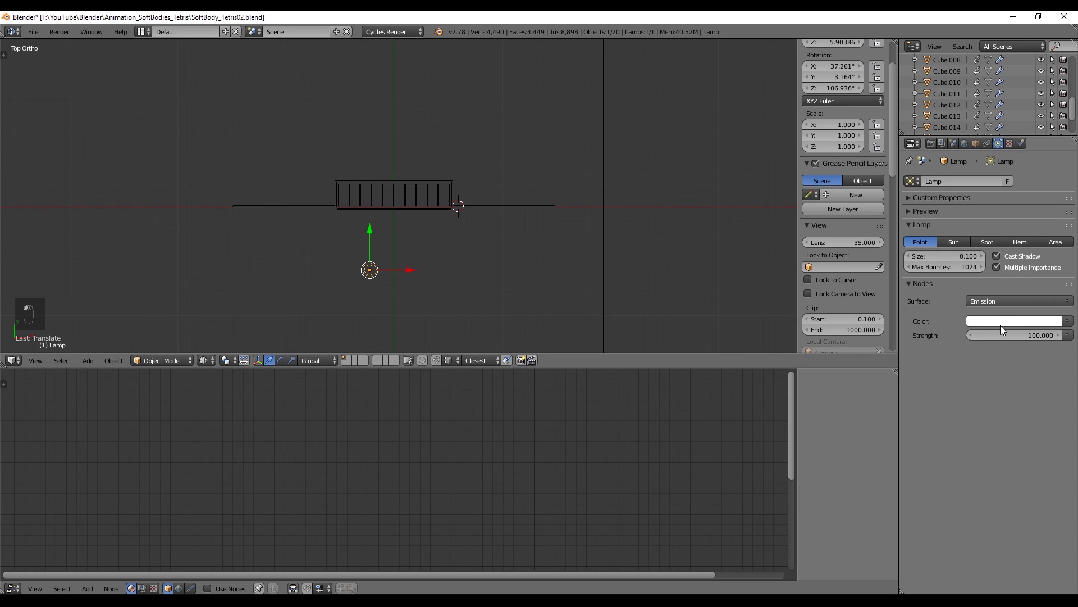
key("KP_0")
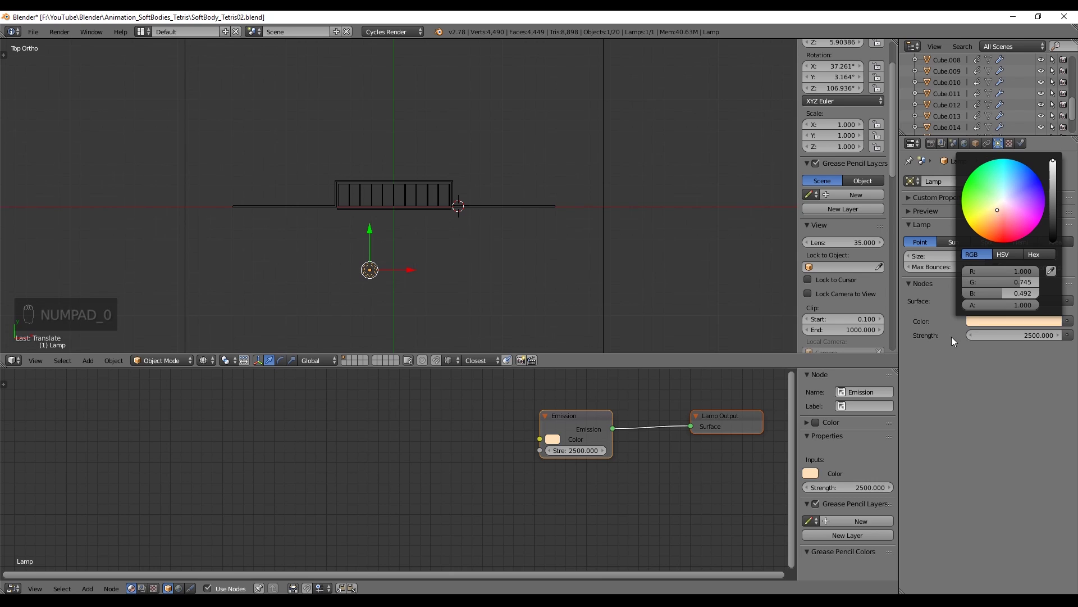
Add a small new cube, Cube.017, to the scene
left_click_drag(468, 270, 430, 223)
key("KP_5")
key("shift+a")
Scale the new cube into a thin rod along Z and position it on the container's edge
key("g")
key("g")
key("s")
key("z")
key("s")
key("g")
Switch to the camera view and move the camera closer to the container
key("Tab")
key("KP_0")
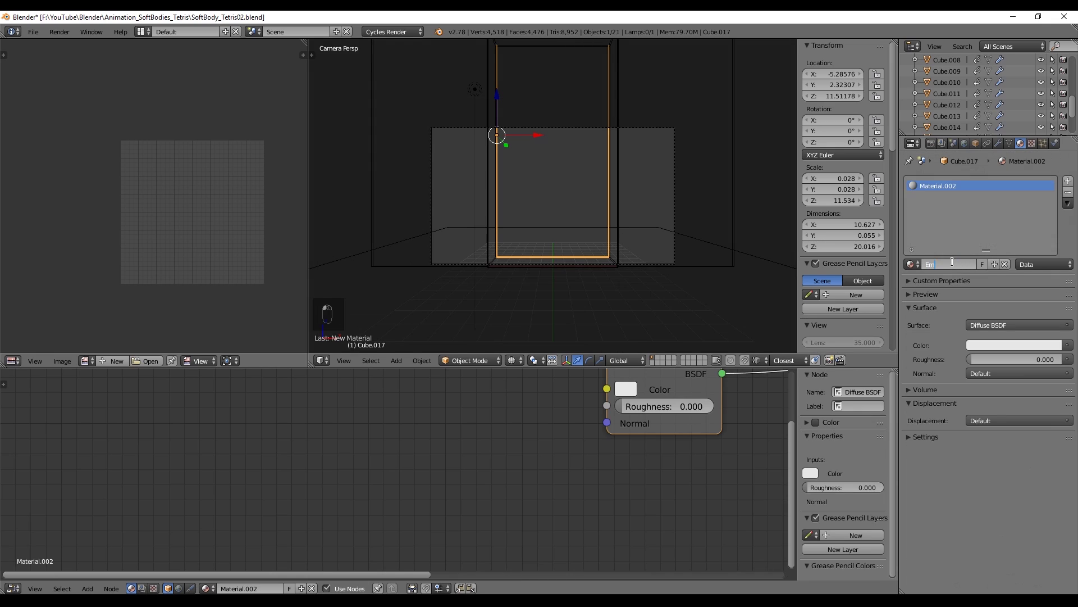
key("s")
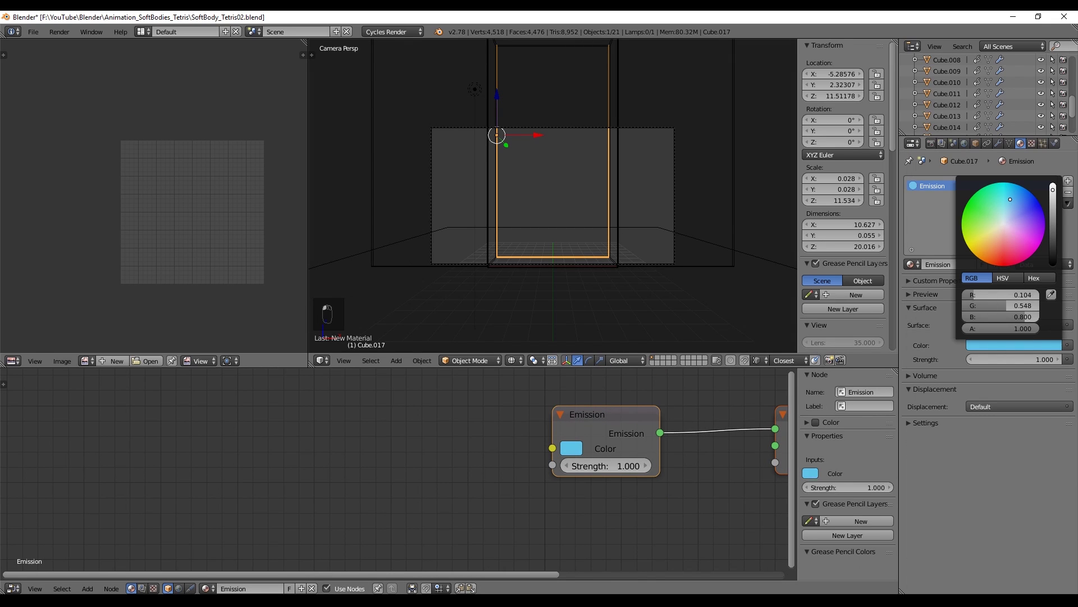
key("g")
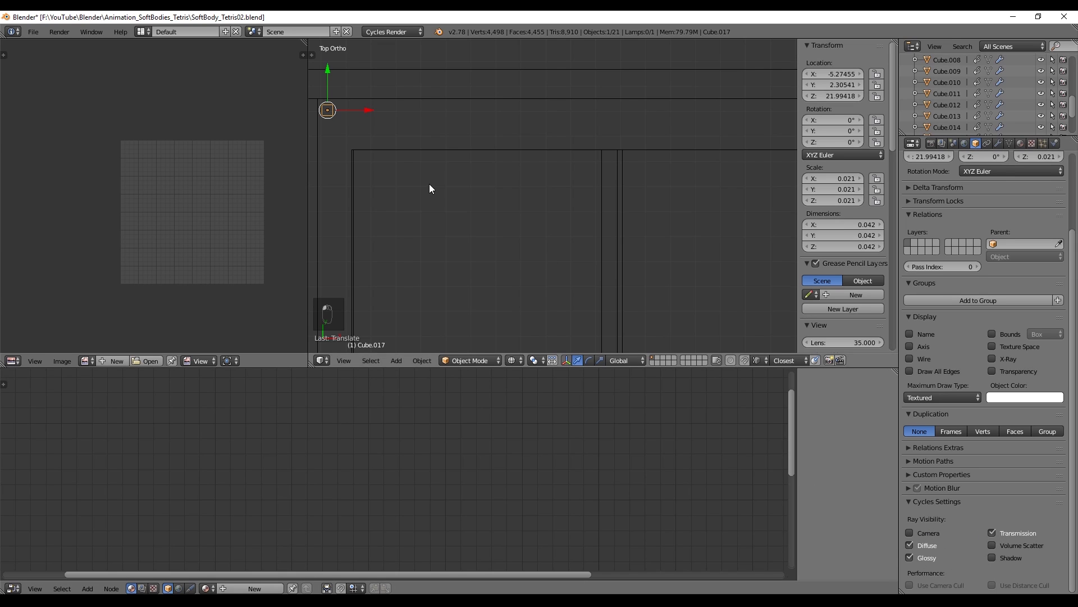
key("shift+z")
key("g")
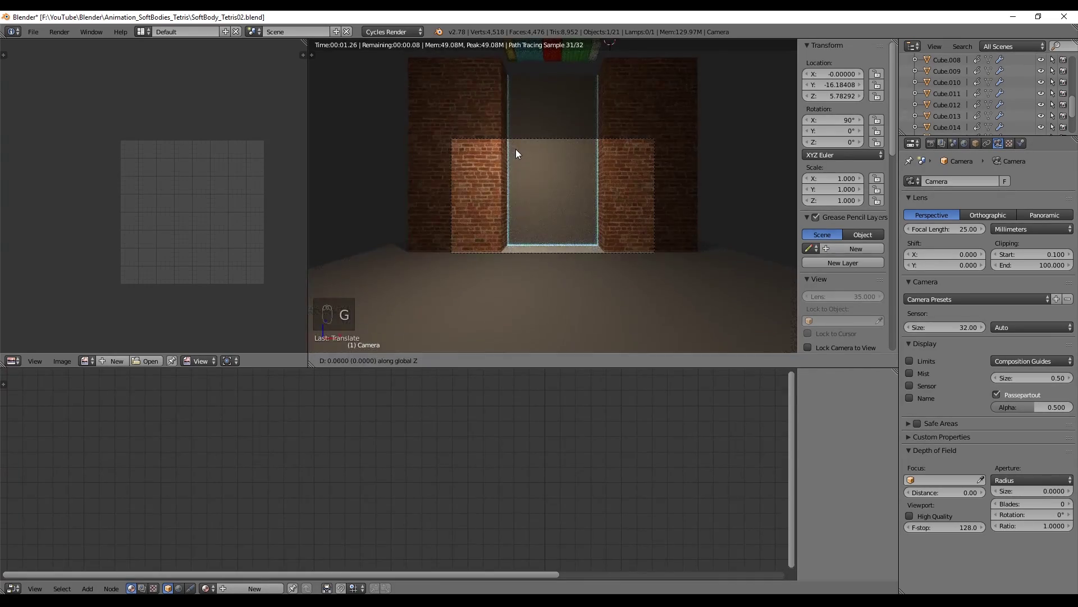
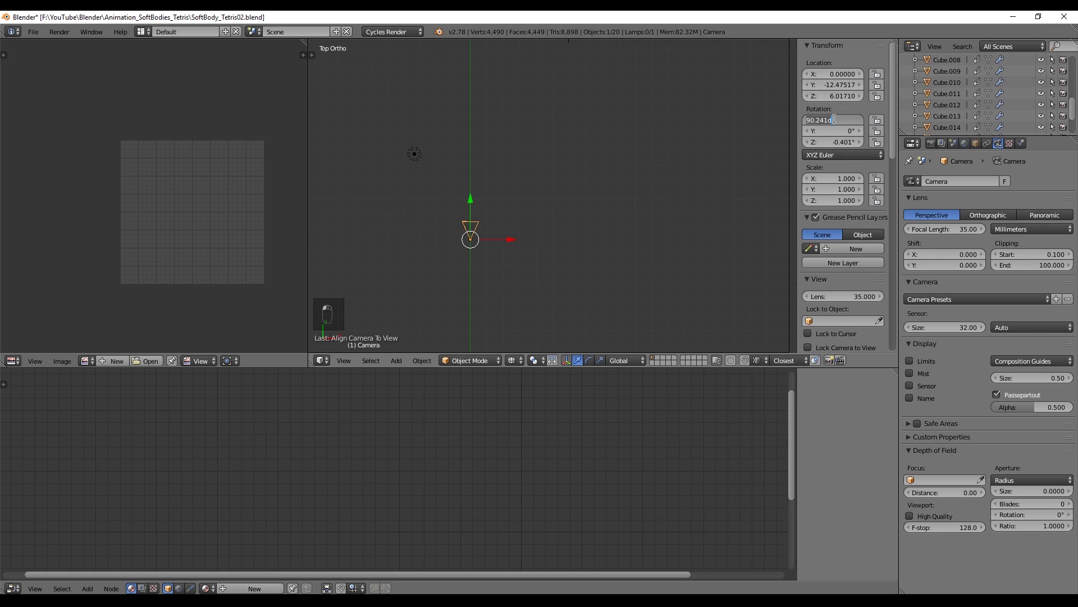
Lower the camera to about Z 3.78 at X 0 with rotation 90/0/0 facing the container
key("KP_0")
key("g")
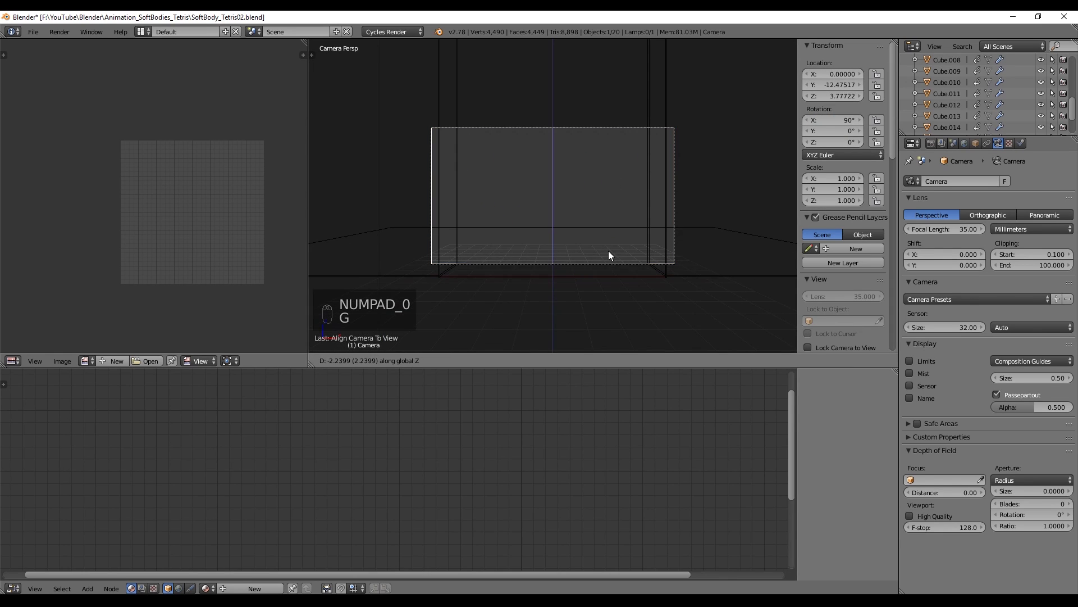
key("s")
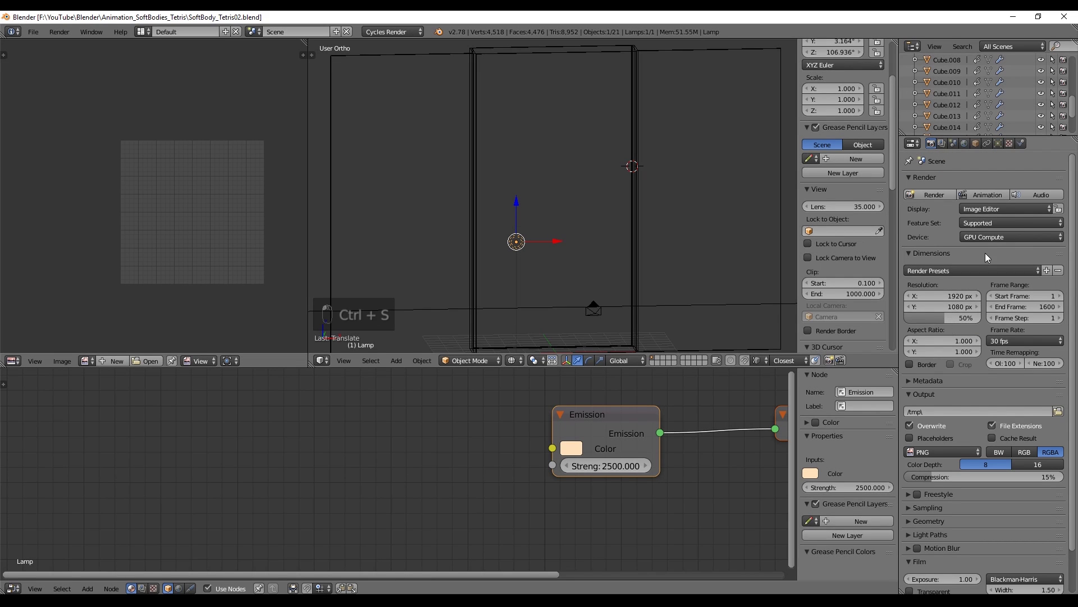
Set the render resolution to 1920×1080 at 100%
left_click_drag(945, 320, 1058, 390)
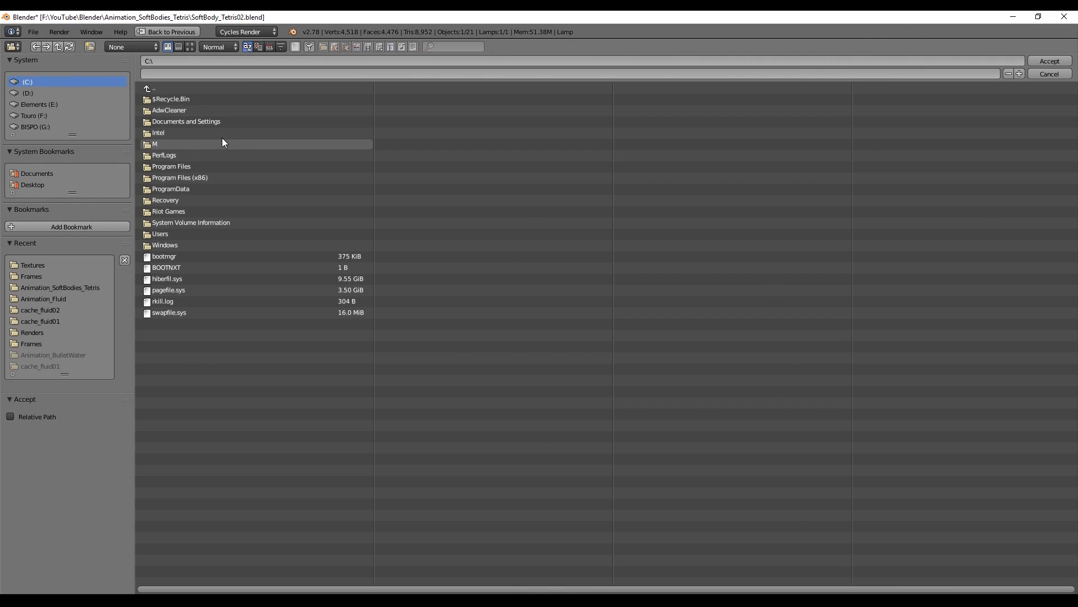